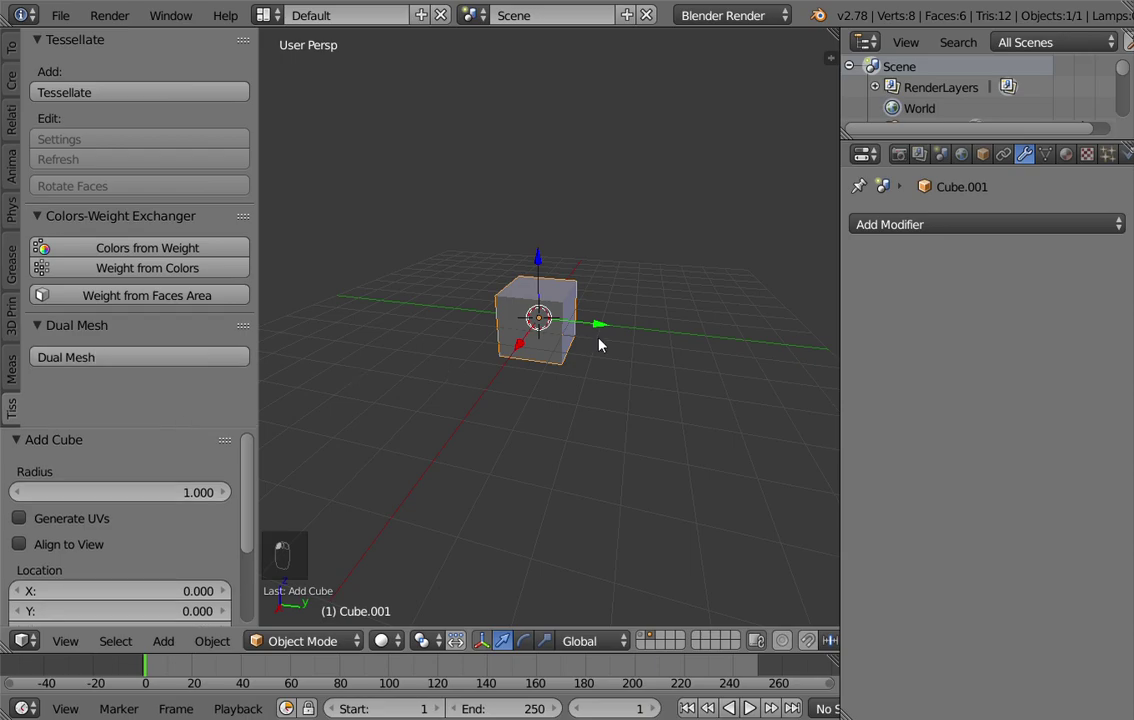
# Give the cube a Subdivision Surface modifier at View level 2 and run Tissue's Dual Mesh on it
pyautogui.moveTo(625, 348); pyautogui.dragTo(1019, 243)
pyautogui.moveTo(1013, 225); pyautogui.dragTo(740, 567)
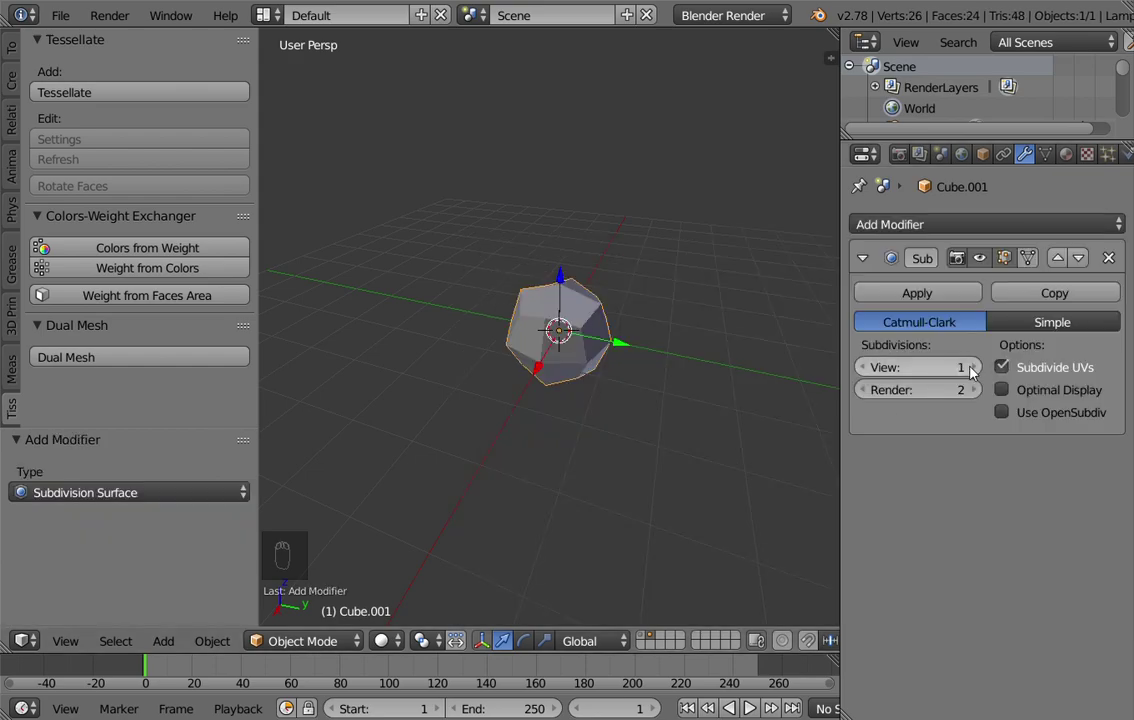
pyautogui.click(975, 371)
pyautogui.moveTo(643, 337); pyautogui.dragTo(601, 311)
pyautogui.moveTo(138, 361); pyautogui.dragTo(143, 361)
pyautogui.moveTo(143, 361); pyautogui.dragTo(474, 333)
pyautogui.moveTo(474, 333); pyautogui.dragTo(609, 285)
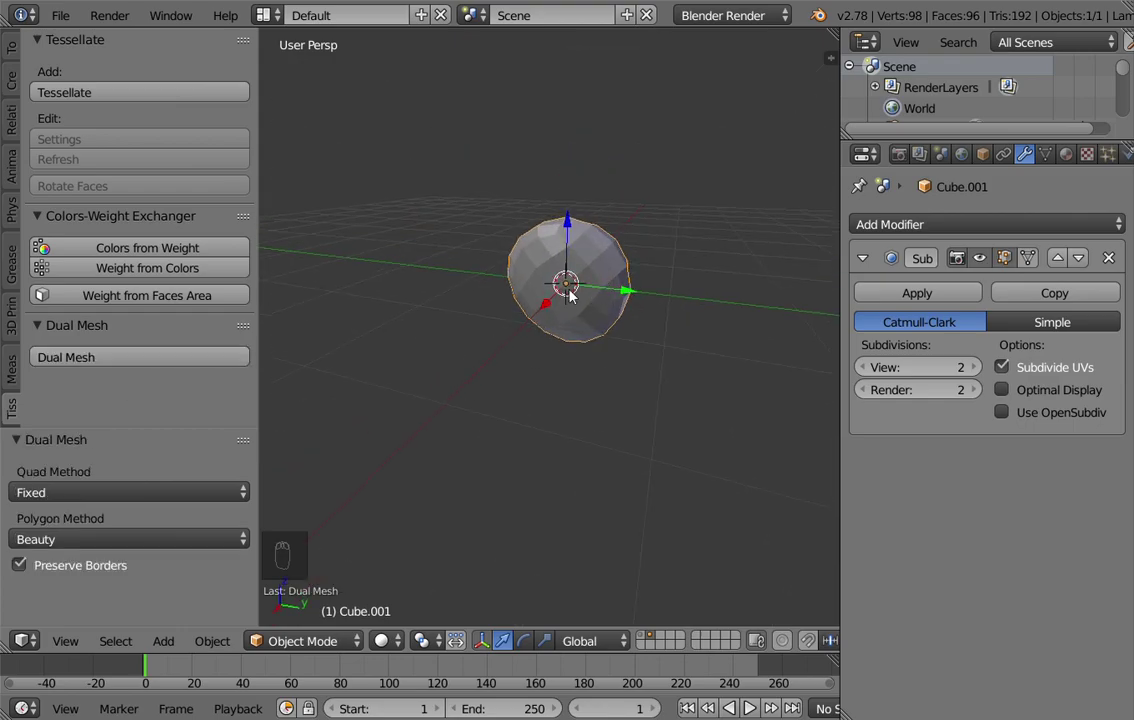
# Undo, apply the subdivision to the mesh, then regenerate the Dual Mesh sphere of hexagons and pentagons
pyautogui.press('Tab')
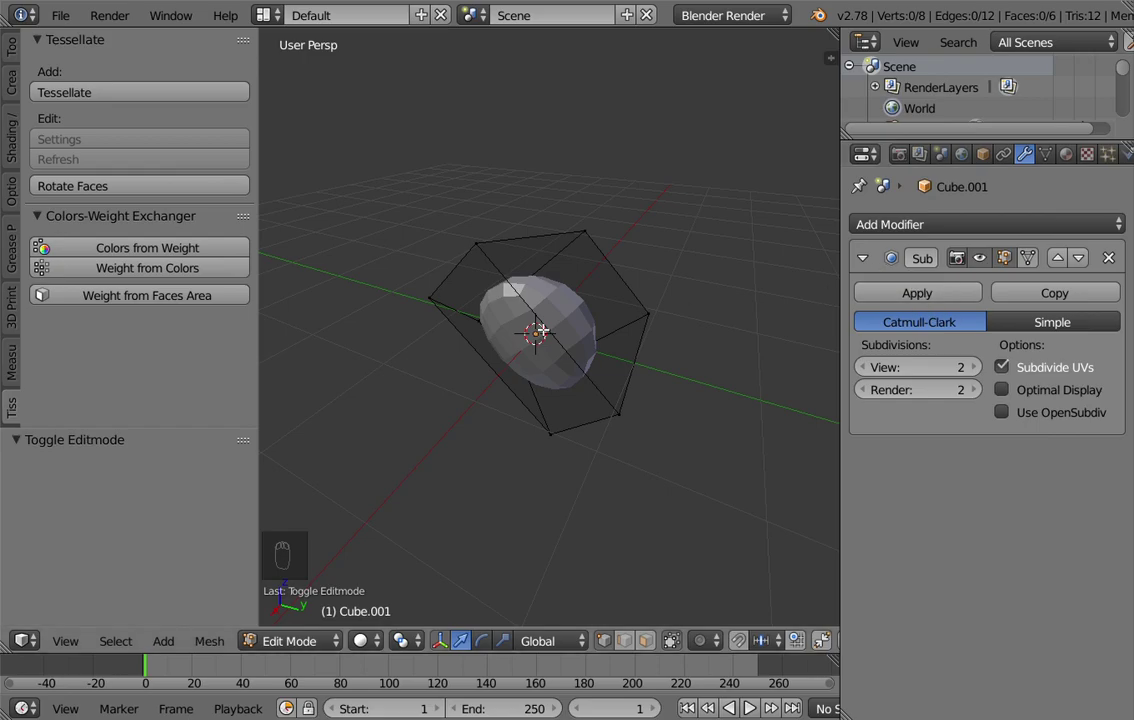
pyautogui.press('Tab')
pyautogui.press('ctrl+z')
pyautogui.press('ctrl+z')
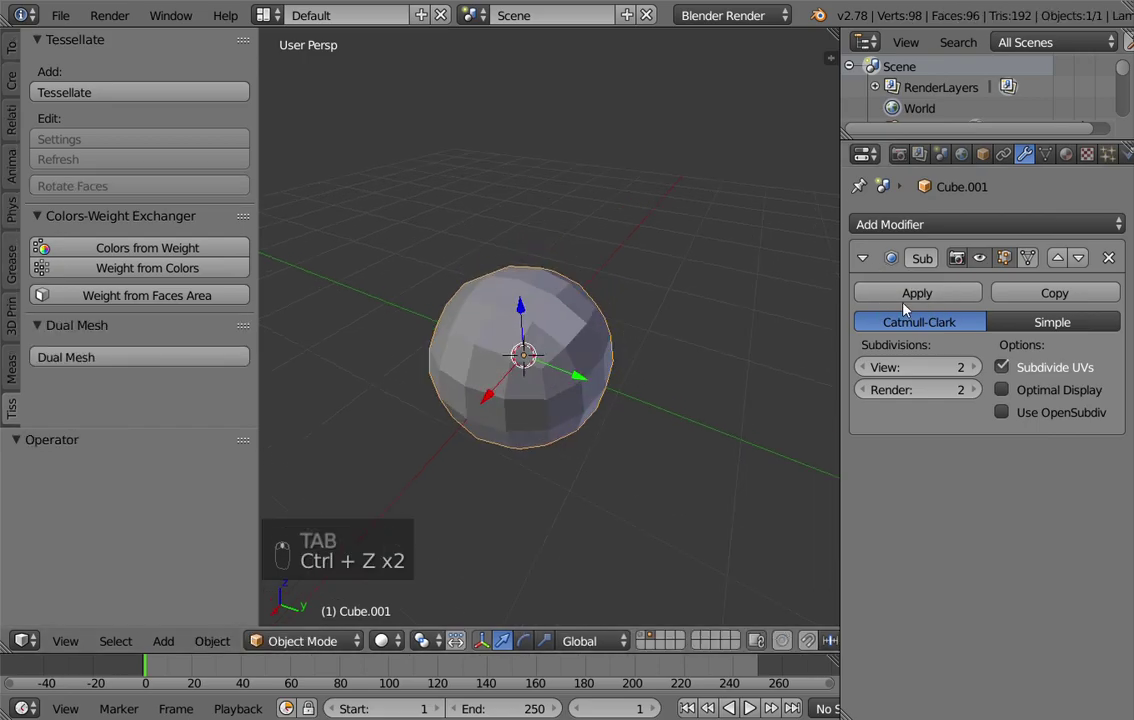
pyautogui.click(918, 299)
pyautogui.moveTo(177, 370); pyautogui.dragTo(112, 364)
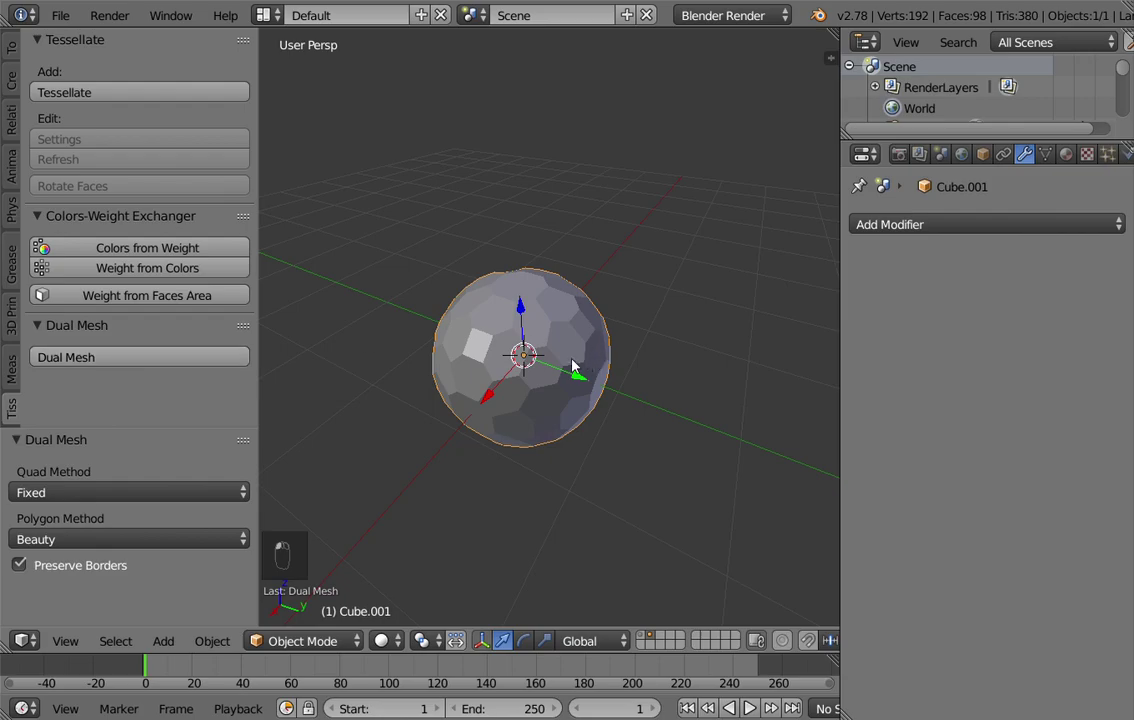
# Try Beauty and Fixed Alternate quad methods, then settle on Shortest Diagonal and inspect the sphere
pyautogui.moveTo(471, 337); pyautogui.dragTo(519, 340)
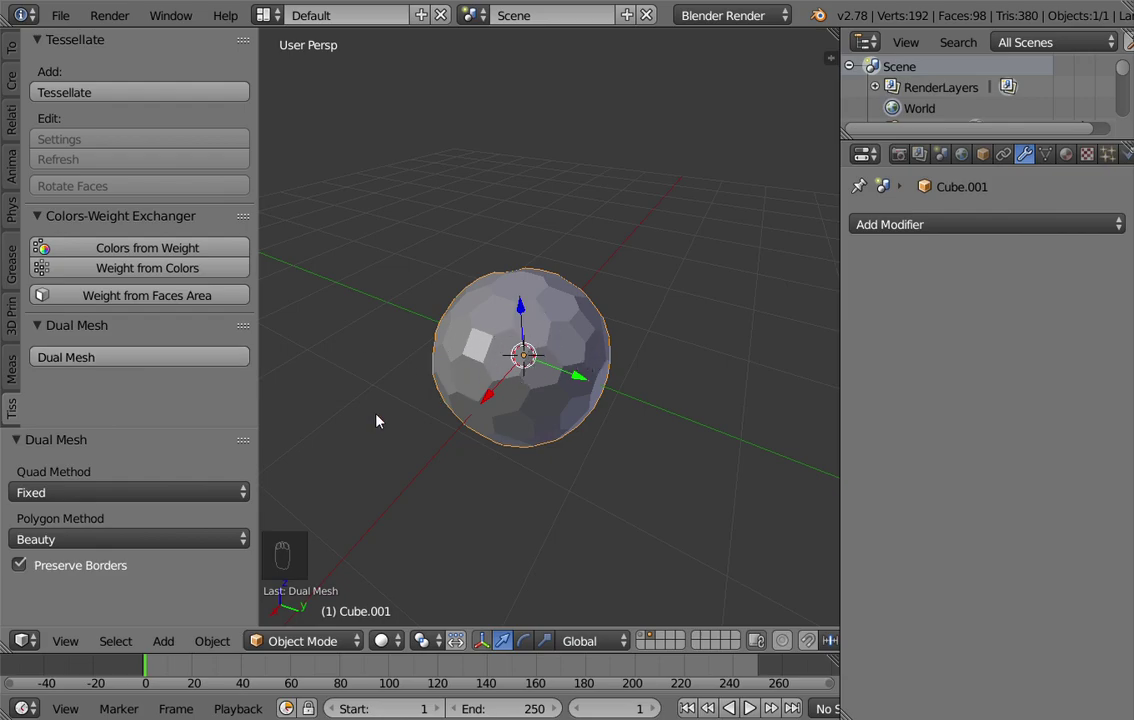
pyautogui.moveTo(537, 362); pyautogui.dragTo(623, 302)
pyautogui.middleClick(595, 310)
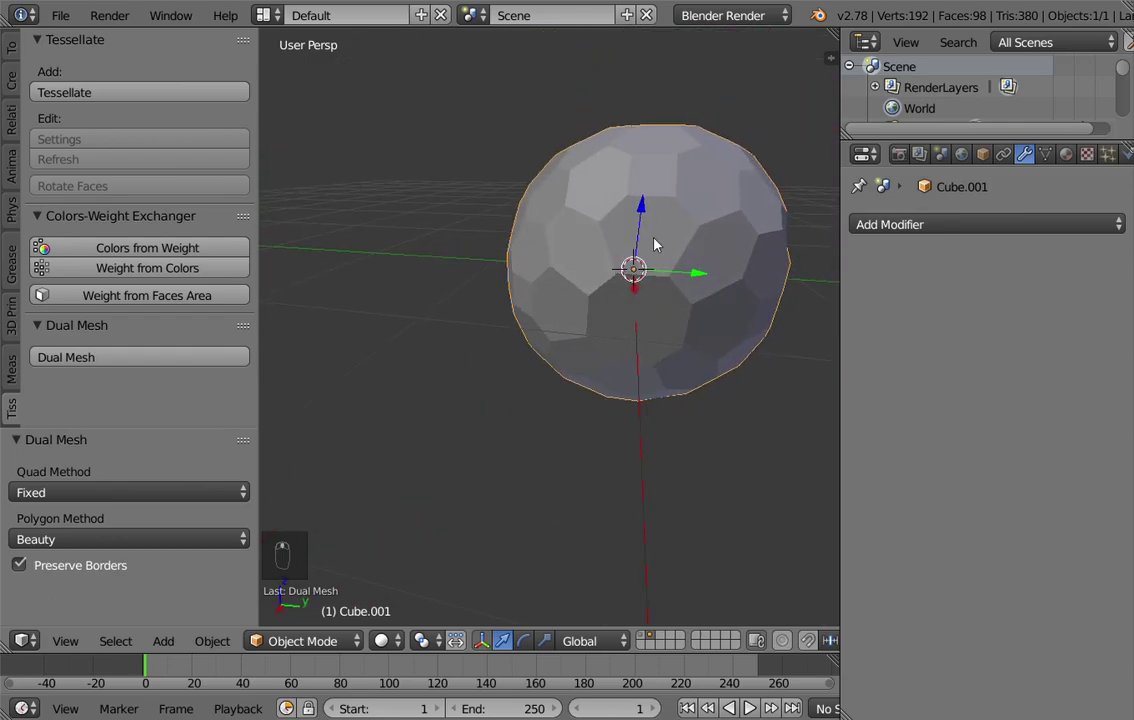
pyautogui.moveTo(123, 494); pyautogui.dragTo(93, 467)
pyautogui.moveTo(93, 467); pyautogui.dragTo(475, 422)
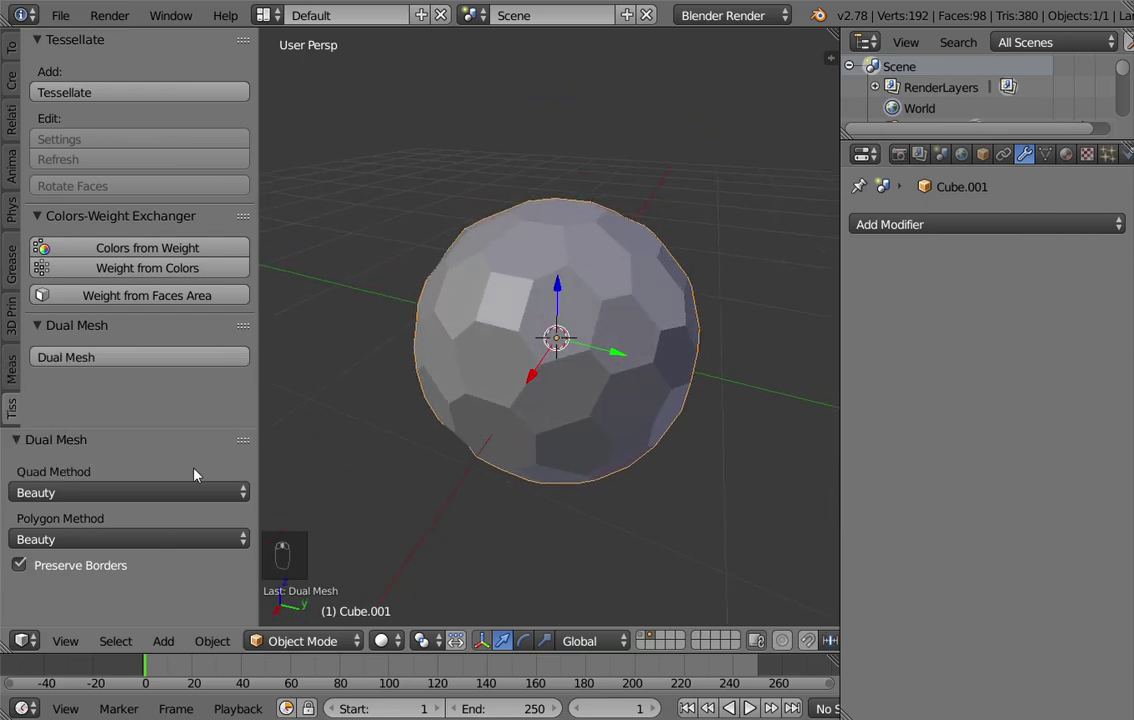
pyautogui.moveTo(158, 496); pyautogui.dragTo(138, 436)
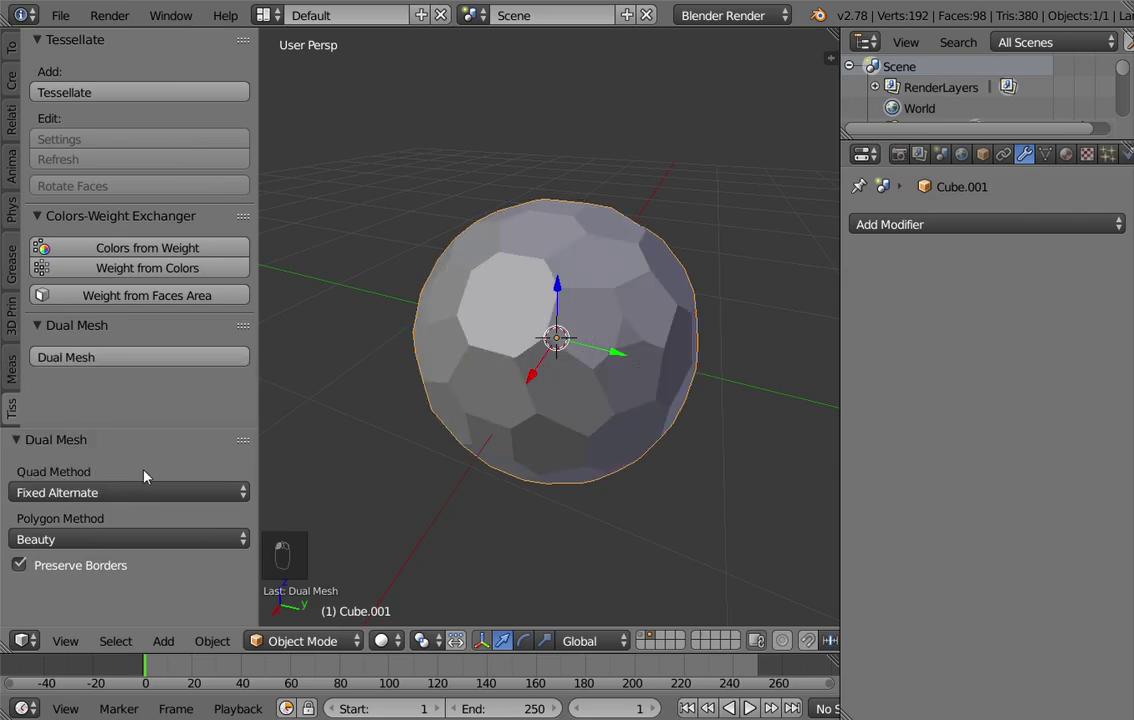
pyautogui.moveTo(194, 503); pyautogui.dragTo(144, 414)
pyautogui.click(144, 414)
pyautogui.moveTo(504, 406); pyautogui.dragTo(523, 346)
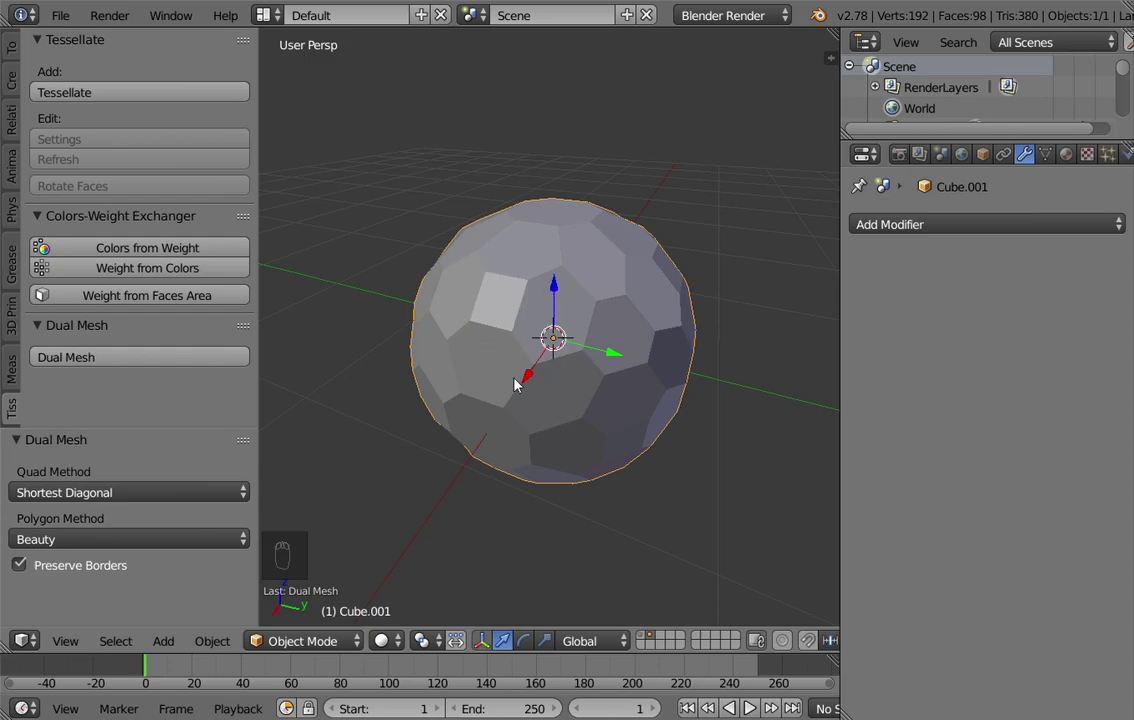
pyautogui.moveTo(596, 315); pyautogui.dragTo(593, 284)
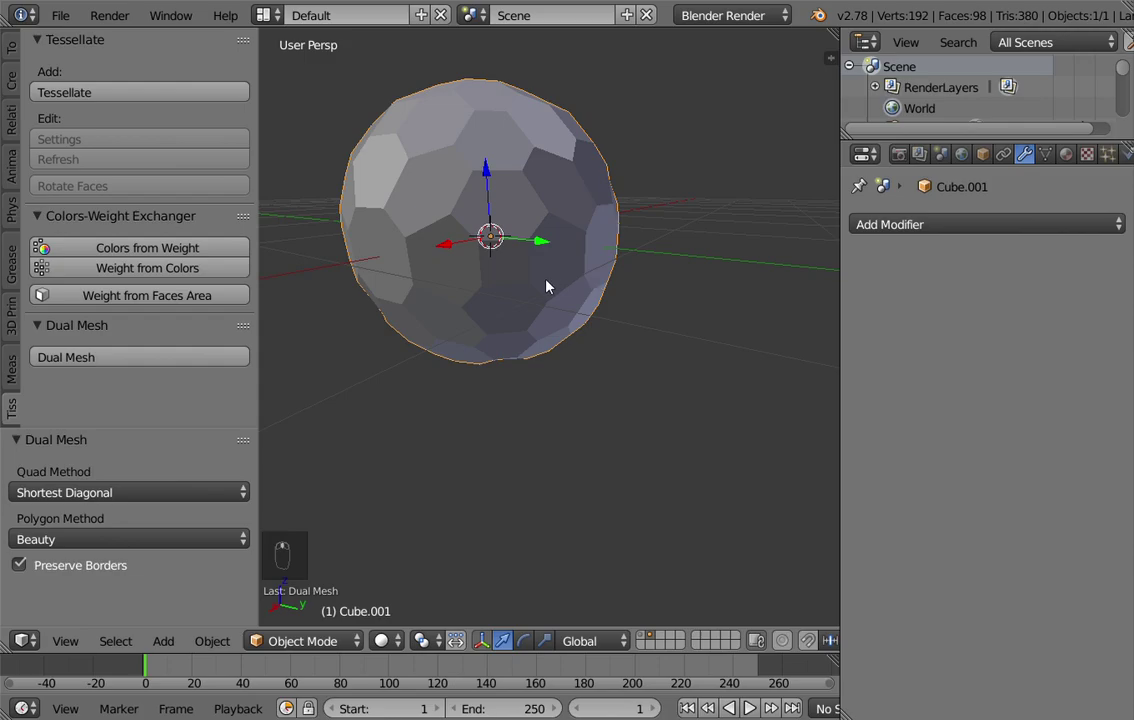
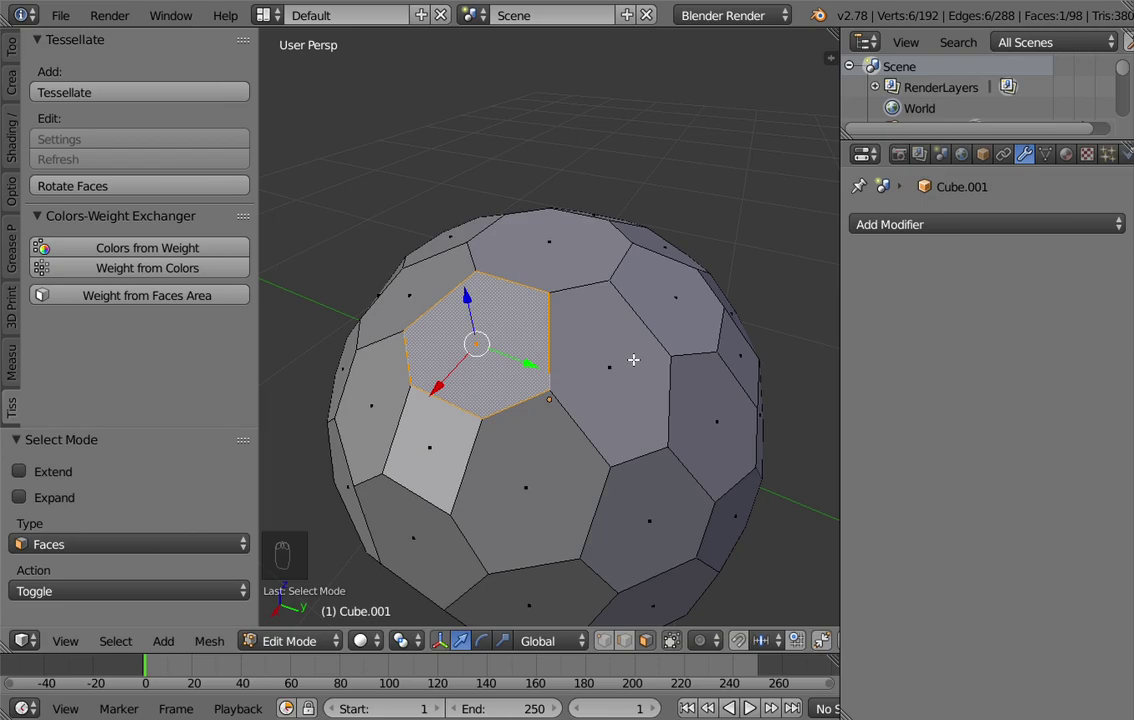
# Poke one hexagon face into triangles, undo it, and return to Object Mode
pyautogui.press('space')
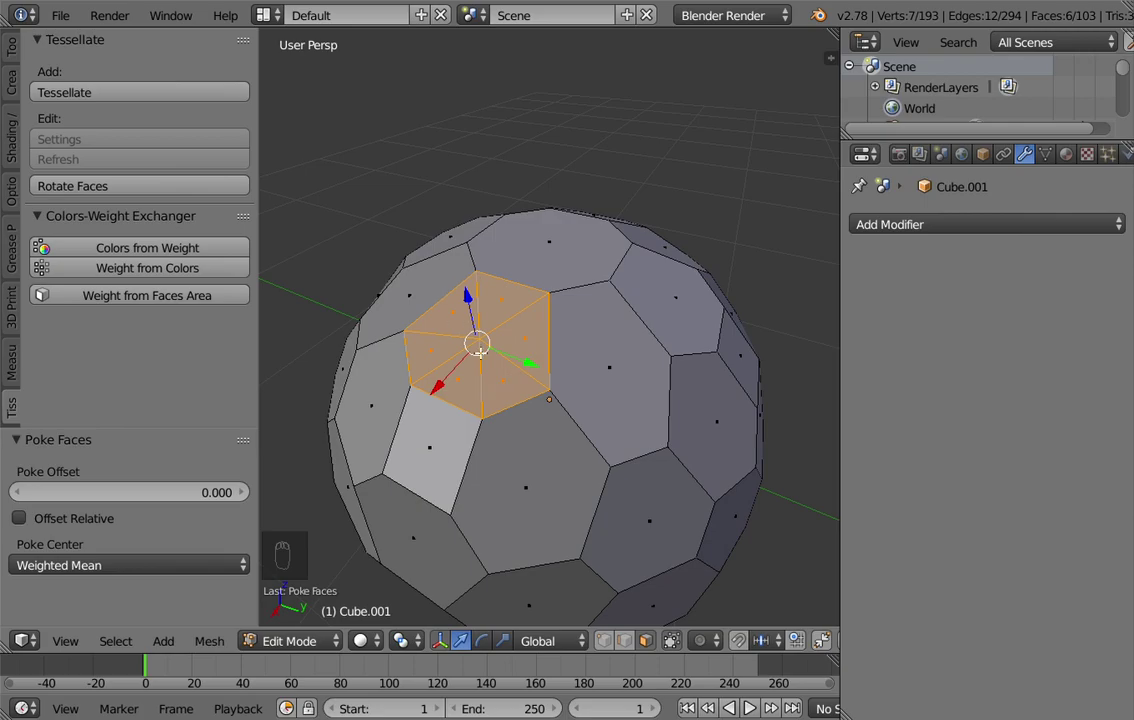
pyautogui.press('f')
pyautogui.press('Tab')
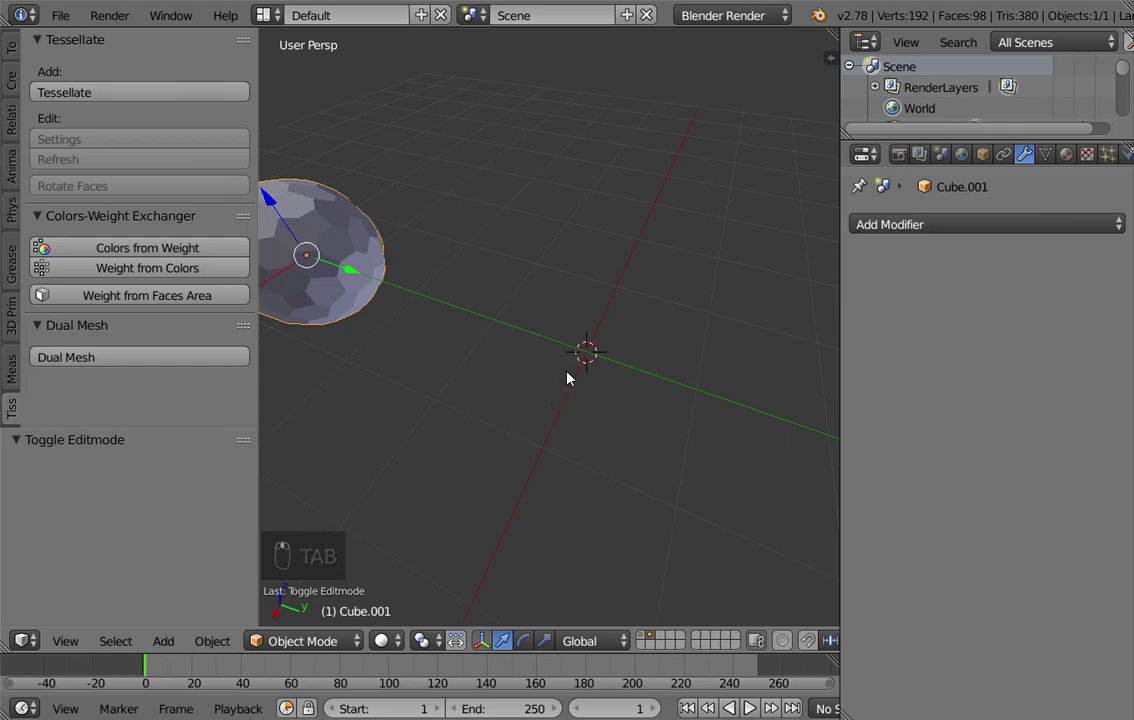
# Add a plane, loop-cut it twice in top view to form a strip, and finish the component mesh
pyautogui.press('shift+a')
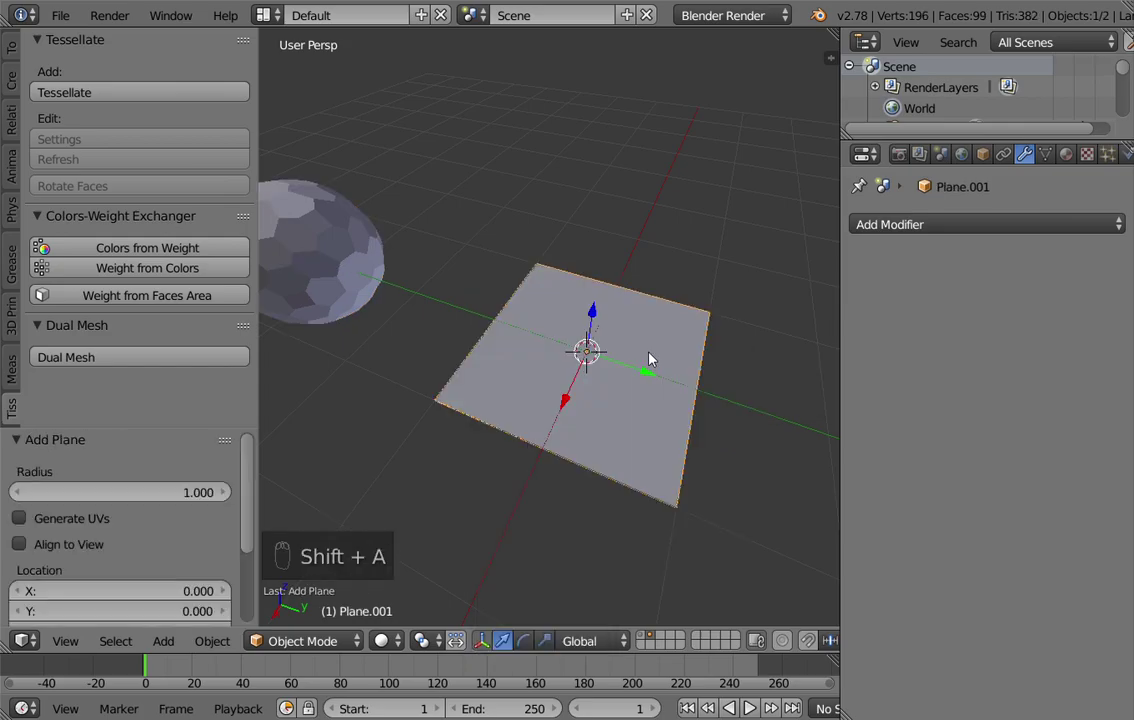
pyautogui.press('KP_7')
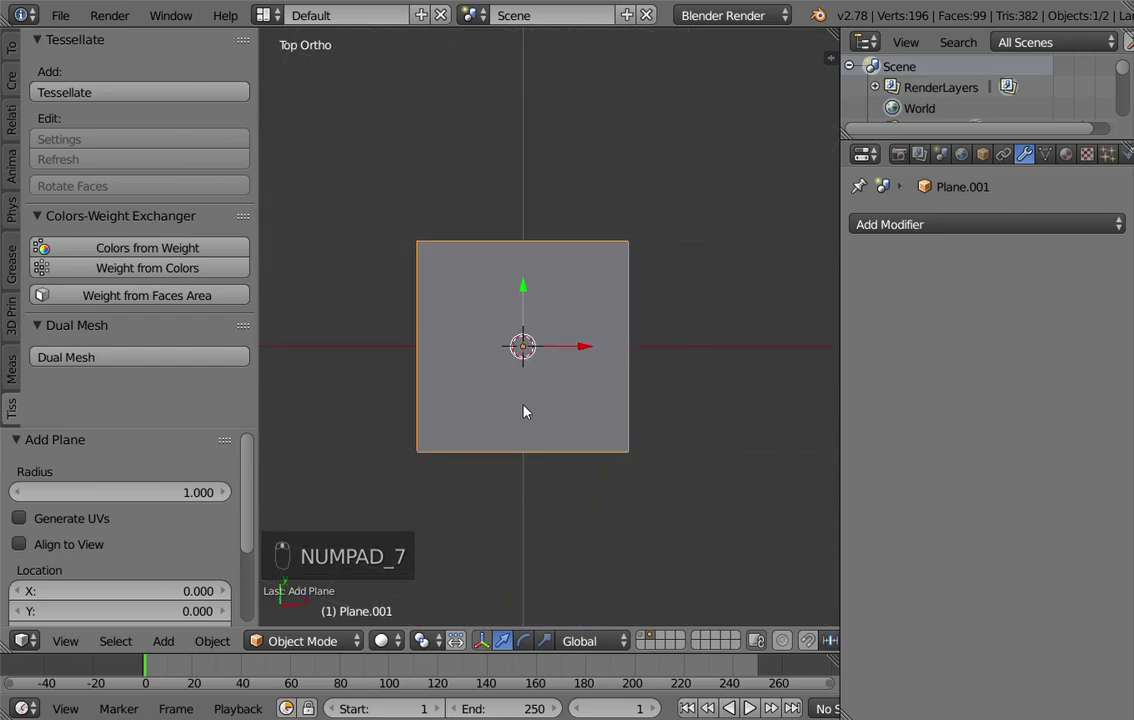
pyautogui.press('Tab')
pyautogui.press('ctrl+r')
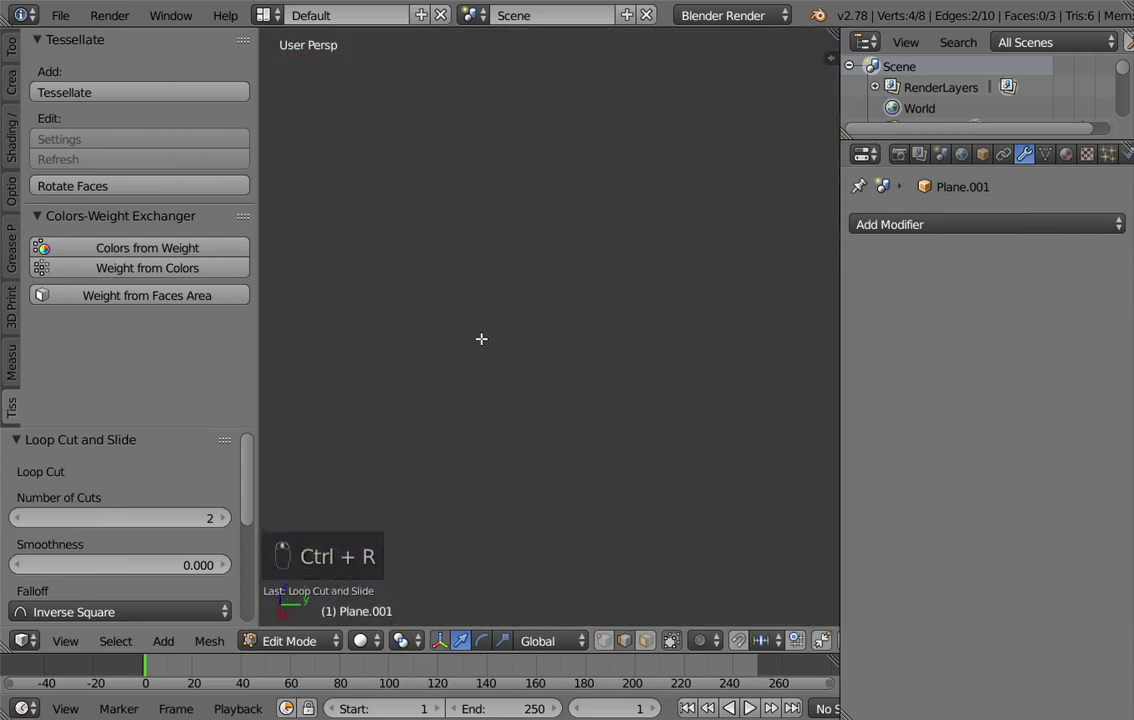
pyautogui.press('KP_7')
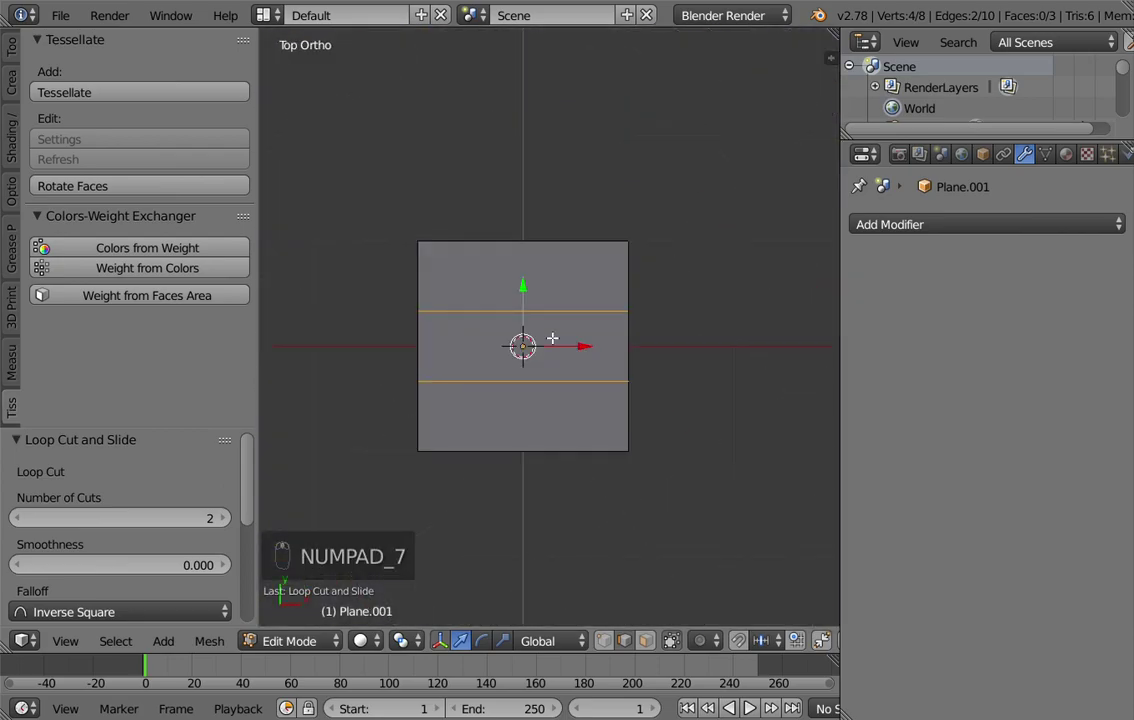
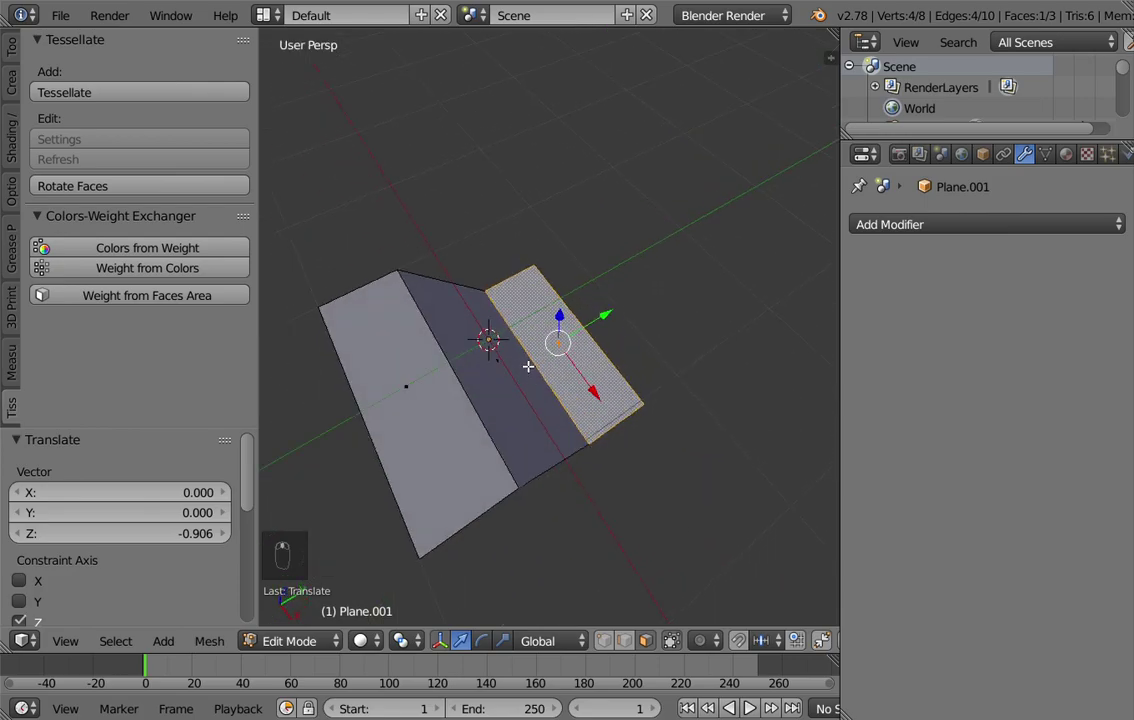
pyautogui.press('Tab')
# Confirm the Tessellate dialog and move the new Cube_Tessellation along Y beside the original sphere
pyautogui.moveTo(536, 311); pyautogui.dragTo(83, 97)
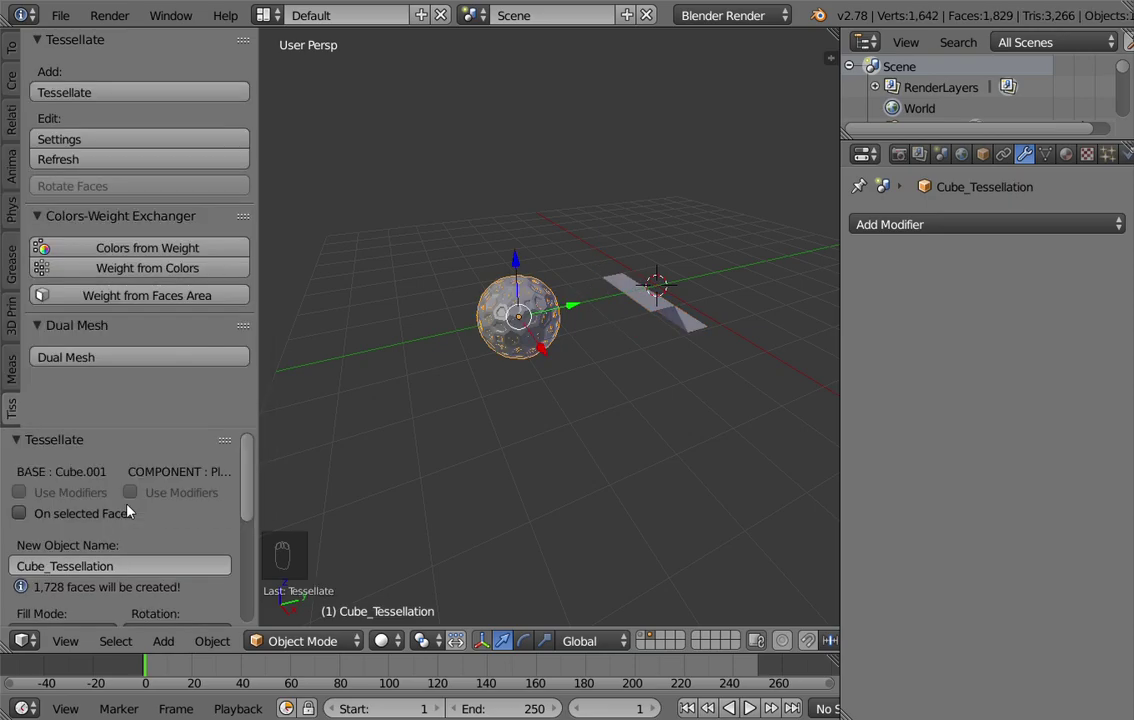
pyautogui.middleClick(423, 295)
pyautogui.moveTo(578, 326); pyautogui.dragTo(489, 381)
pyautogui.moveTo(447, 387); pyautogui.dragTo(491, 295)
pyautogui.moveTo(507, 303); pyautogui.dragTo(624, 337)
pyautogui.moveTo(665, 314); pyautogui.dragTo(766, 270)
pyautogui.moveTo(784, 272); pyautogui.dragTo(778, 269)
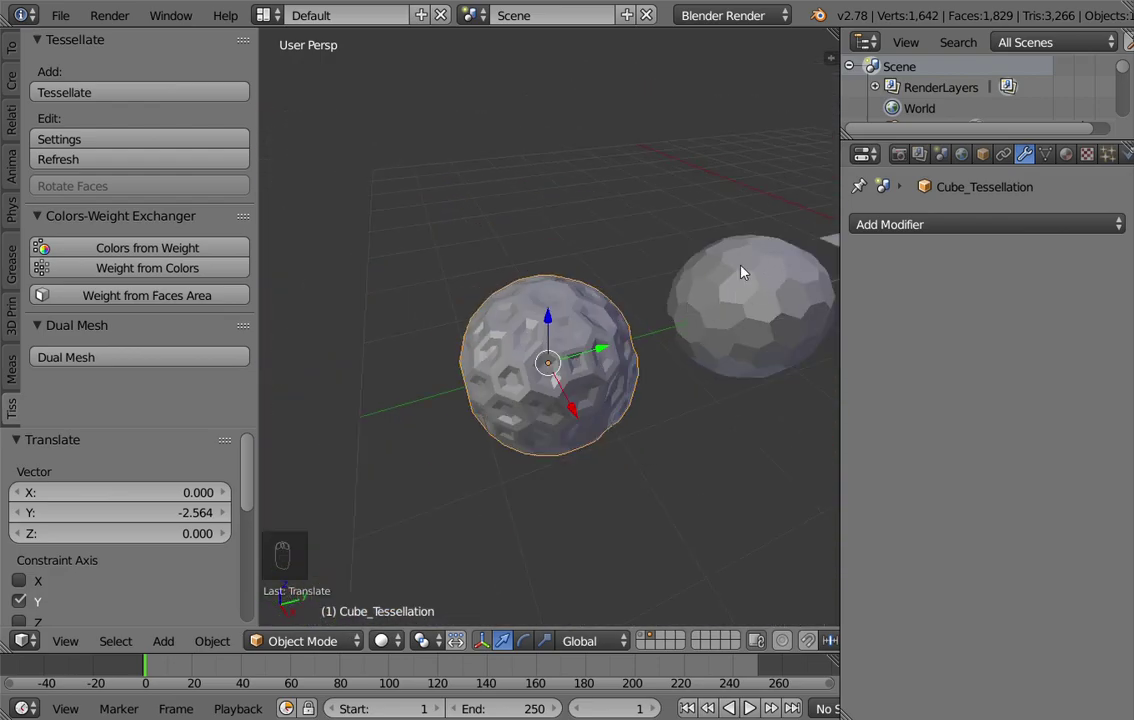
# Shift the plane component's top edge along Y in Edit Mode and reselect the tessellated sphere
pyautogui.press('KP_7')
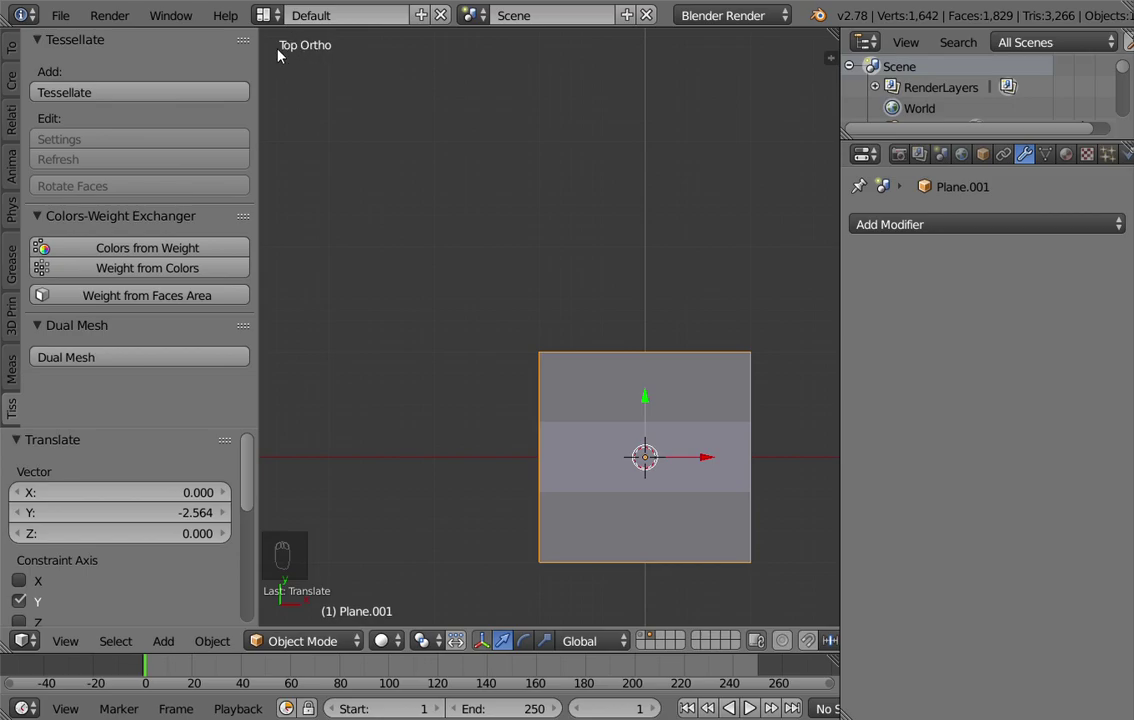
pyautogui.moveTo(440, 282); pyautogui.dragTo(672, 323)
pyautogui.press('Tab')
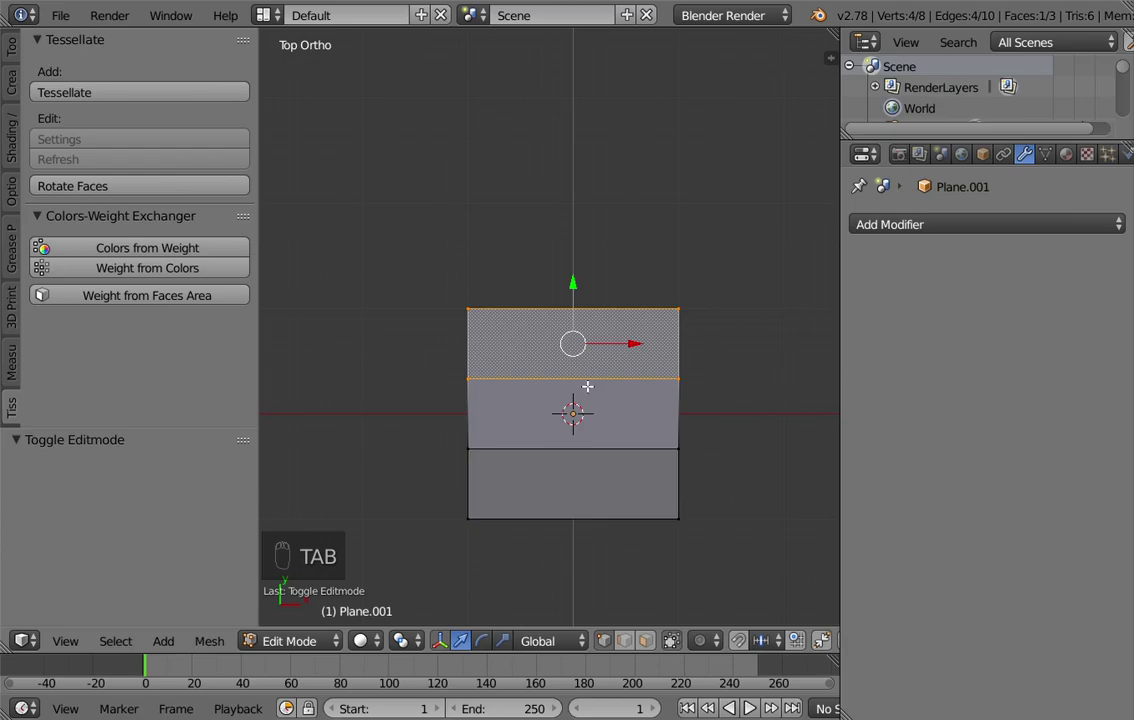
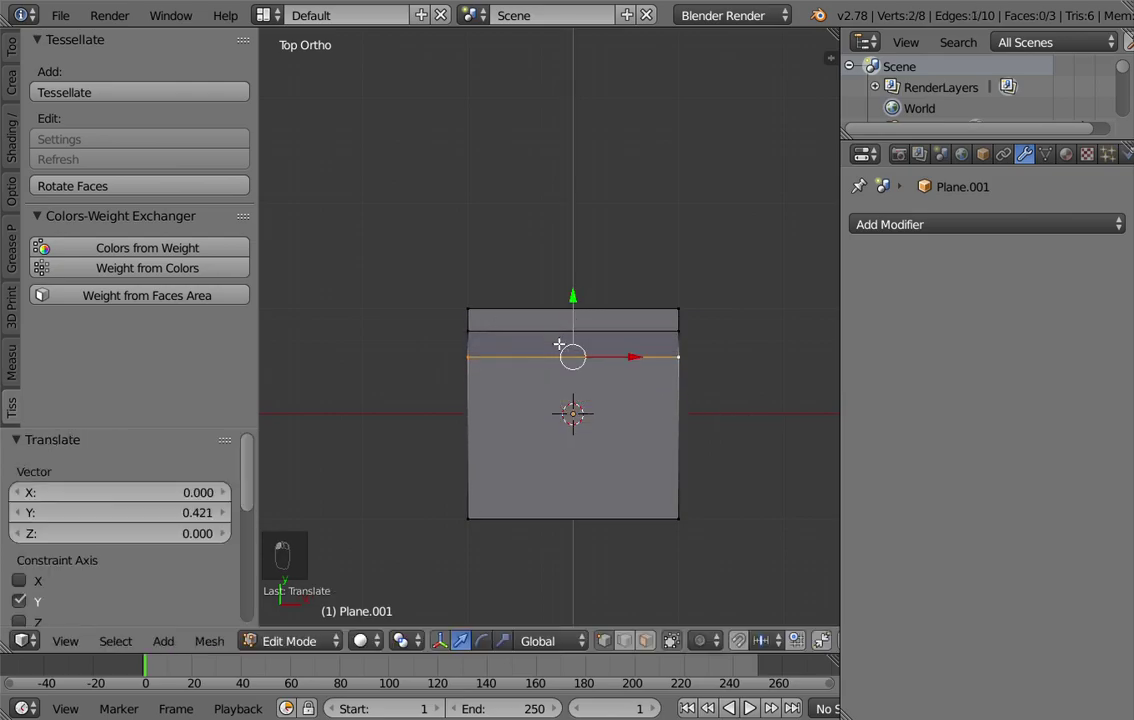
pyautogui.press('Tab')
pyautogui.moveTo(536, 348); pyautogui.dragTo(560, 388)
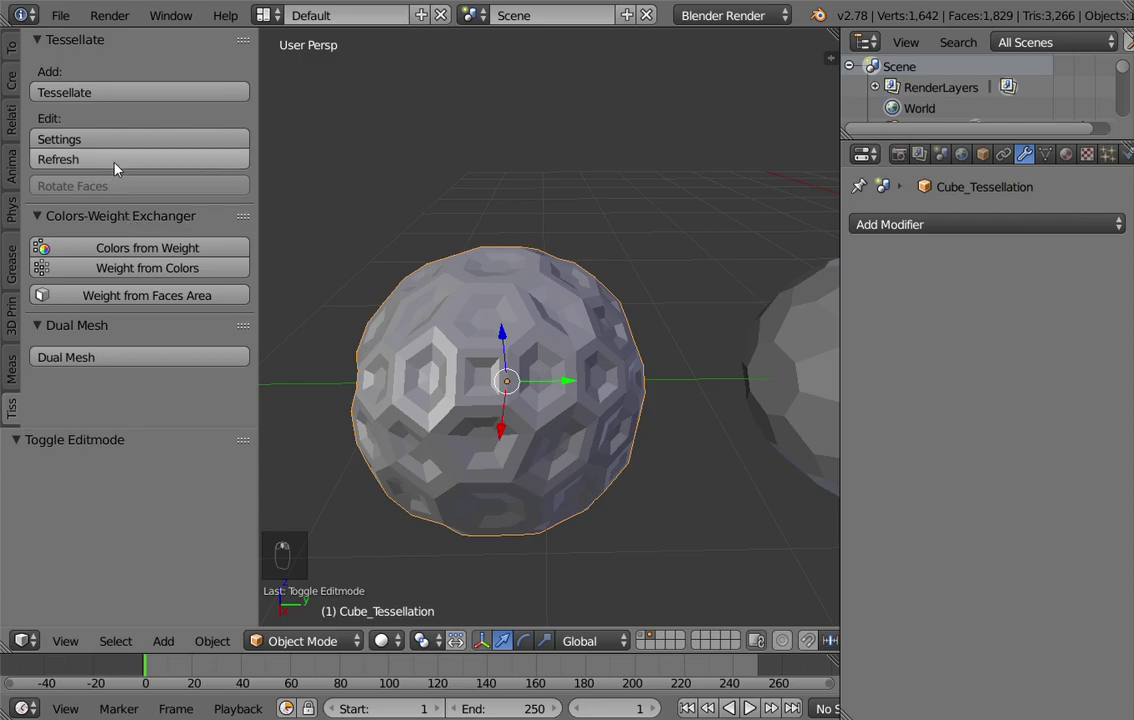
# Refresh the tessellation with the edited component and select the plane component from the top view
pyautogui.moveTo(120, 165); pyautogui.dragTo(426, 383)
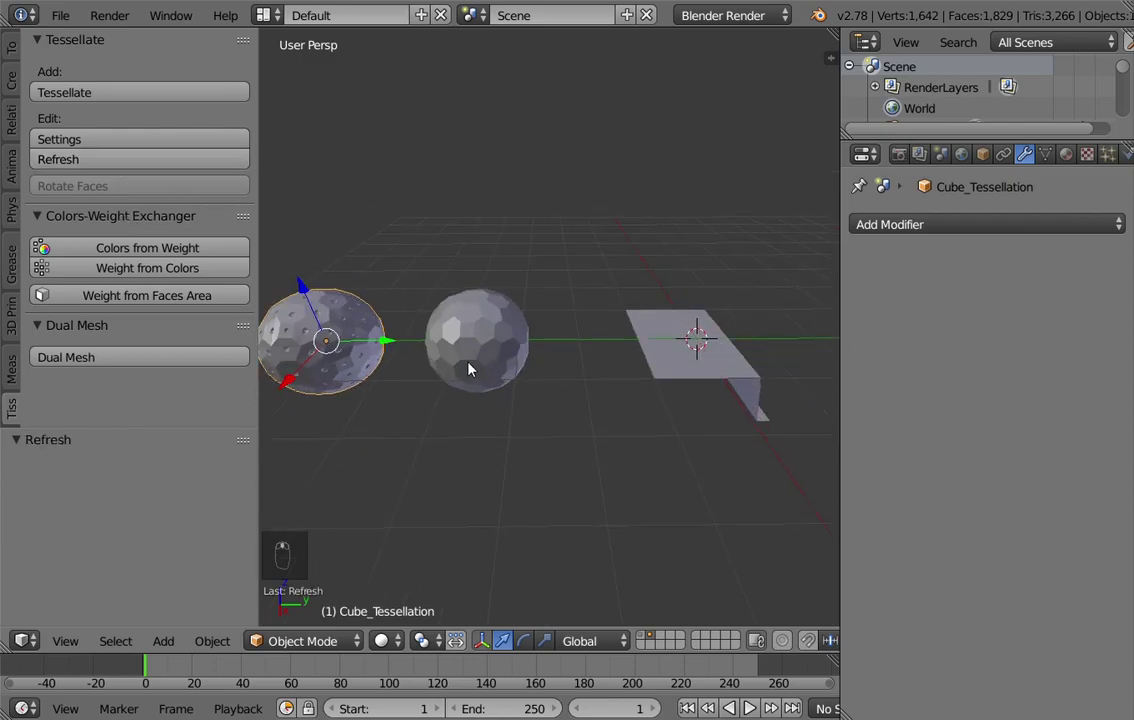
pyautogui.middleClick(569, 354)
pyautogui.moveTo(568, 370); pyautogui.dragTo(539, 400)
pyautogui.middleClick(522, 411)
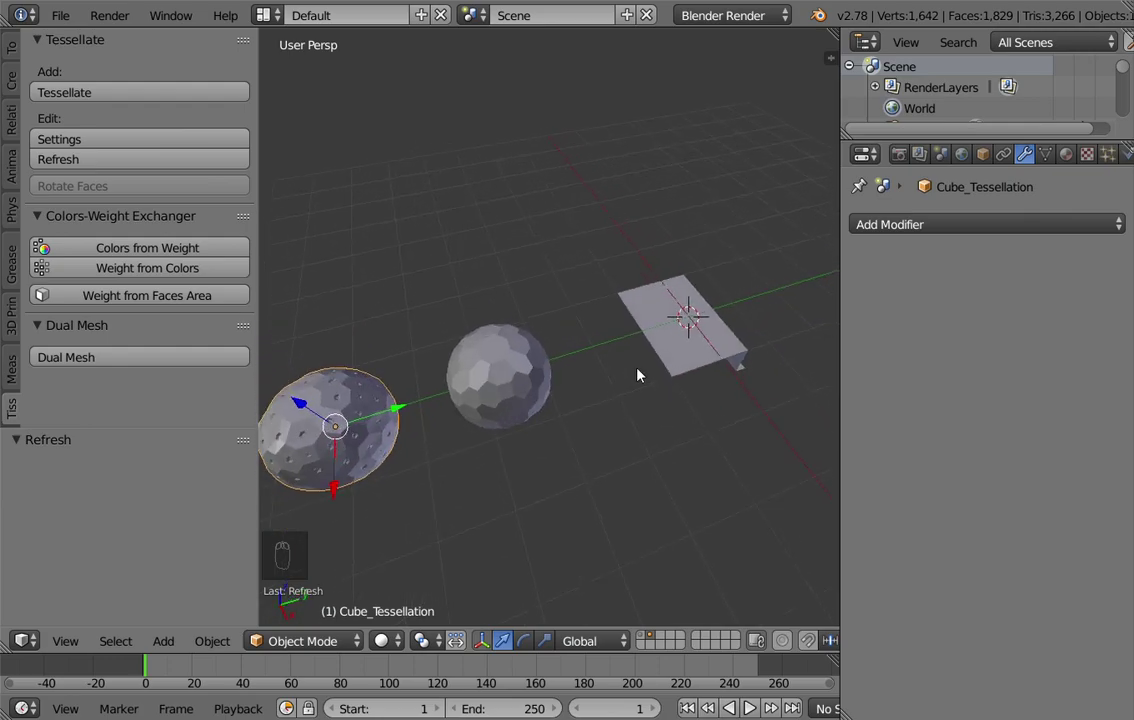
pyautogui.rightClick(696, 343)
pyautogui.press('KP_7')
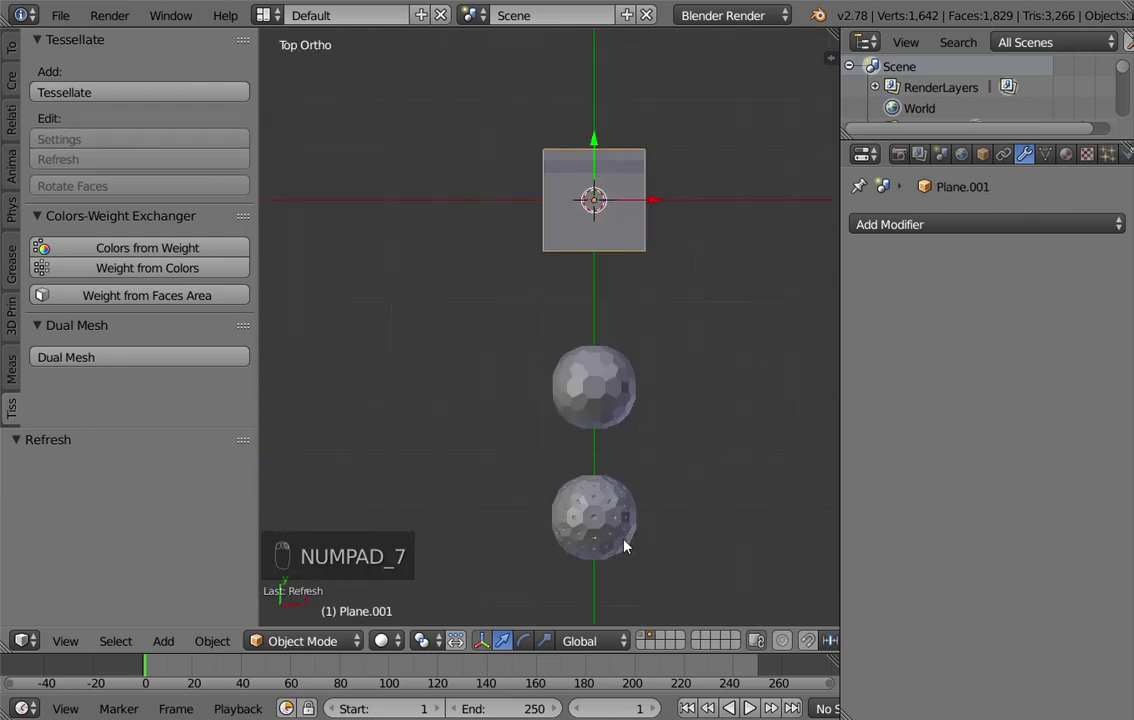
pyautogui.middleClick(547, 411)
pyautogui.middleClick(569, 333)
pyautogui.moveTo(569, 332); pyautogui.dragTo(497, 401)
pyautogui.moveTo(497, 401); pyautogui.dragTo(538, 378)
pyautogui.moveTo(615, 216); pyautogui.dragTo(563, 324)
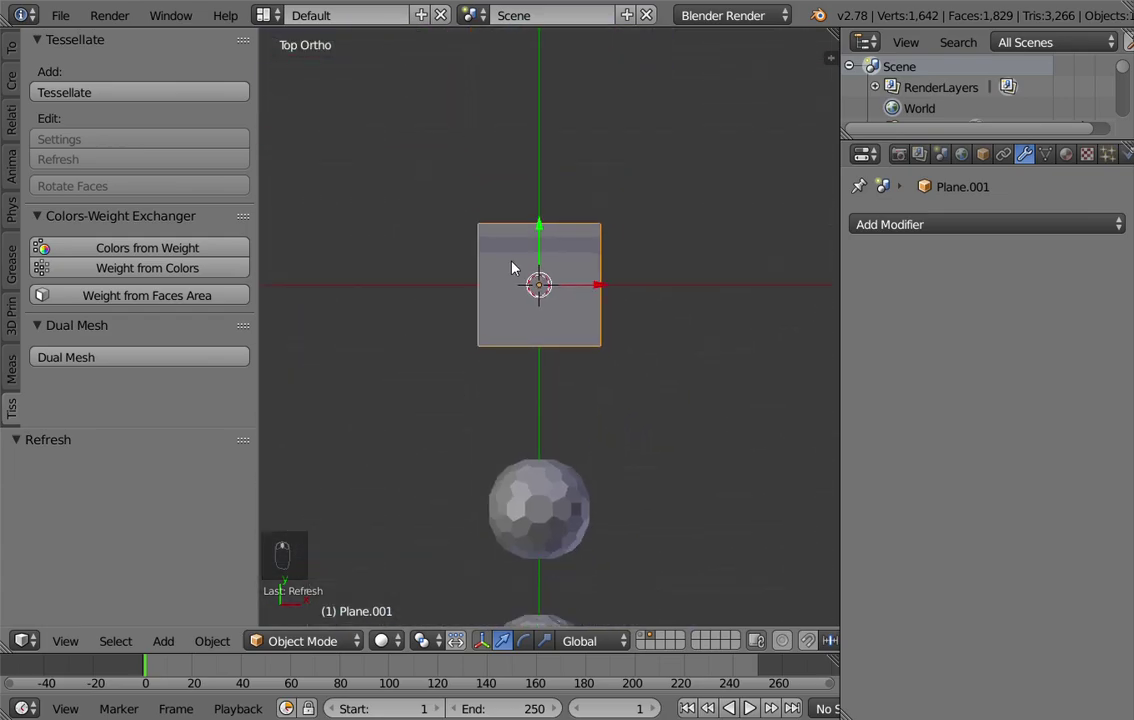
# Move the component's face strip in Edit Mode, inspect the sphere's holes, and reselect the component plane
pyautogui.press('Tab')
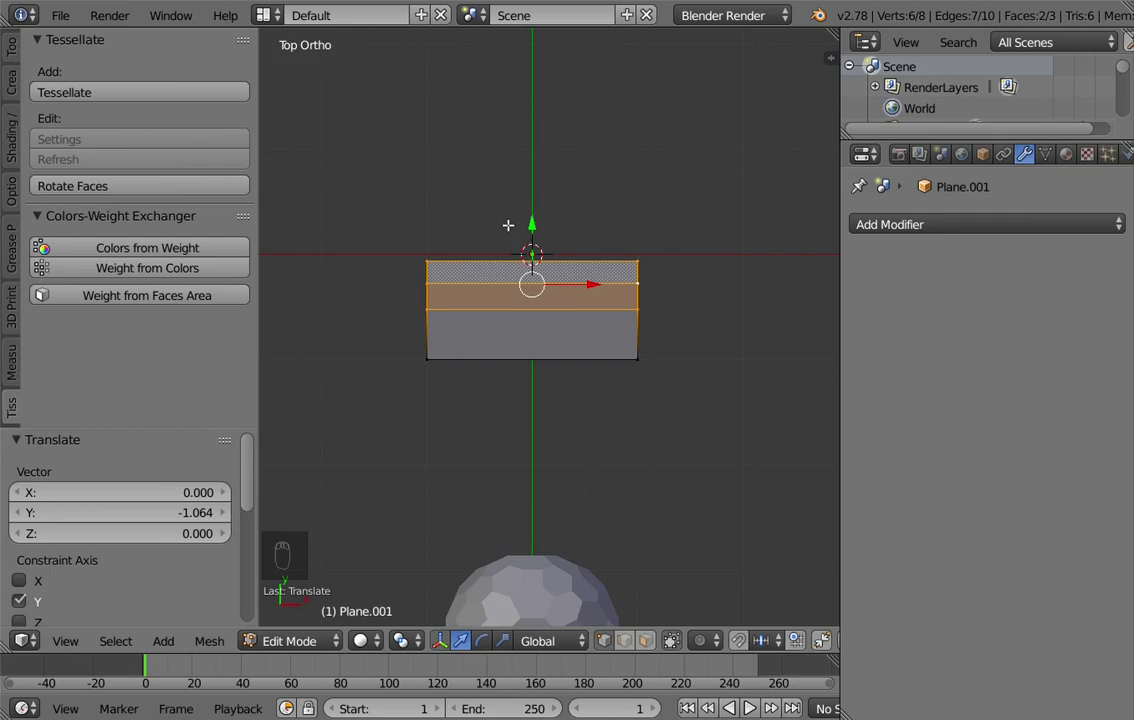
pyautogui.press('Tab')
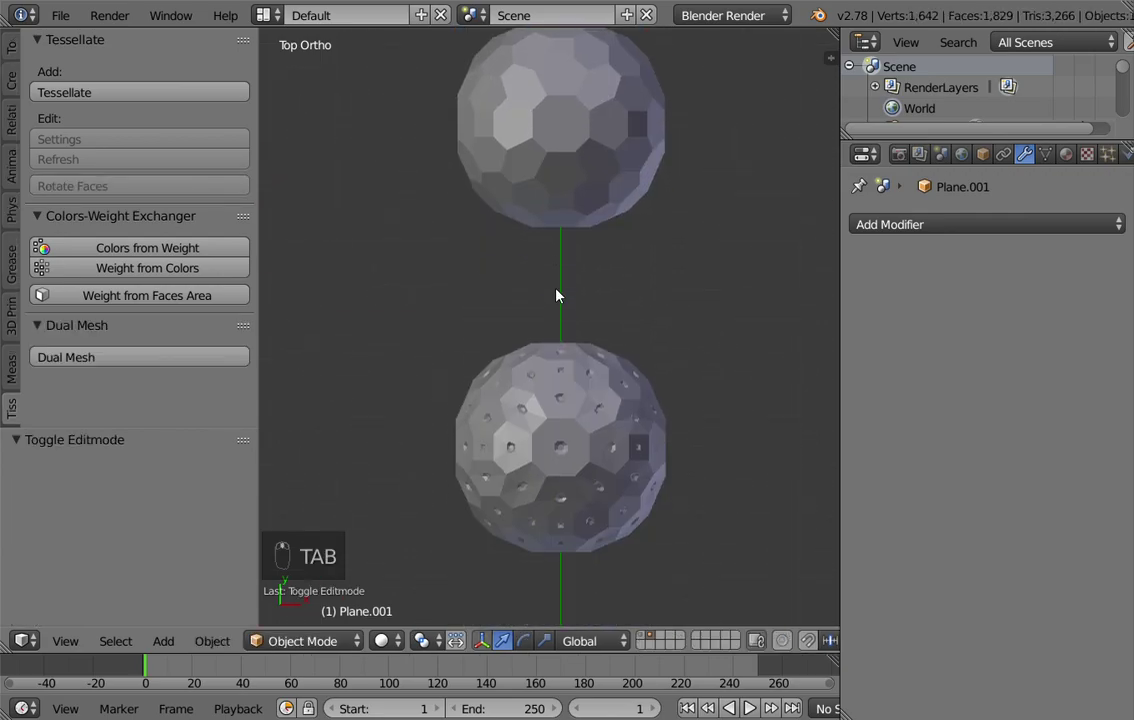
pyautogui.middleClick(161, 169)
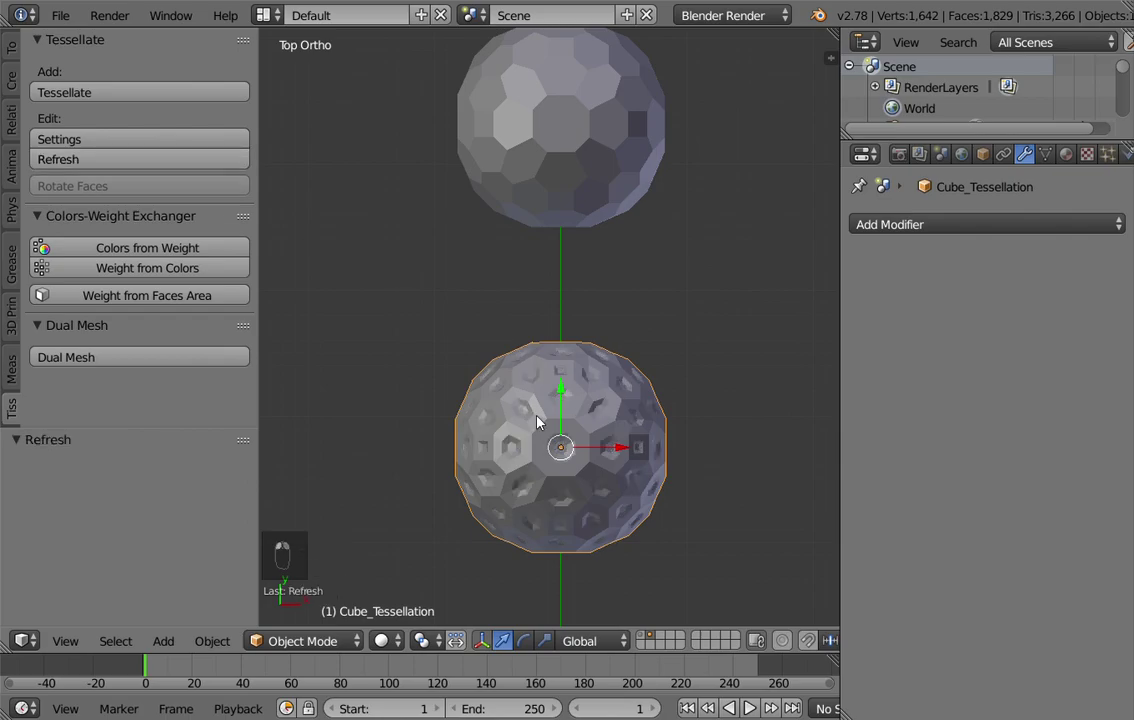
pyautogui.moveTo(549, 428); pyautogui.dragTo(567, 365)
pyautogui.middleClick(570, 379)
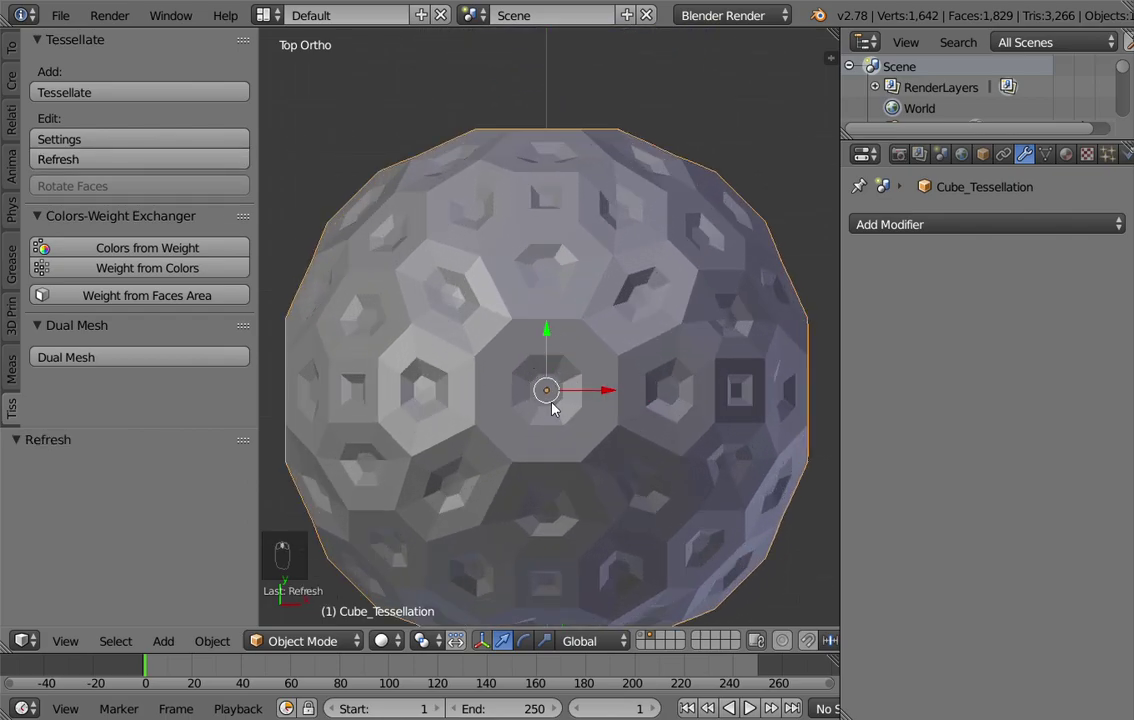
pyautogui.middleClick(583, 303)
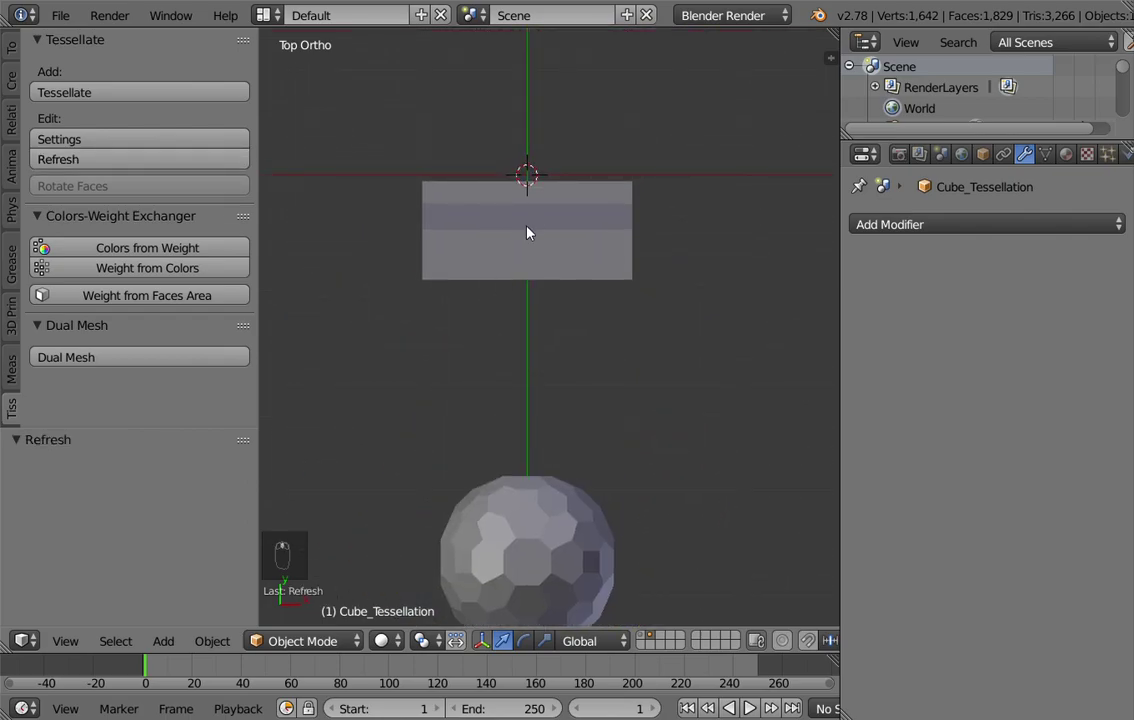
pyautogui.moveTo(530, 225); pyautogui.dragTo(578, 211)
pyautogui.click(538, 284)
# Delete the old component plane, add a new Plane and subdivide it into four squares
pyautogui.press('x')
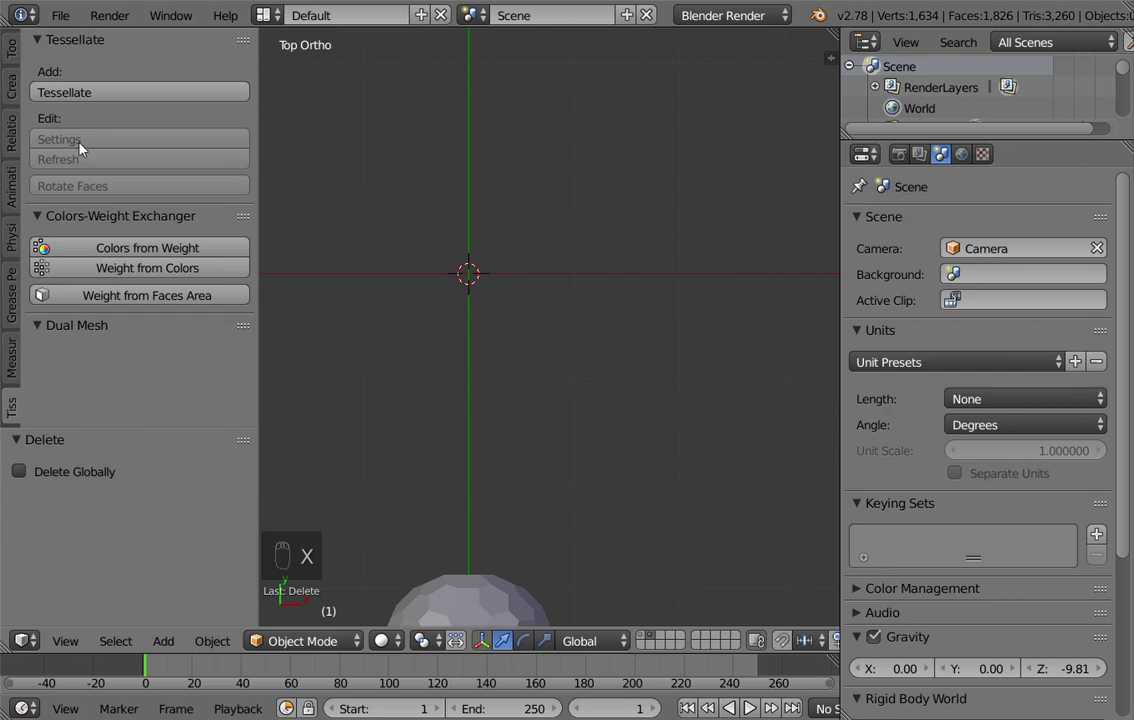
pyautogui.moveTo(13, 53); pyautogui.dragTo(11, 301)
pyautogui.moveTo(11, 301); pyautogui.dragTo(17, 88)
pyautogui.moveTo(17, 88); pyautogui.dragTo(128, 93)
pyautogui.moveTo(398, 189); pyautogui.dragTo(410, 241)
pyautogui.press('Tab')
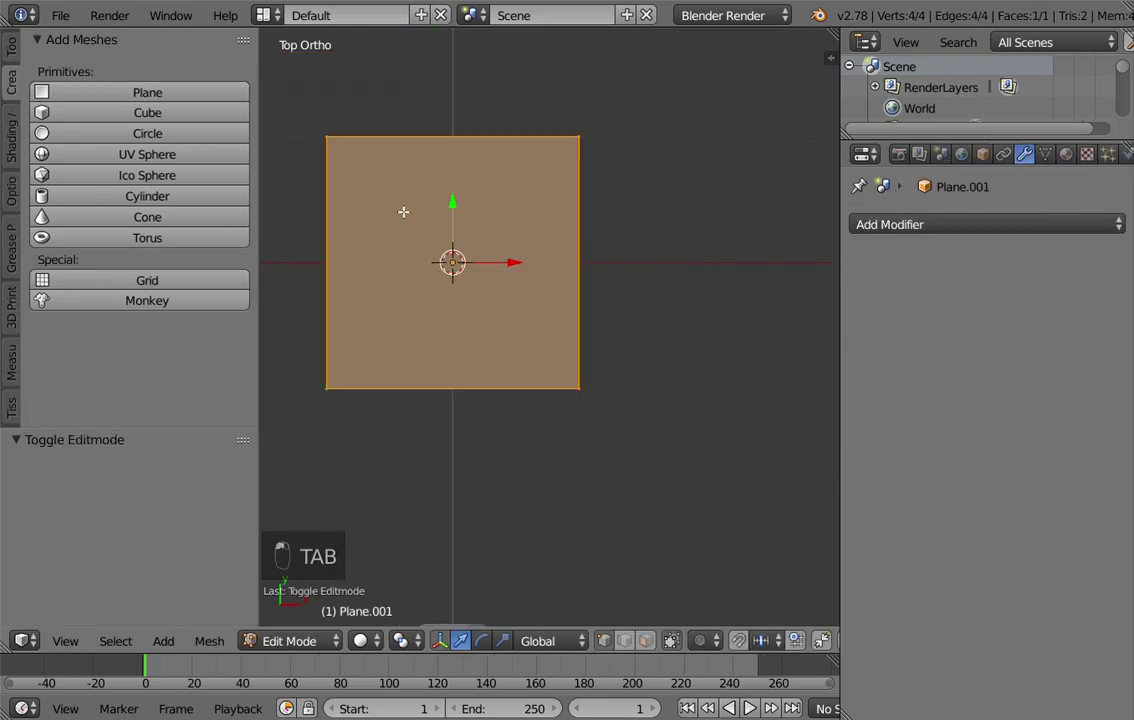
pyautogui.press('w')
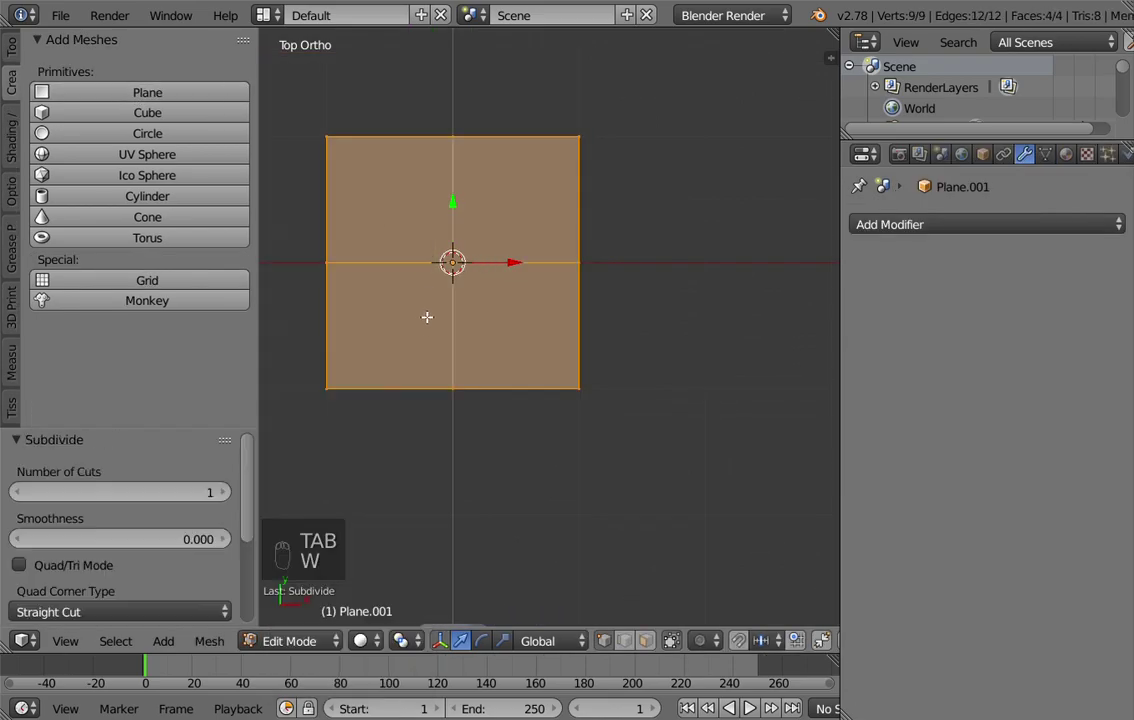
# Delete three of the four faces, leaving one square cornered at the origin, and remove the old Cube_Tessellation
pyautogui.press('ctrl+Tab')
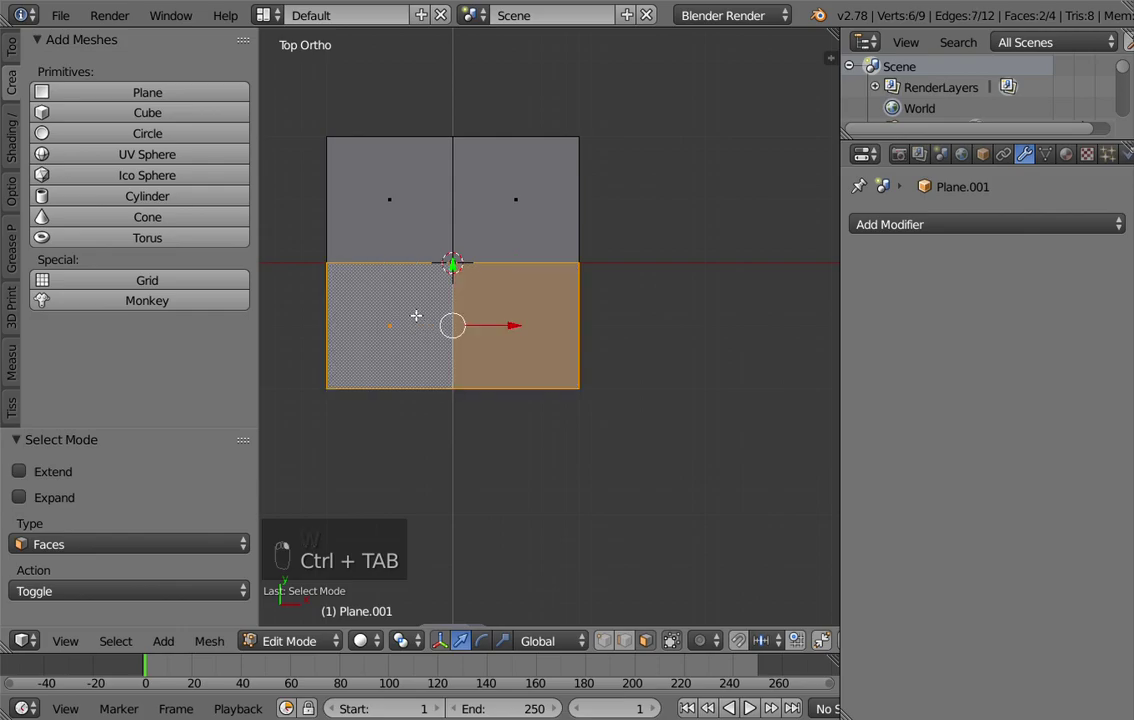
pyautogui.press('x')
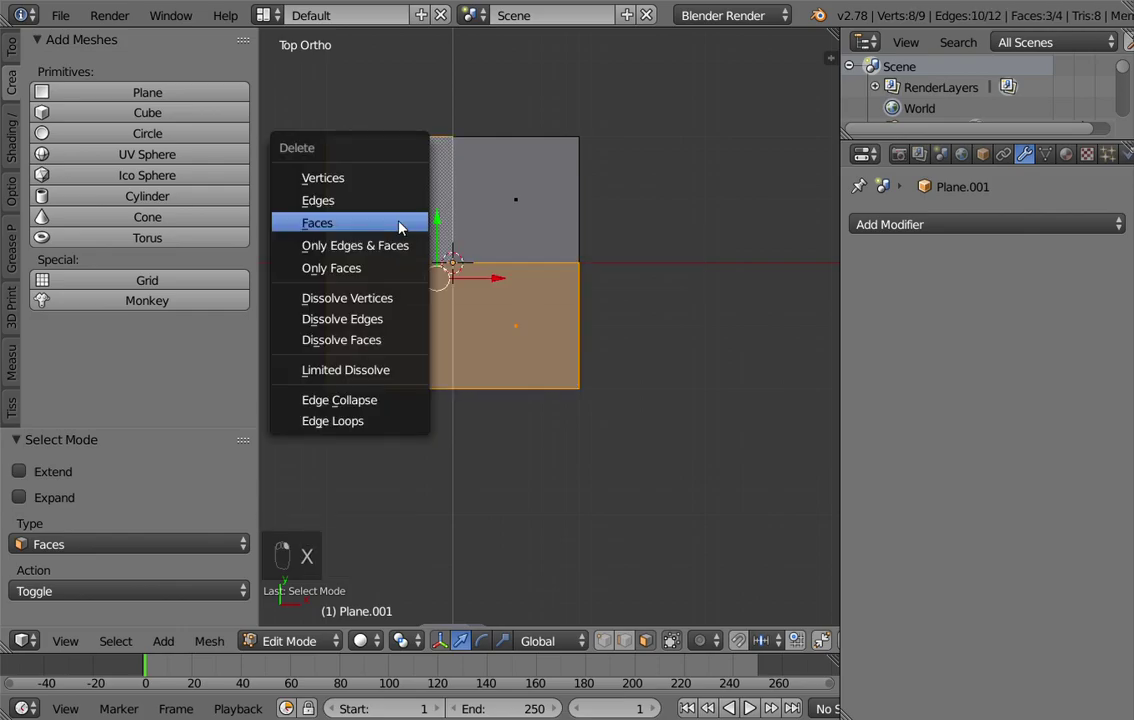
pyautogui.press('ctrl+Tab')
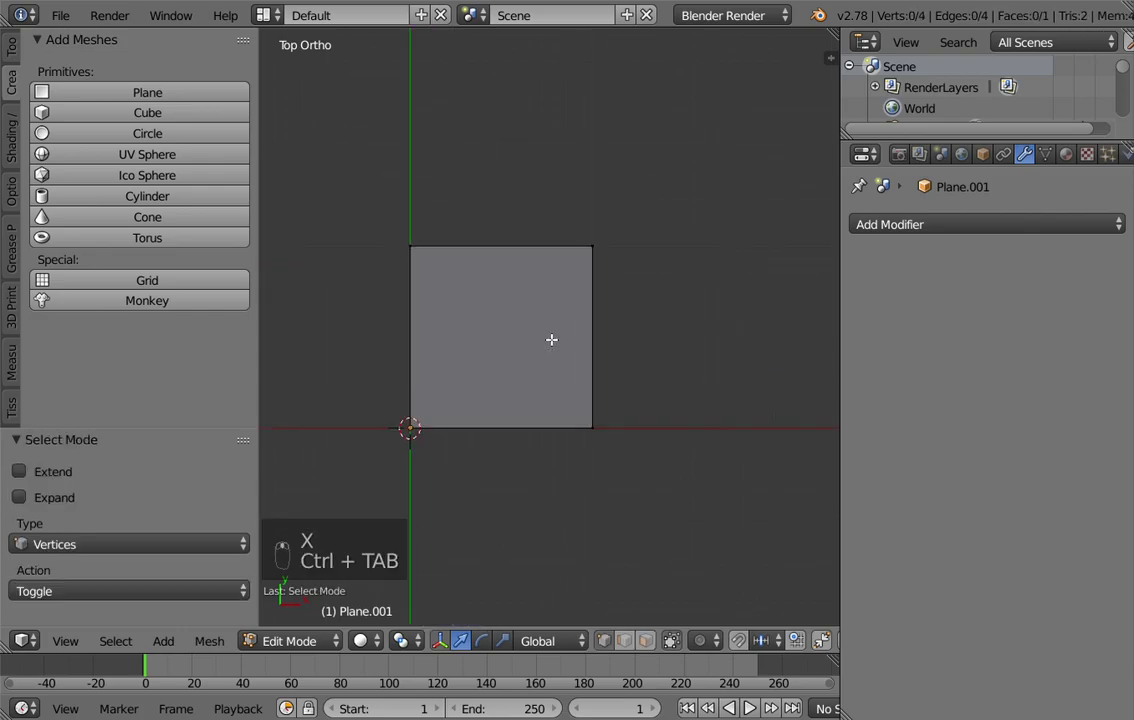
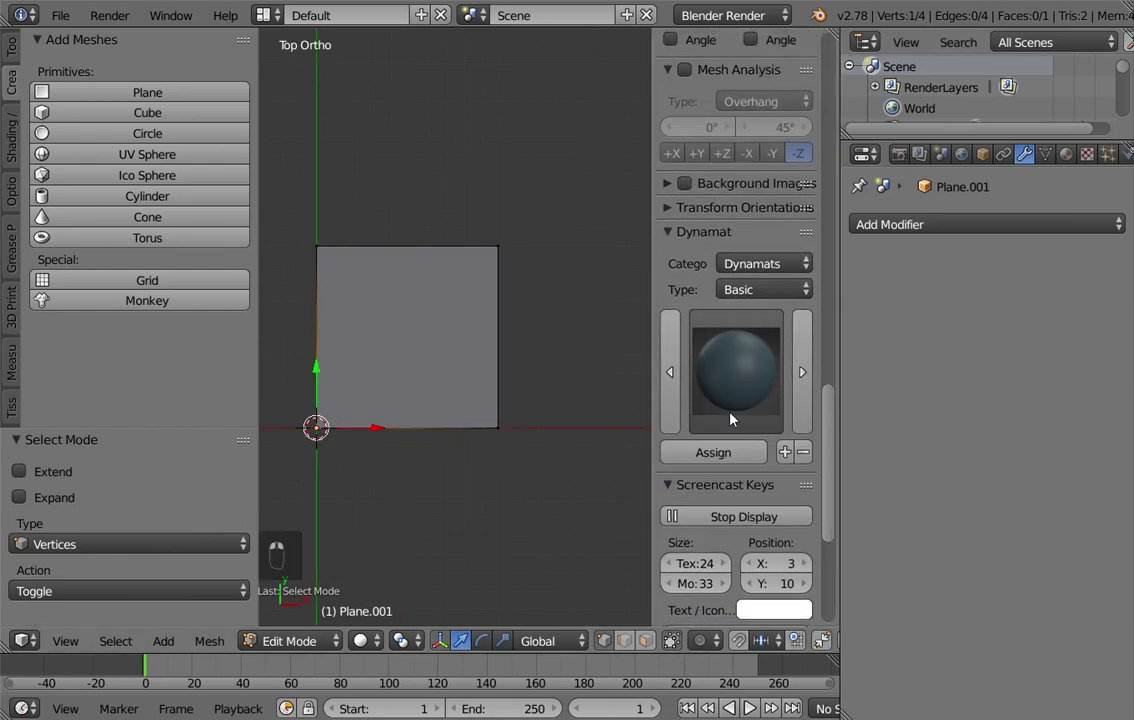
pyautogui.click(829, 405)
pyautogui.moveTo(860, 28); pyautogui.dragTo(695, 188)
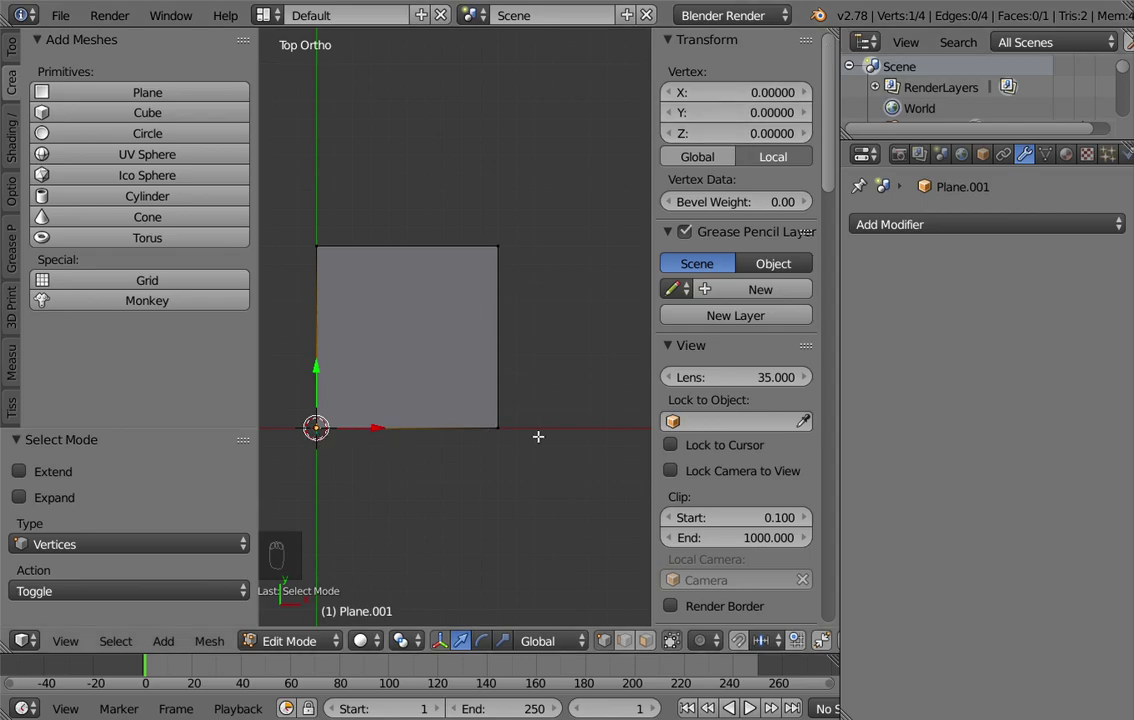
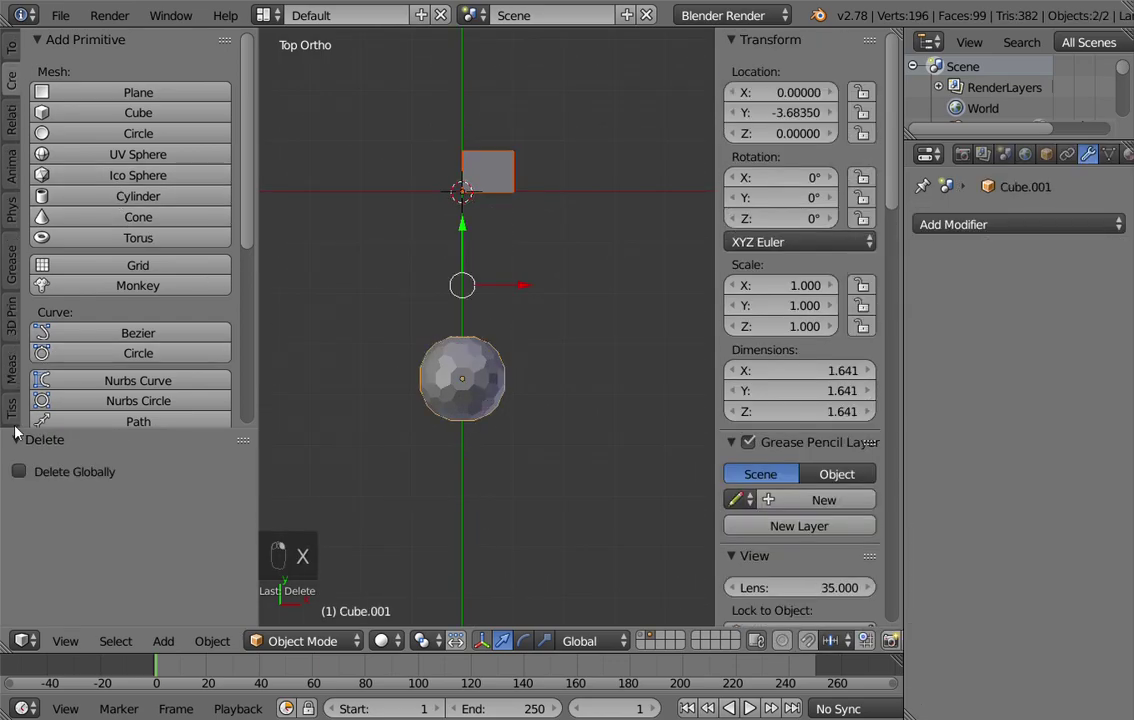
# Tessellate the sphere with the rectangular component, Merge on, and move the result along X
pyautogui.middleClick(14, 418)
pyautogui.moveTo(75, 156); pyautogui.dragTo(101, 306)
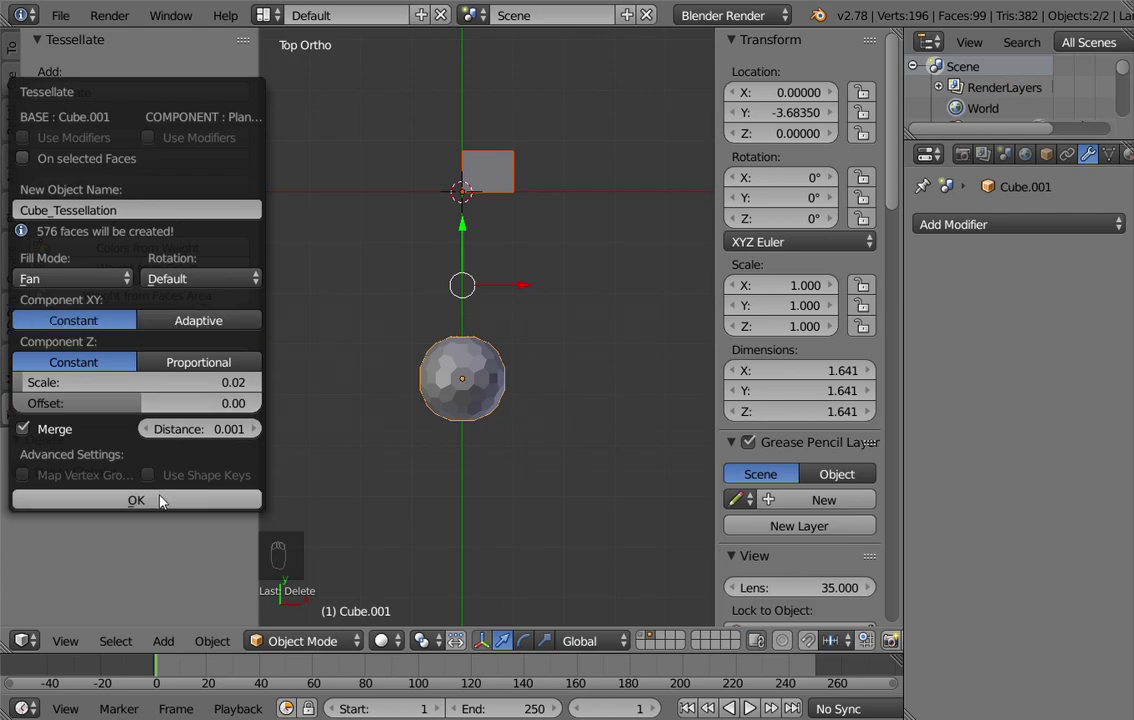
pyautogui.click(449, 422)
pyautogui.moveTo(503, 422); pyautogui.dragTo(646, 423)
pyautogui.moveTo(646, 423); pyautogui.dragTo(528, 396)
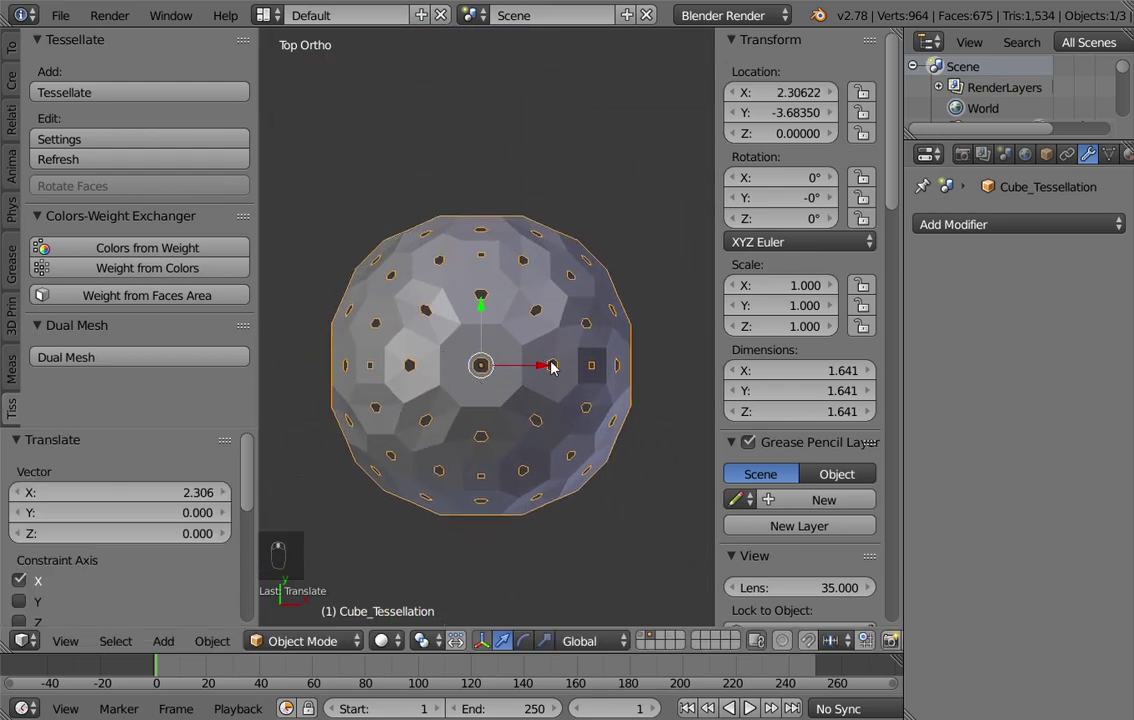
# Select the 1-by-0.8 Plane.001 component and enter Edit Mode on it
pyautogui.moveTo(497, 358); pyautogui.dragTo(504, 317)
pyautogui.moveTo(420, 267); pyautogui.dragTo(453, 370)
pyautogui.moveTo(394, 250); pyautogui.dragTo(435, 286)
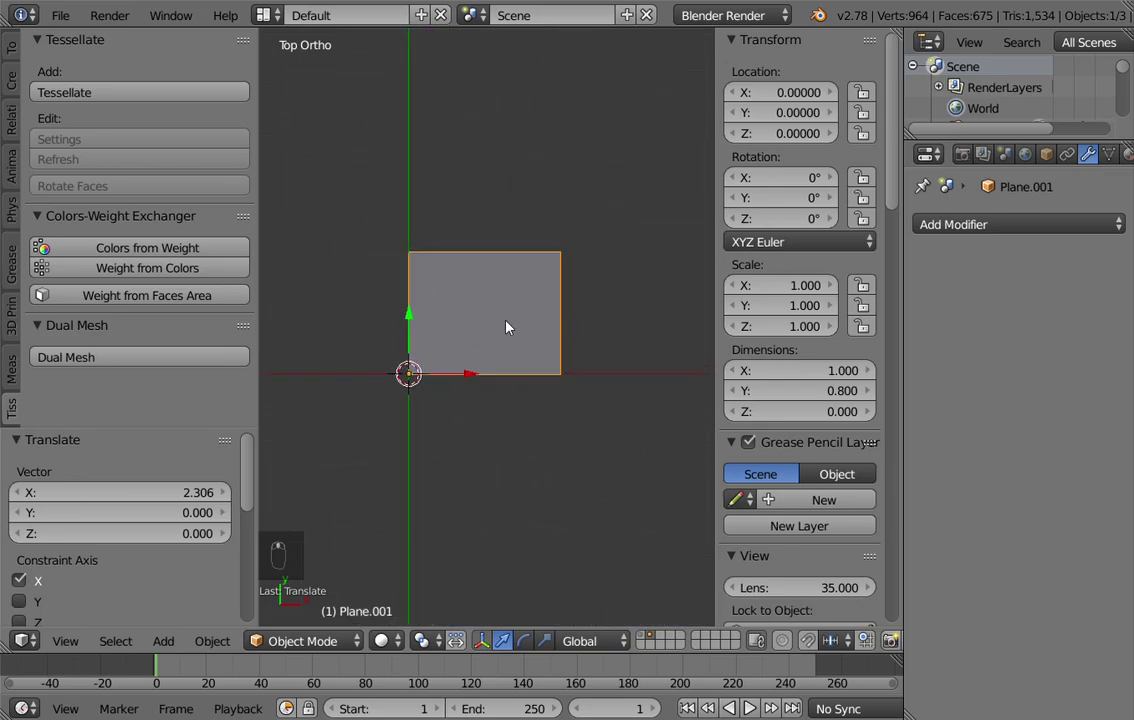
pyautogui.press('Tab')
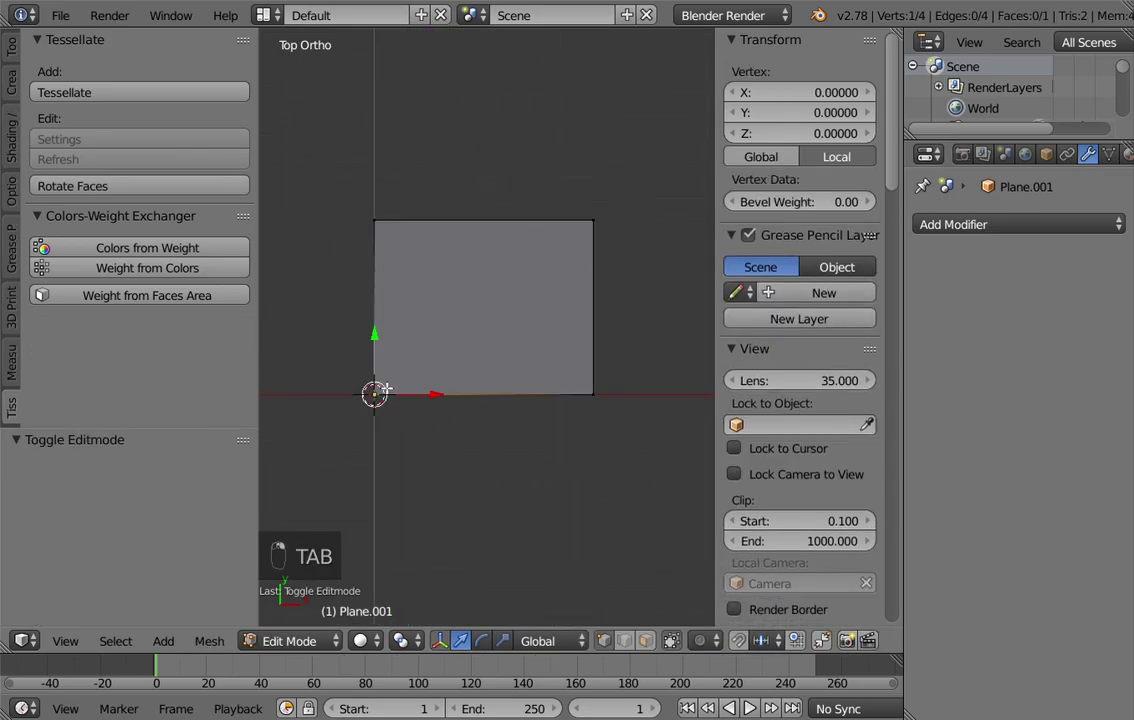
# Loop-cut the rectangle with 2 cuts, shape it into a raised V of two faces, flip normals, and exit Edit Mode
pyautogui.press('ctrl+r')
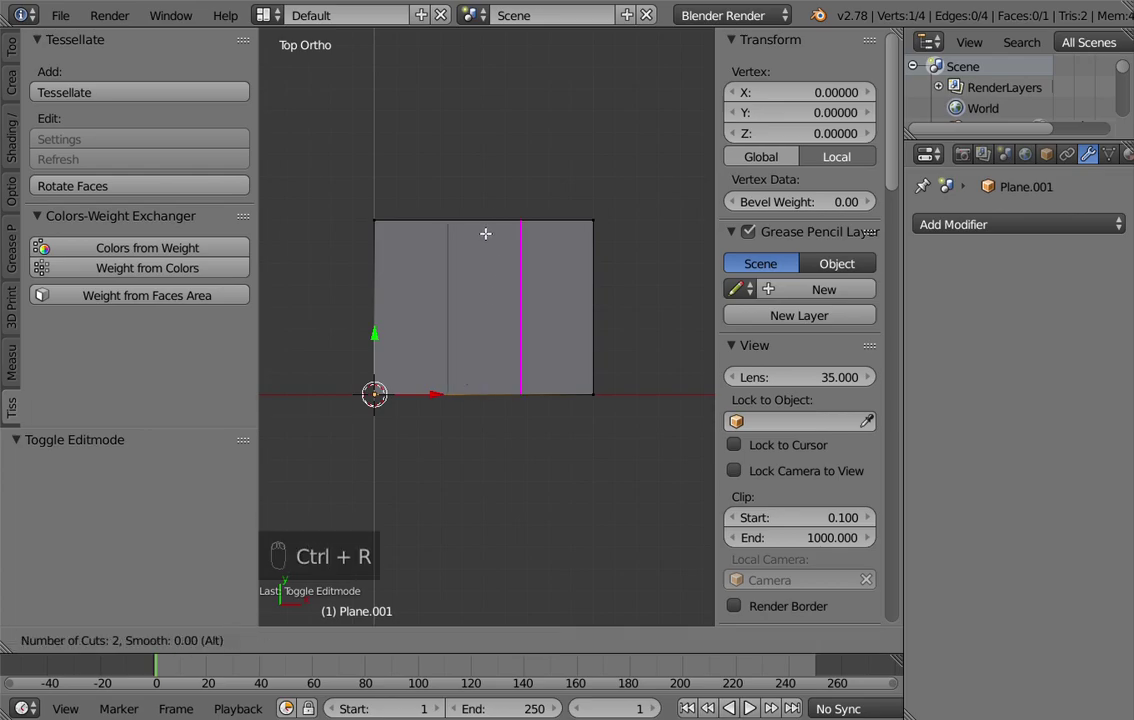
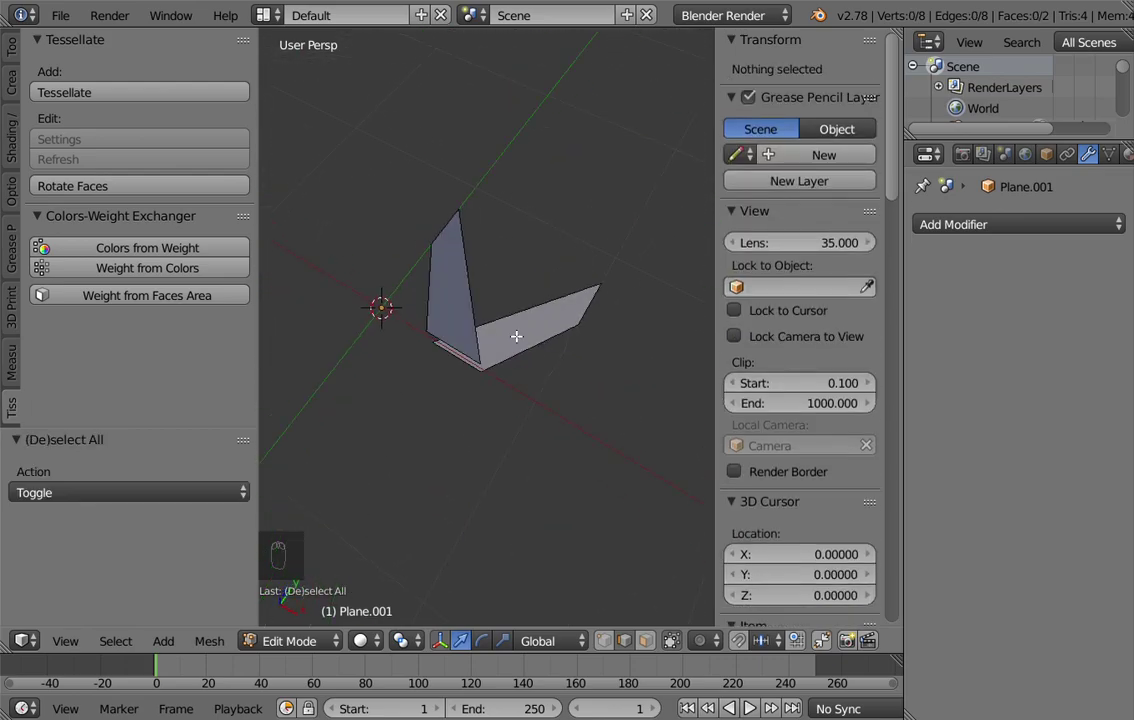
pyautogui.press('ctrl+Tab')
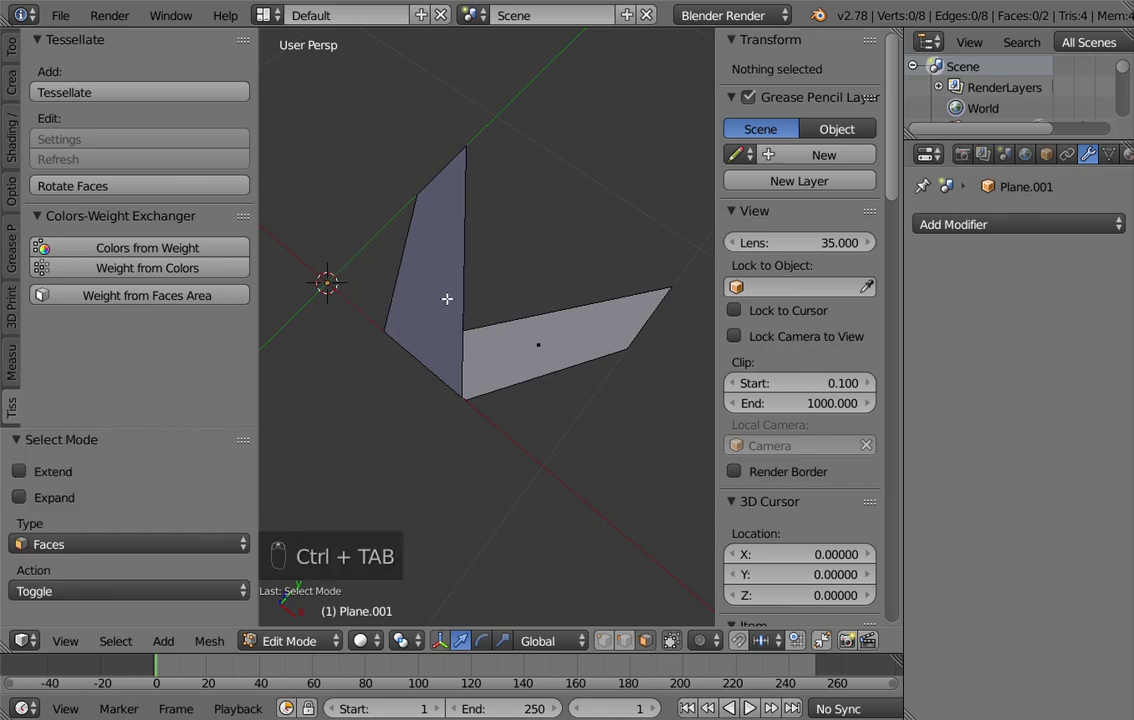
pyautogui.press('w')
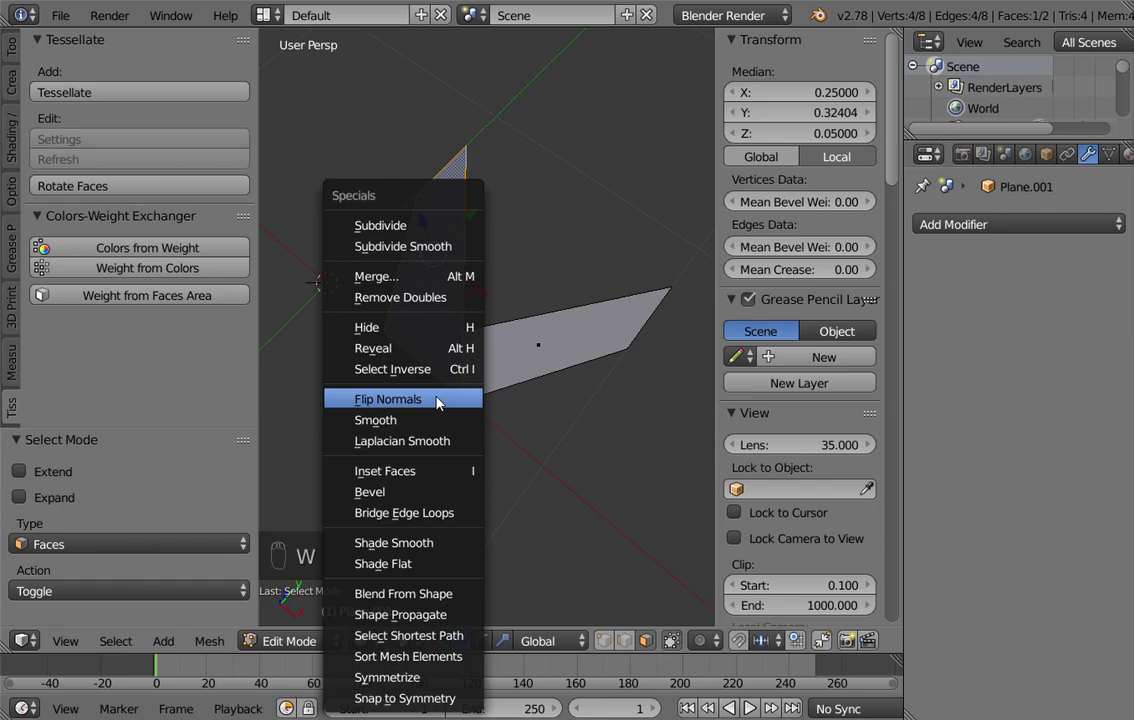
pyautogui.press('Tab')
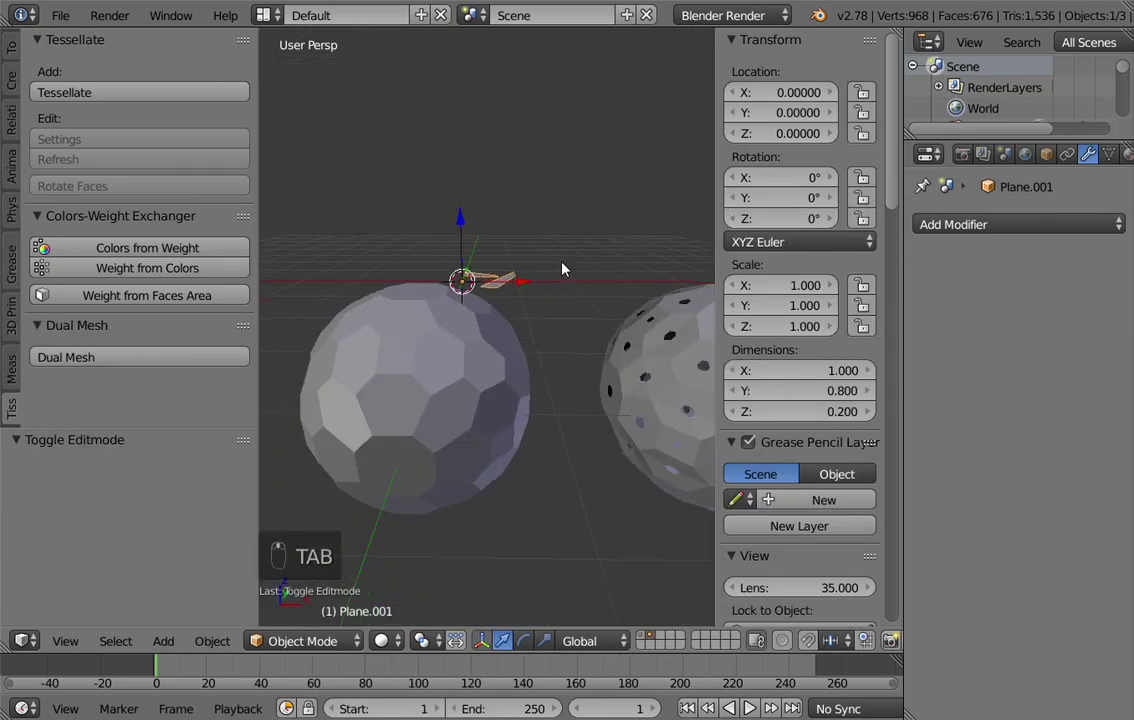
# From the top view, duplicate the V-shaped piece to its left and remove that first copy
pyautogui.press('KP_7')
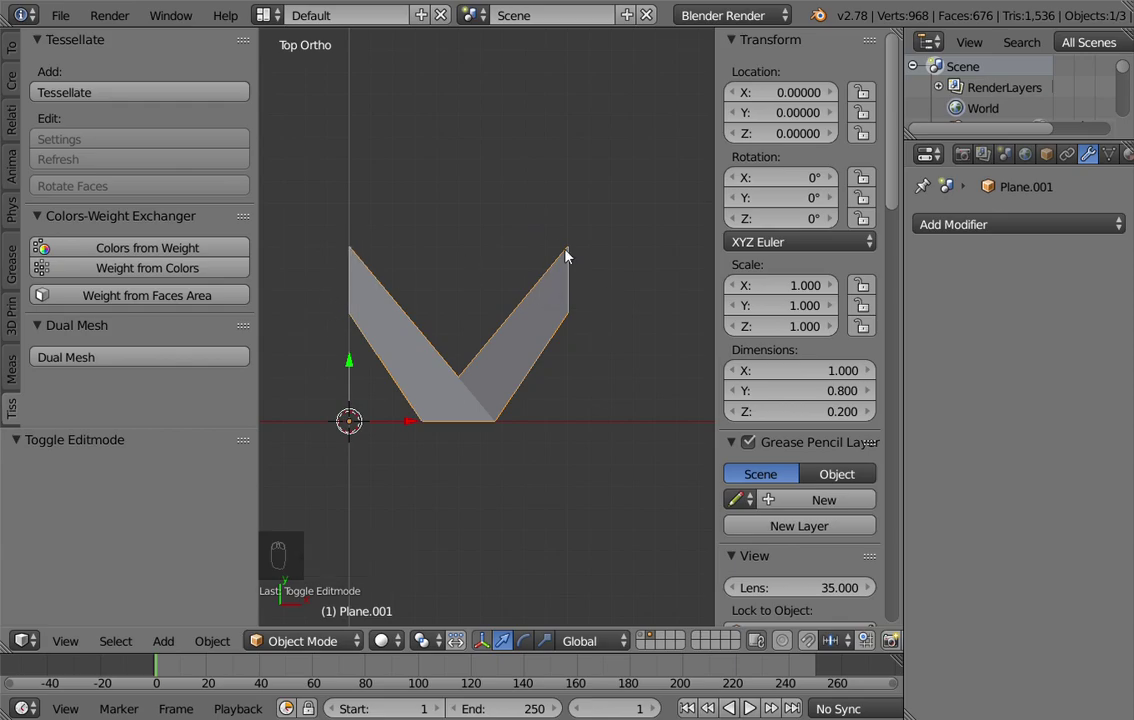
pyautogui.moveTo(527, 372); pyautogui.dragTo(482, 323)
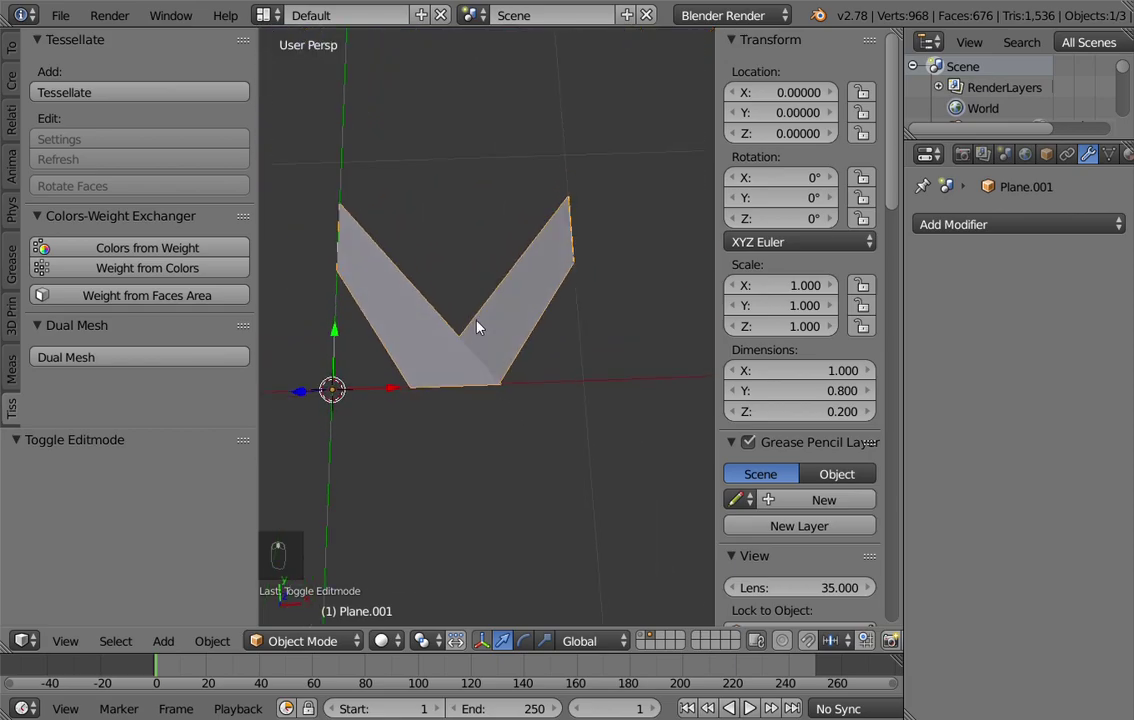
pyautogui.press('KP_7')
pyautogui.moveTo(433, 322); pyautogui.dragTo(482, 386)
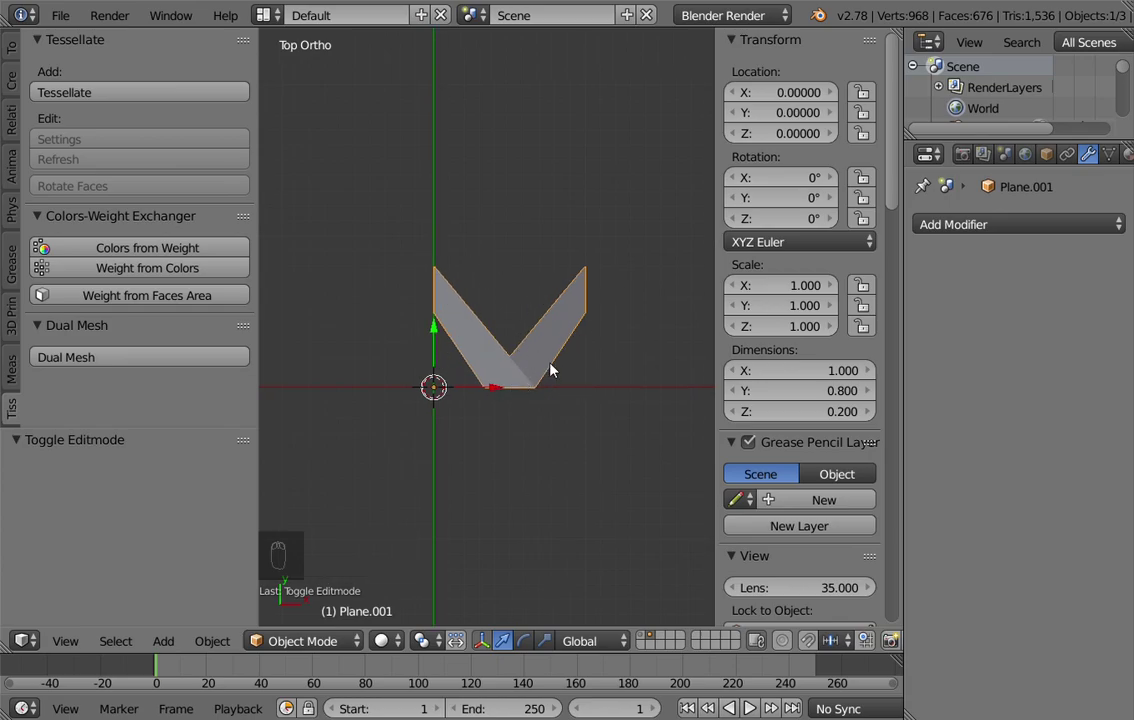
pyautogui.press('shift+d')
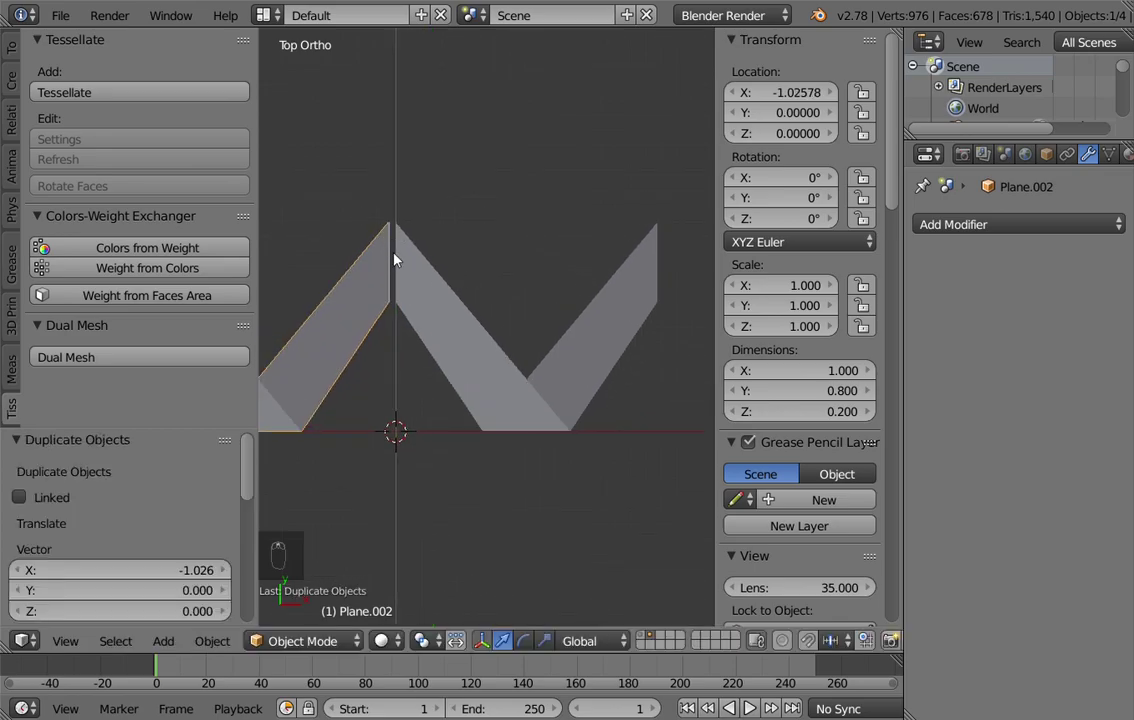
pyautogui.moveTo(401, 243); pyautogui.dragTo(370, 309)
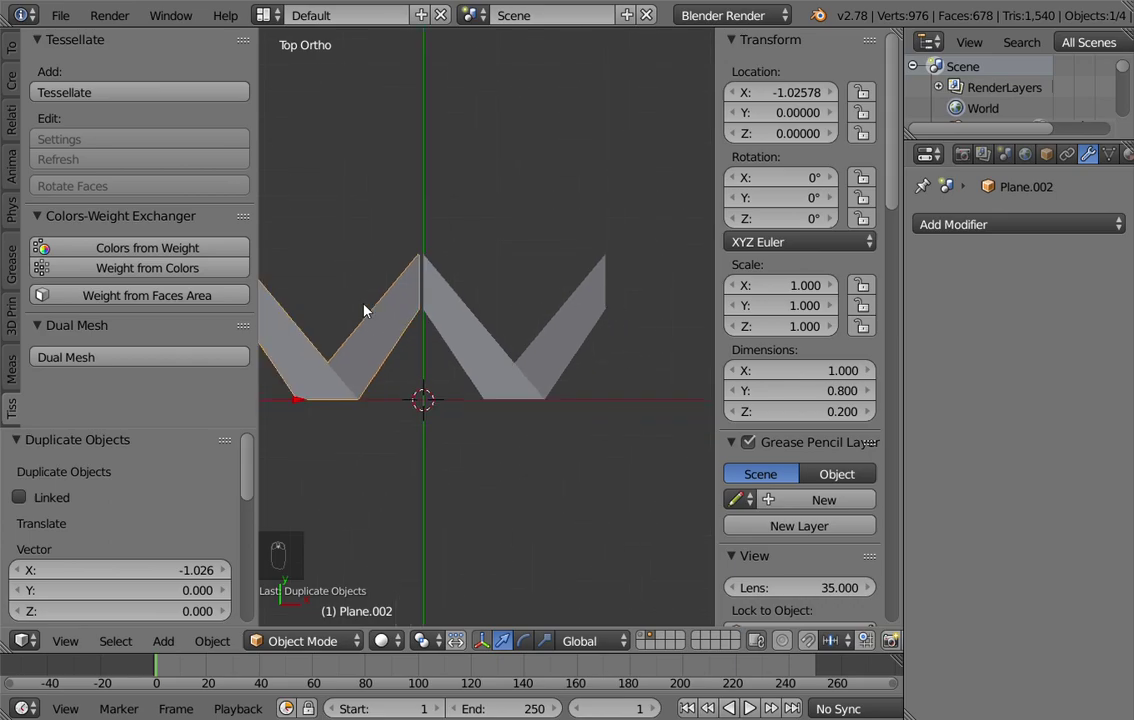
pyautogui.press('x')
pyautogui.moveTo(513, 380); pyautogui.dragTo(557, 437)
# Duplicate the V piece again, flip it 180 degrees, shift it aside, inspect, then delete it
pyautogui.press('shift+d')
pyautogui.press('Escape')
pyautogui.press('r')
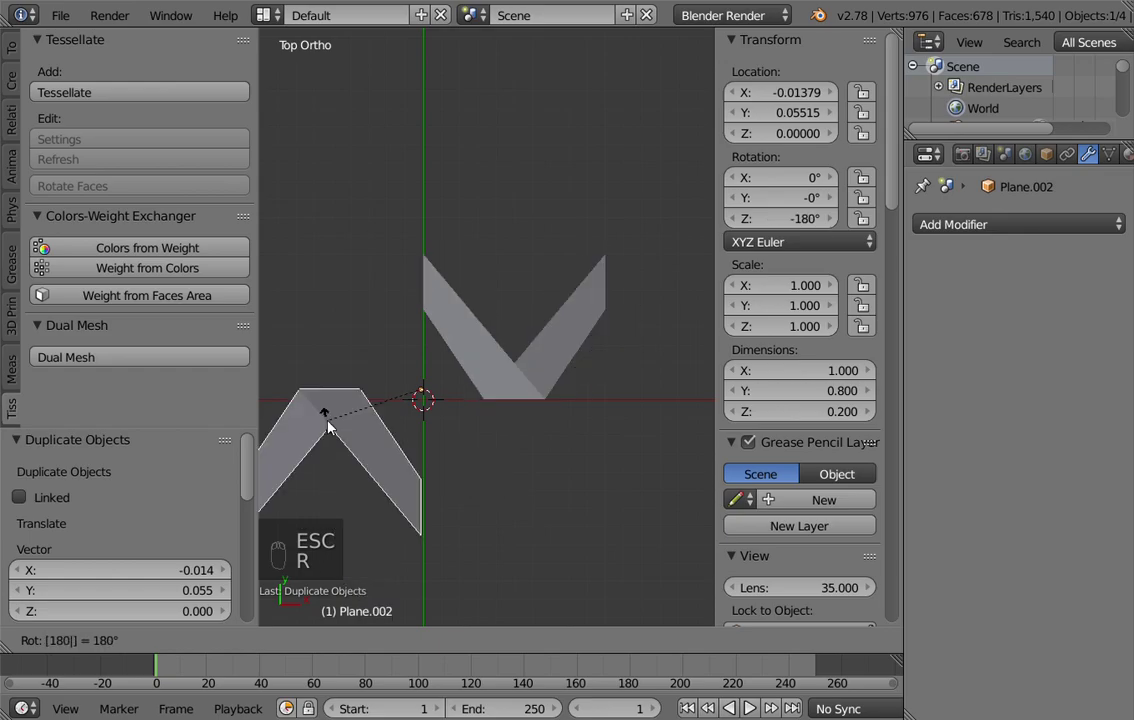
pyautogui.press('g')
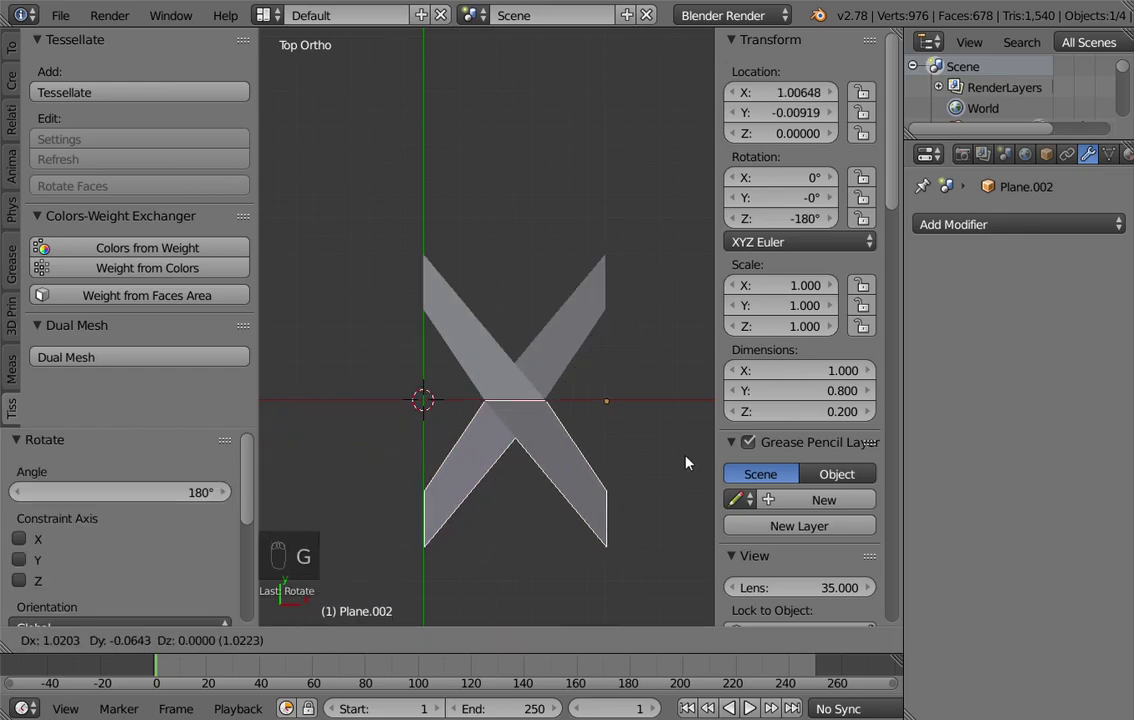
pyautogui.moveTo(533, 412); pyautogui.dragTo(517, 396)
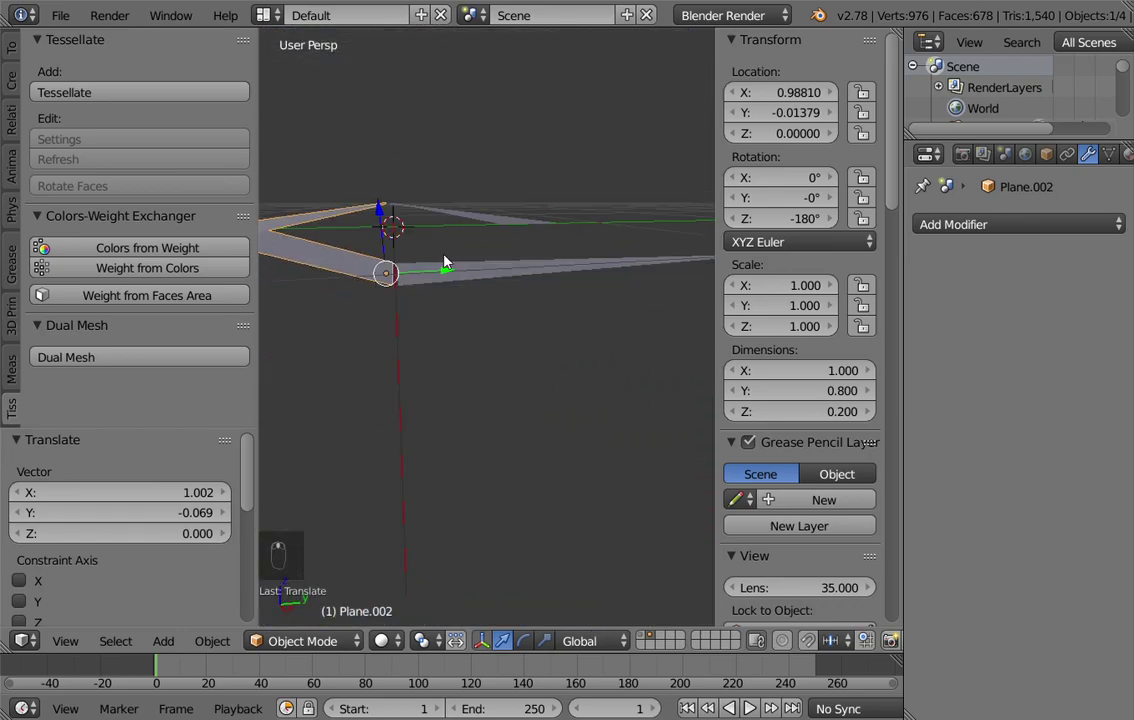
pyautogui.press('x')
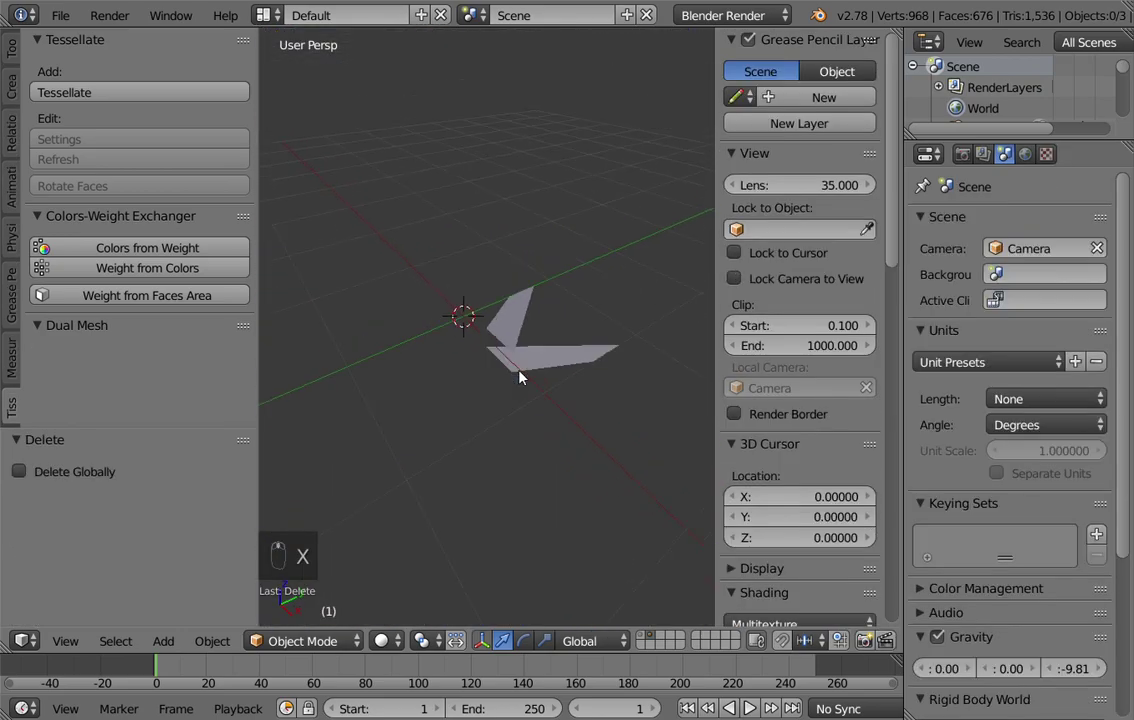
pyautogui.moveTo(524, 356); pyautogui.dragTo(614, 341)
# Tessellate the faceted sphere with the V-shaped piece via Tissue and move the result aside along X
pyautogui.press('KP_7')
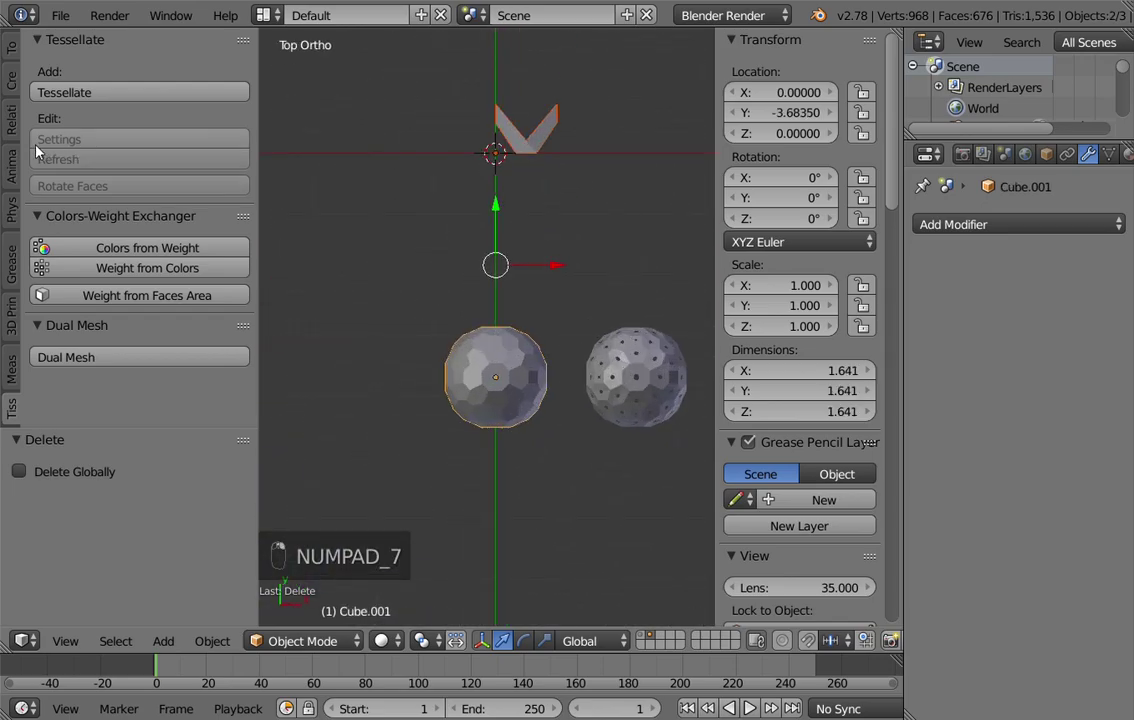
pyautogui.moveTo(89, 100); pyautogui.dragTo(124, 505)
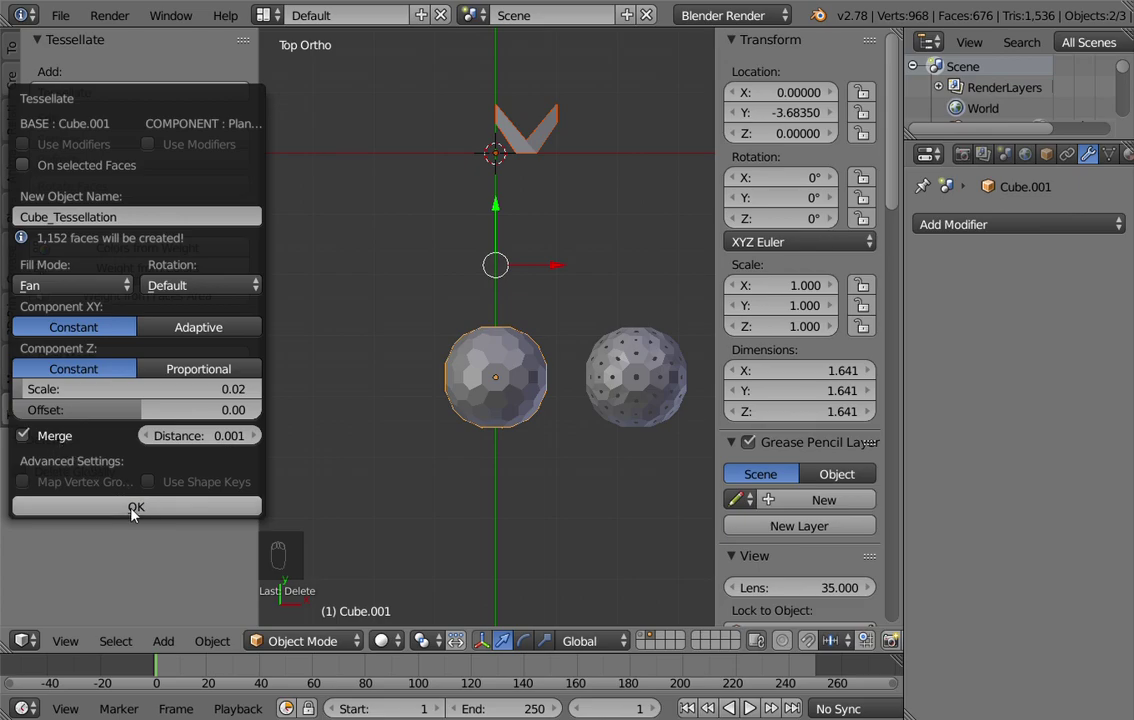
pyautogui.moveTo(561, 408); pyautogui.dragTo(378, 396)
pyautogui.moveTo(344, 387); pyautogui.dragTo(451, 254)
pyautogui.press('KP_Decimal')
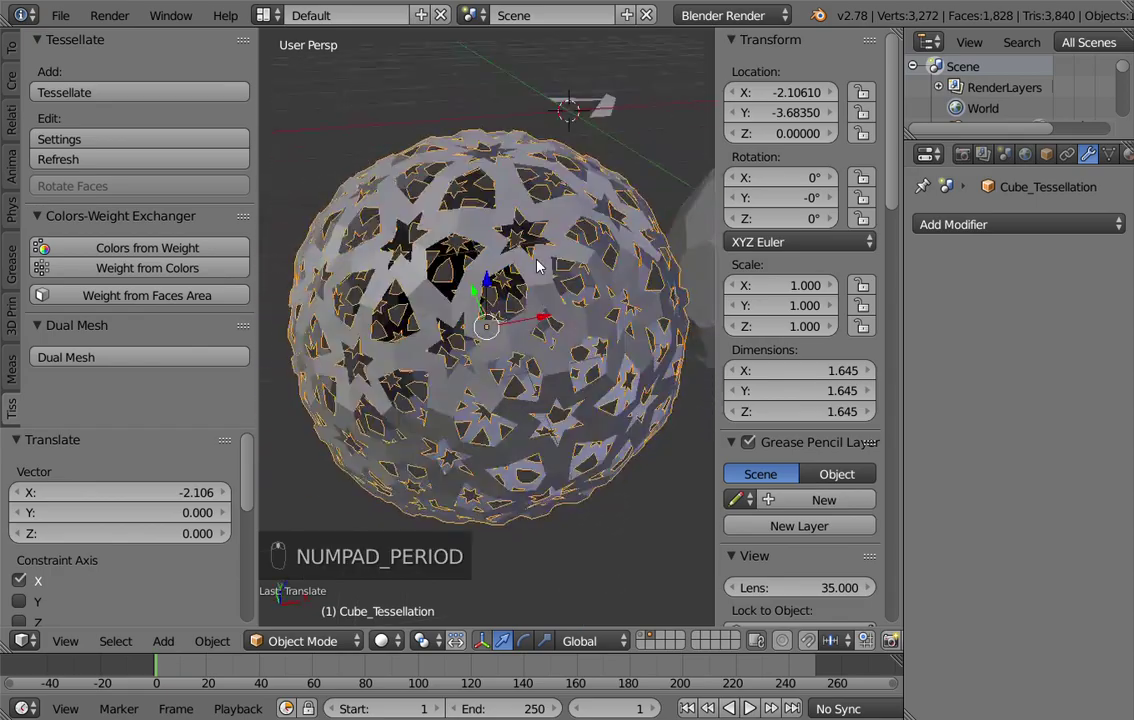
# Orbit and zoom around the new sphere to inspect its star-shaped openings
pyautogui.middleClick(548, 324)
pyautogui.middleClick(563, 313)
pyautogui.middleClick(570, 296)
pyautogui.moveTo(574, 285); pyautogui.dragTo(546, 284)
pyautogui.middleClick(543, 285)
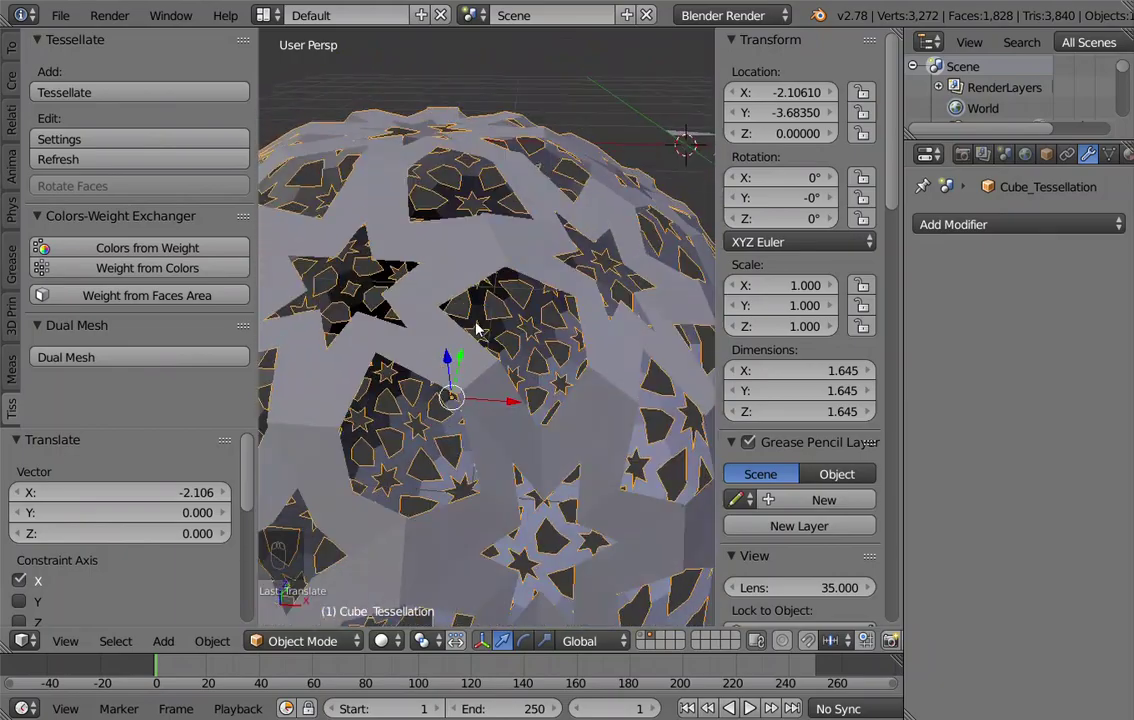
pyautogui.middleClick(506, 299)
pyautogui.middleClick(515, 285)
pyautogui.middleClick(530, 264)
# Add Subdivision Surface smoothing and raise the component Z in Tessellate Settings for deeper ribbons
pyautogui.moveTo(988, 231); pyautogui.dragTo(898, 422)
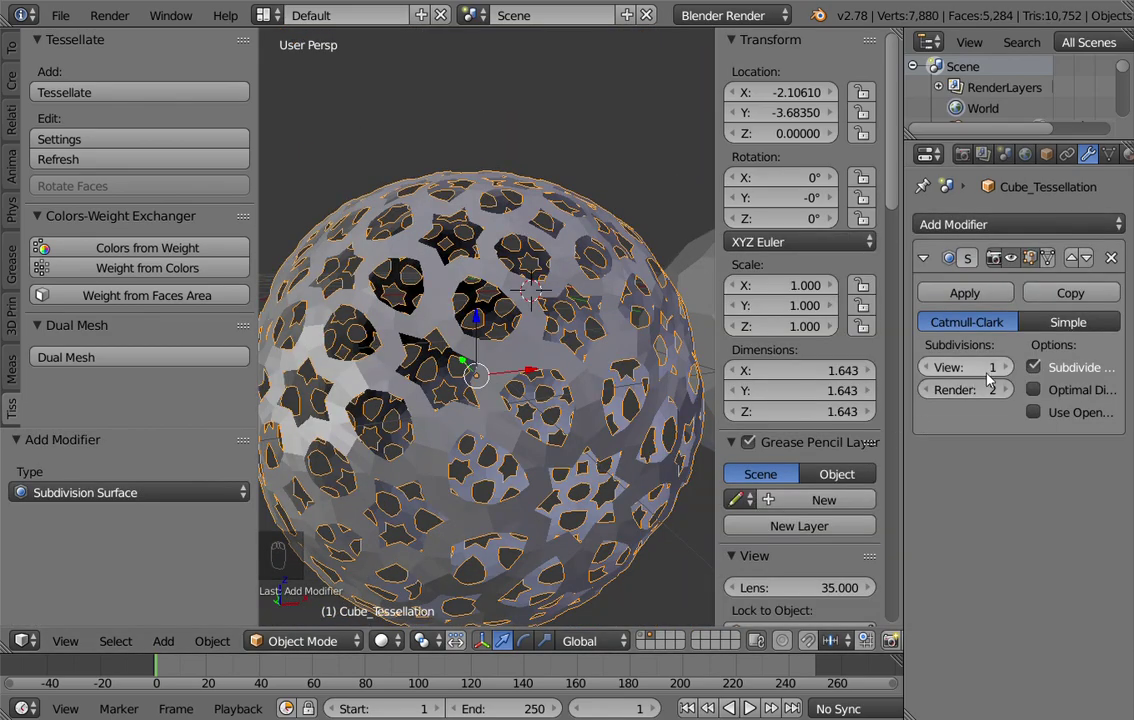
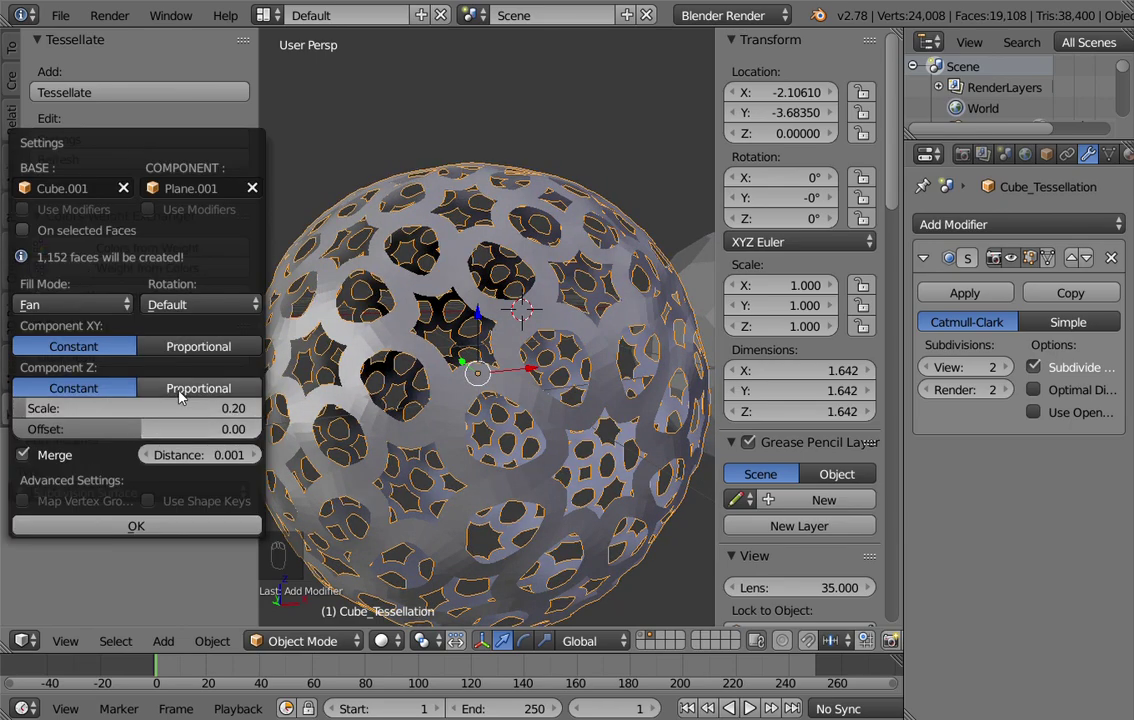
pyautogui.moveTo(444, 383); pyautogui.dragTo(499, 341)
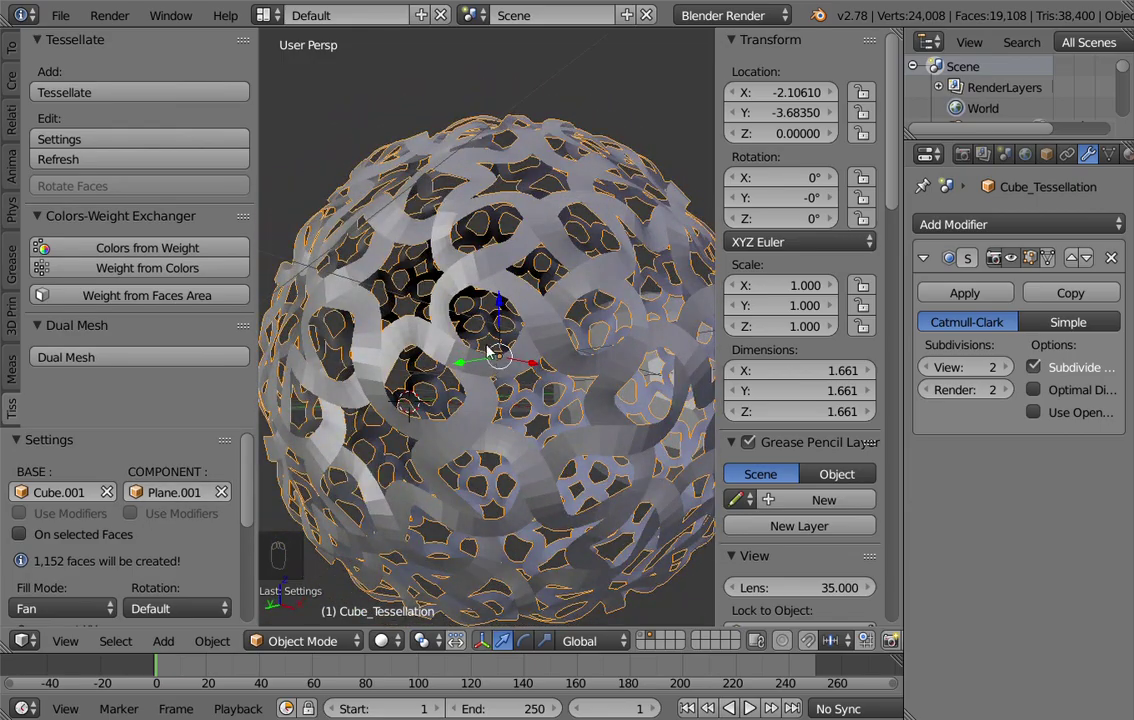
pyautogui.moveTo(487, 316); pyautogui.dragTo(512, 373)
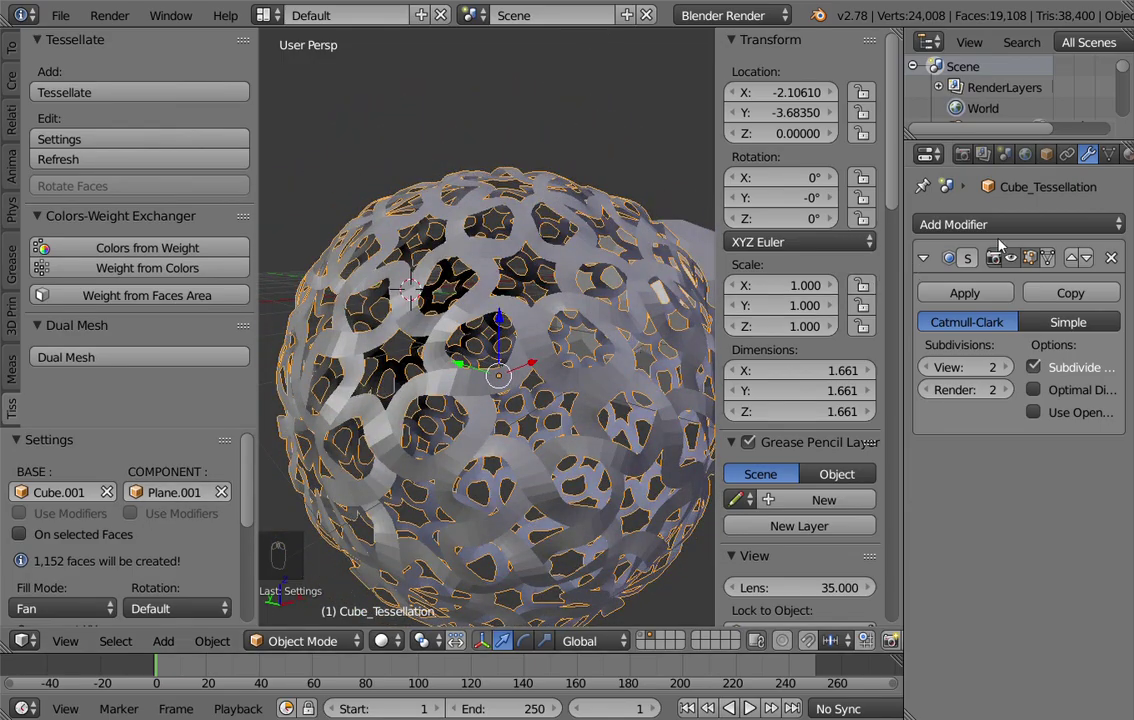
# Add Solidify with thickness 0.01 and offset -1, then a second Subdivision Surface on top
pyautogui.moveTo(1006, 236); pyautogui.dragTo(618, 366)
pyautogui.moveTo(565, 410); pyautogui.dragTo(549, 363)
pyautogui.moveTo(515, 339); pyautogui.dragTo(431, 349)
pyautogui.moveTo(432, 349); pyautogui.dragTo(517, 260)
# Inspect the woven ribbons from several angles, deselect, then enter the sphere's mesh for editing
pyautogui.middleClick(521, 255)
pyautogui.moveTo(525, 258); pyautogui.dragTo(870, 353)
pyautogui.moveTo(1023, 225); pyautogui.dragTo(756, 571)
pyautogui.middleClick(756, 571)
pyautogui.middleClick(426, 244)
pyautogui.middleClick(424, 246)
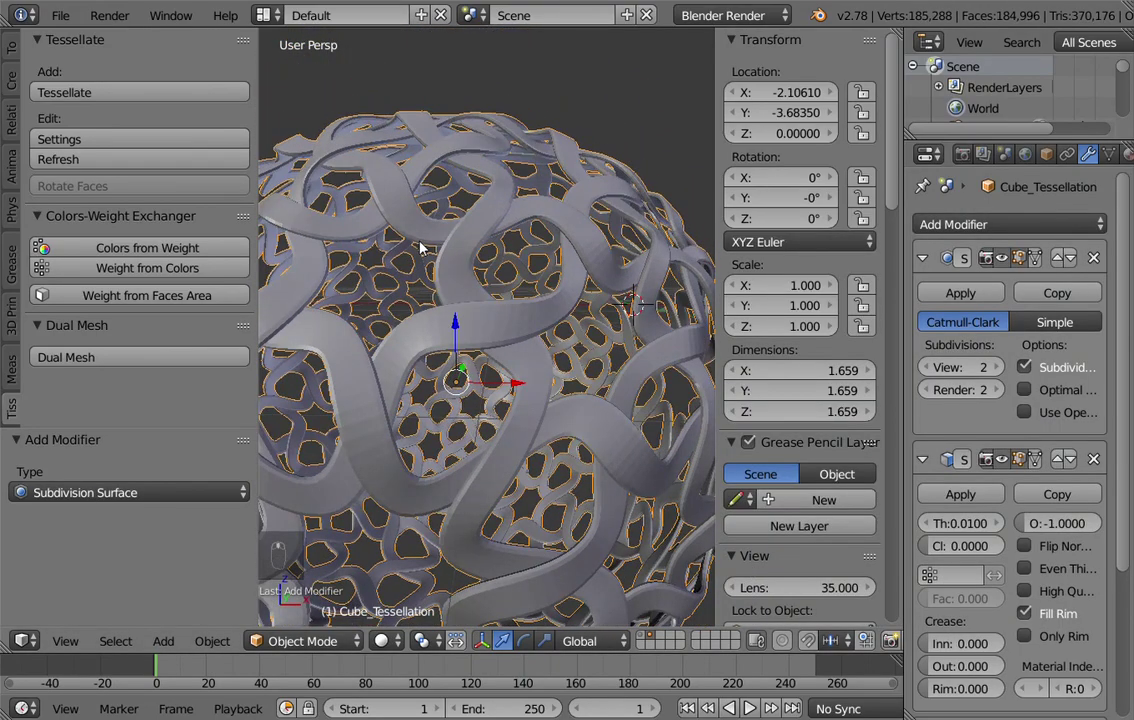
pyautogui.press('a')
pyautogui.moveTo(534, 315); pyautogui.dragTo(457, 206)
pyautogui.moveTo(418, 247); pyautogui.dragTo(510, 392)
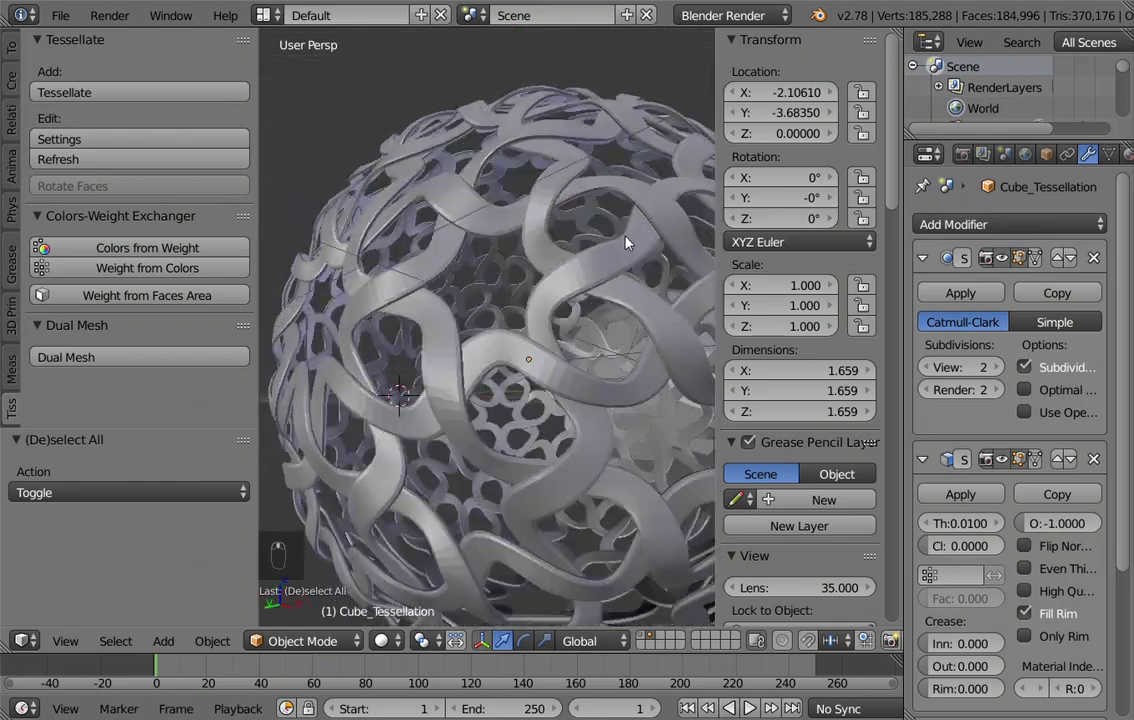
pyautogui.middleClick(638, 191)
pyautogui.middleClick(639, 169)
pyautogui.click(583, 287)
pyautogui.press('Tab')
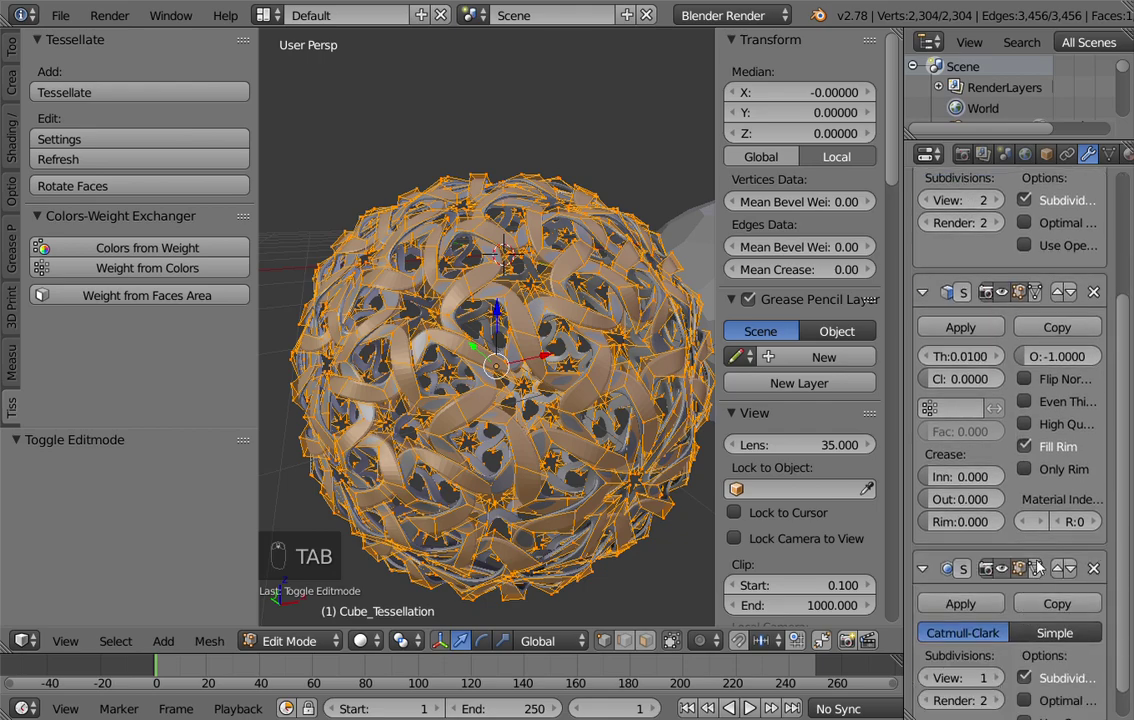
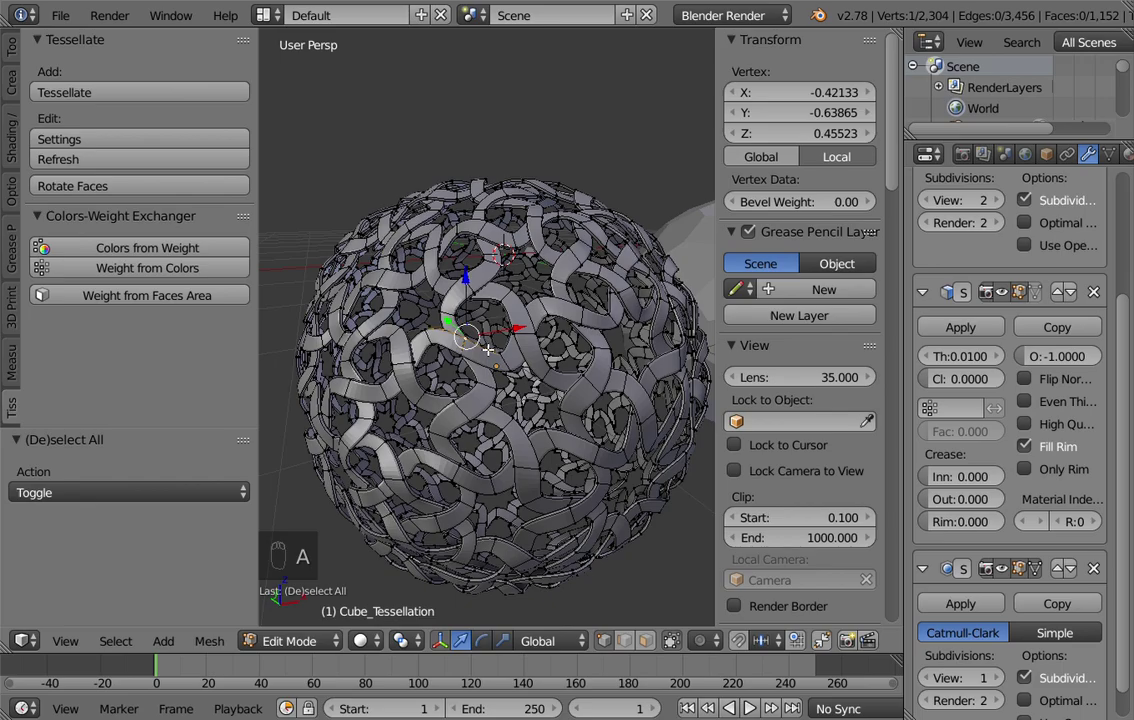
pyautogui.press('ctrl+l')
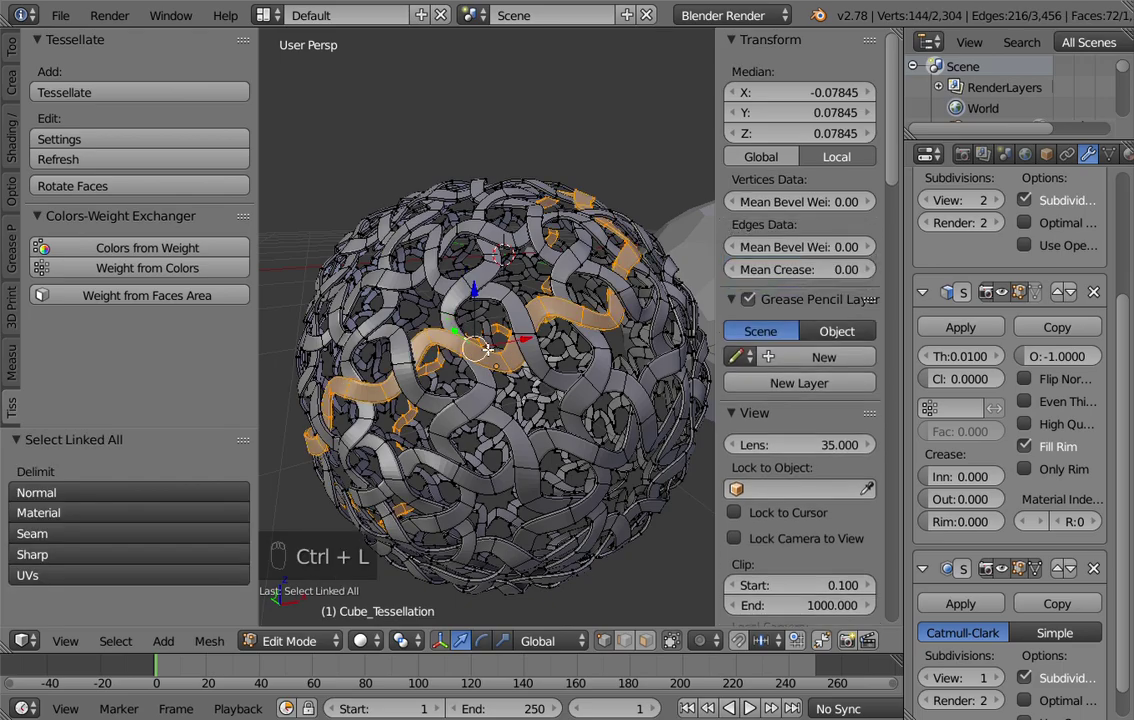
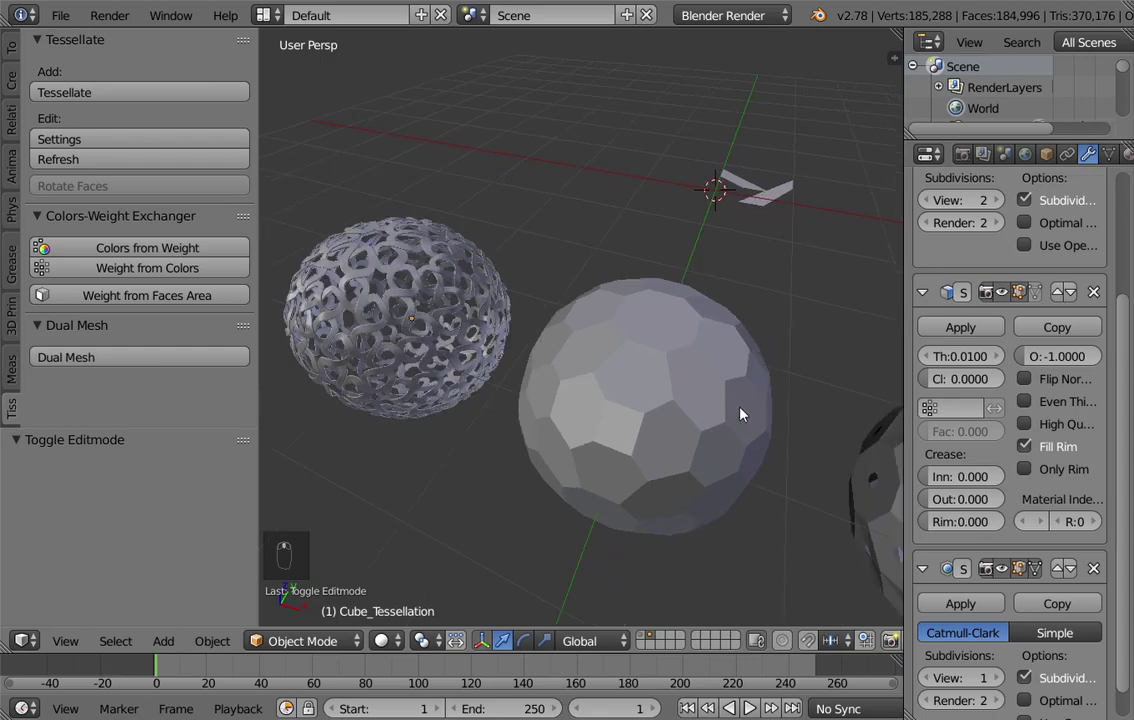
# Delete the older holed sphere on the right and orbit around the remaining spheres
pyautogui.moveTo(577, 347); pyautogui.dragTo(676, 393)
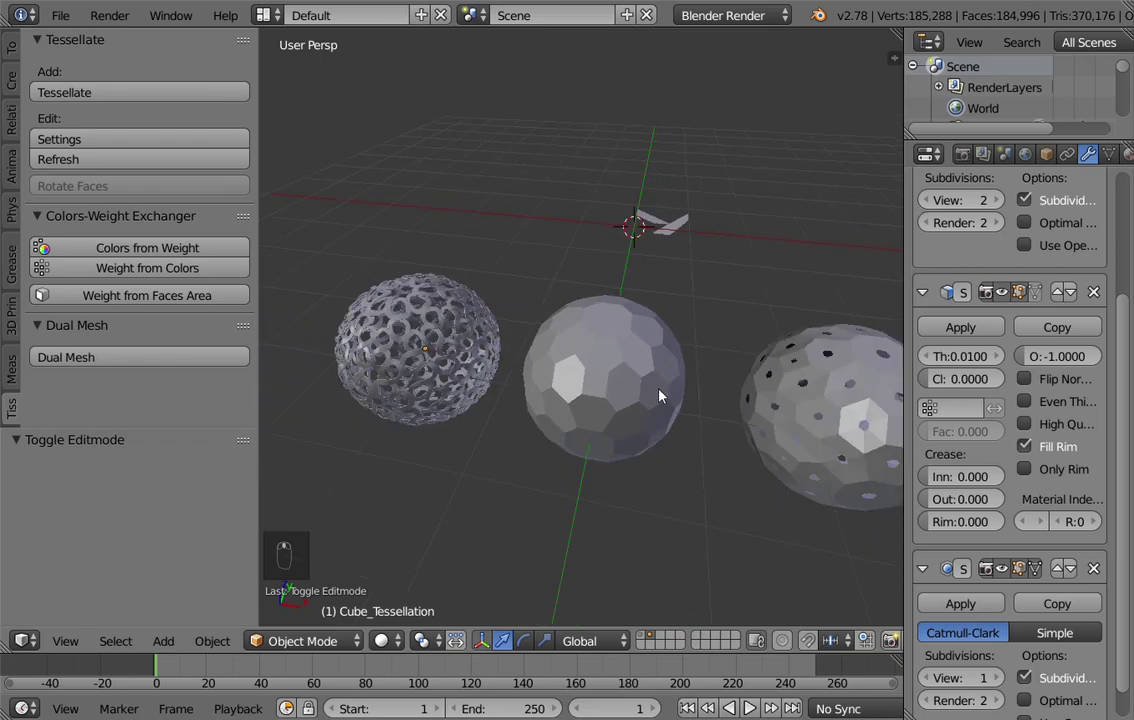
pyautogui.rightClick(784, 343)
pyautogui.press('x')
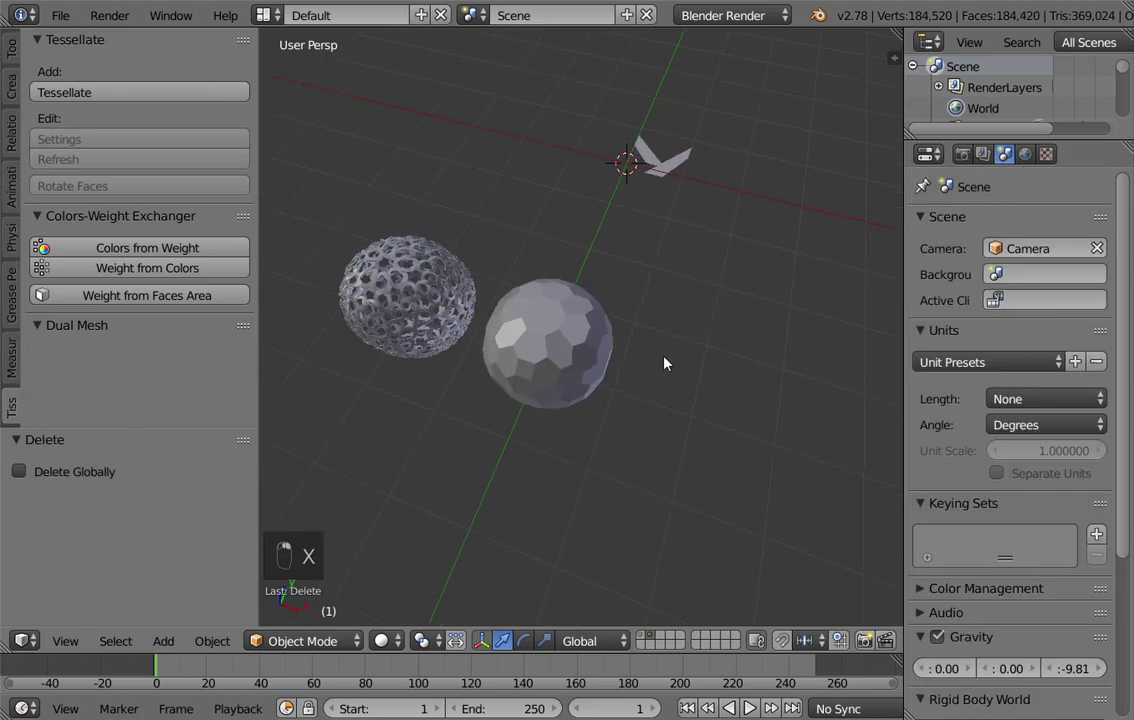
pyautogui.moveTo(592, 336); pyautogui.dragTo(1074, 251)
pyautogui.moveTo(1124, 363); pyautogui.dragTo(581, 334)
pyautogui.moveTo(581, 334); pyautogui.dragTo(583, 373)
pyautogui.moveTo(584, 370); pyautogui.dragTo(629, 359)
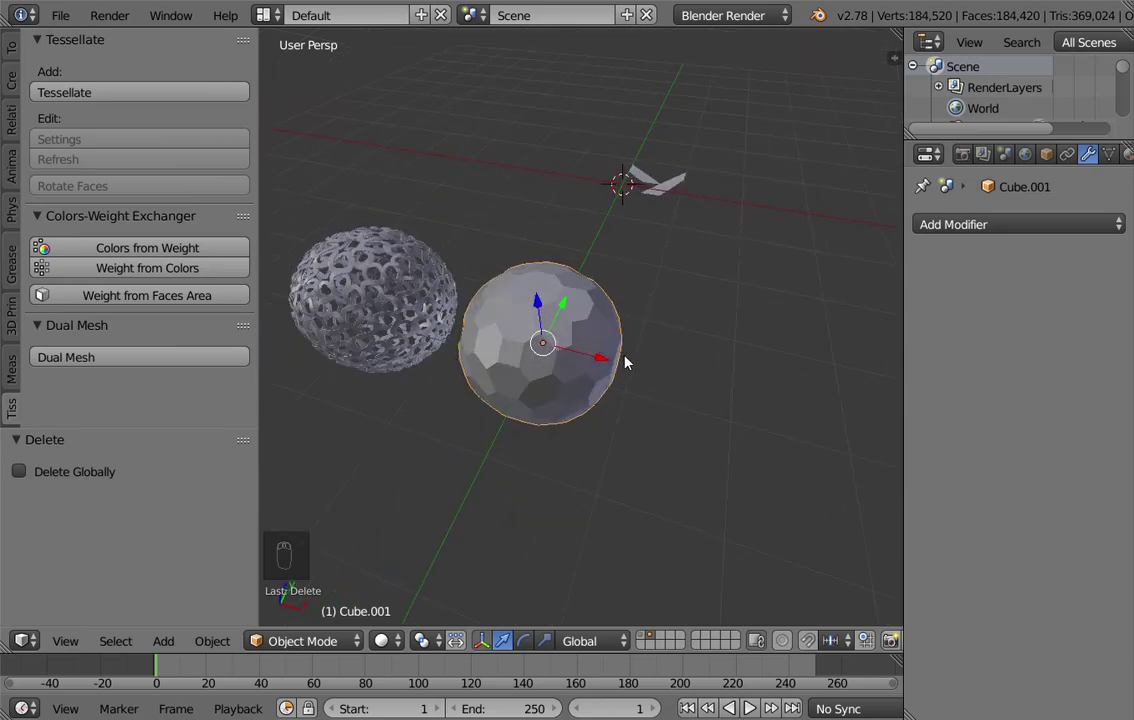
# Add an Ico Sphere, scale it small and place it just outside the faceted base sphere
pyautogui.press('shift+a')
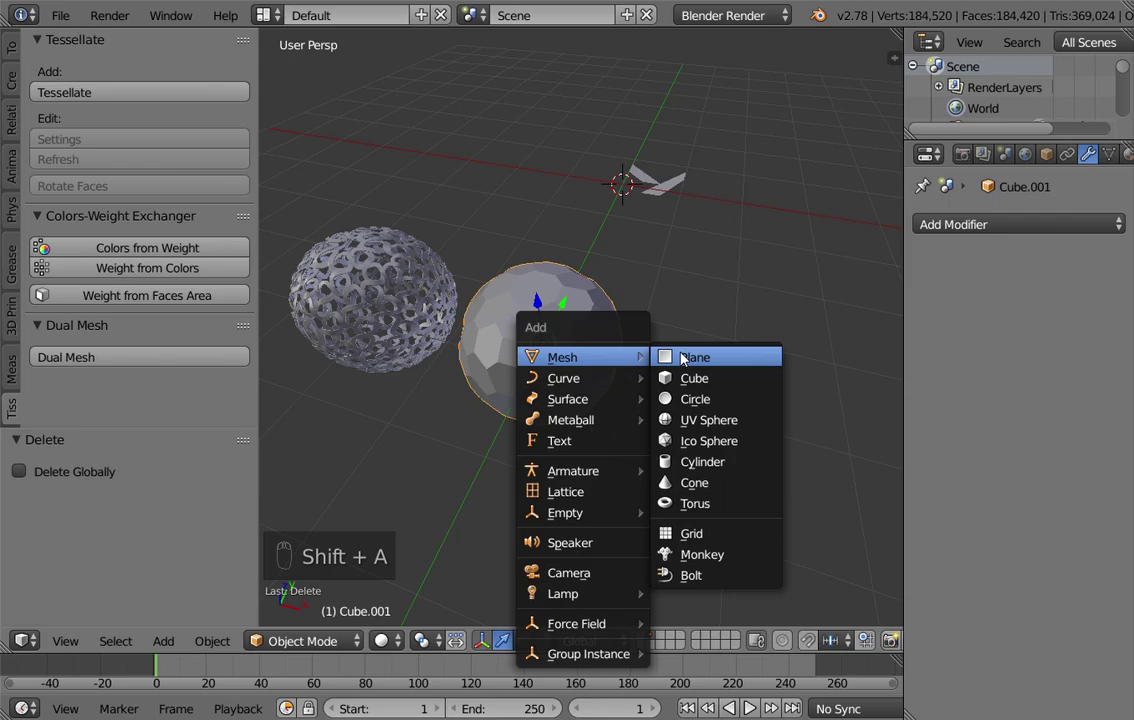
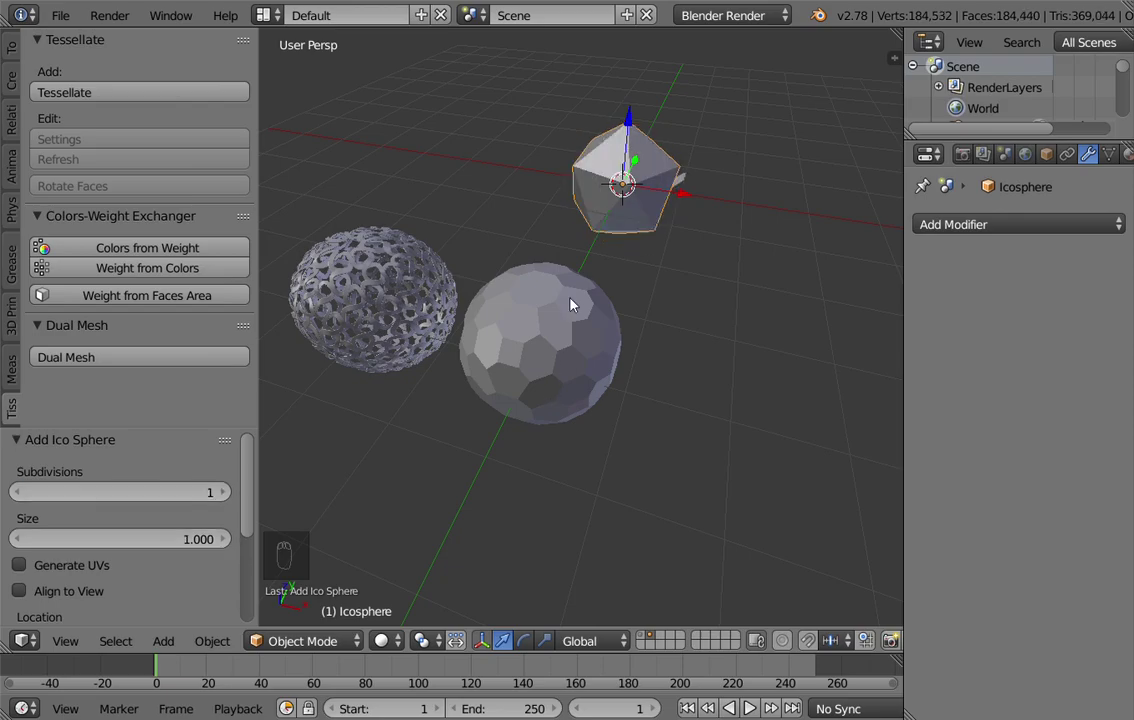
pyautogui.moveTo(591, 271); pyautogui.dragTo(571, 175)
pyautogui.press('s')
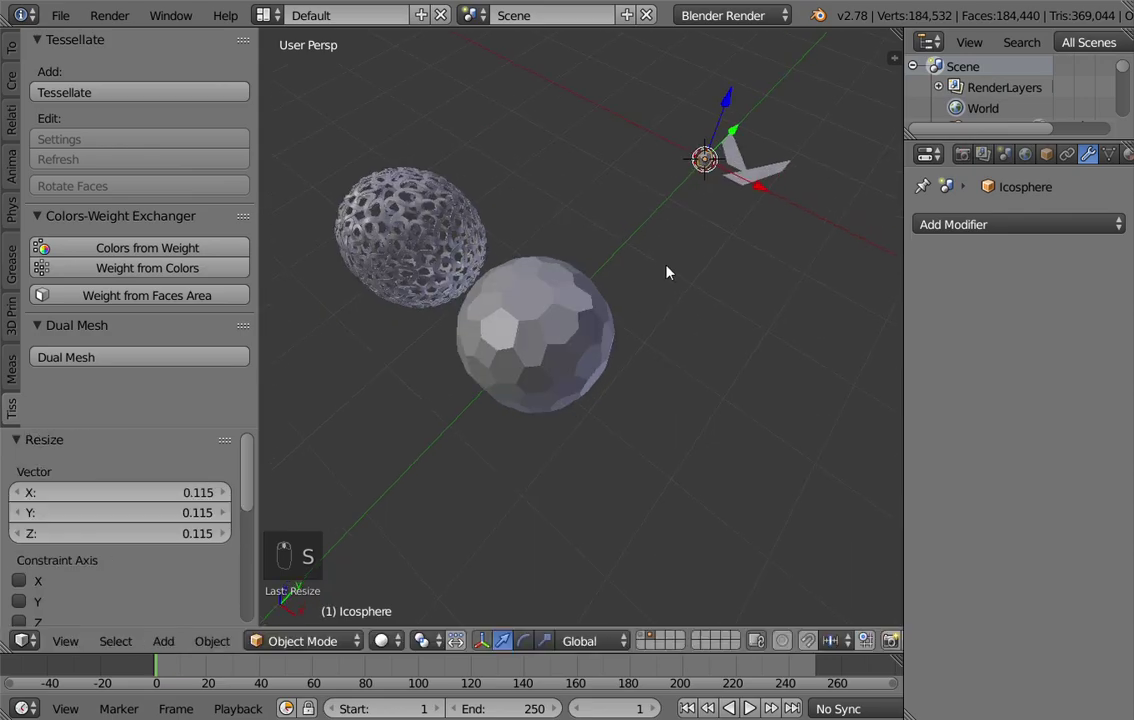
pyautogui.press('g')
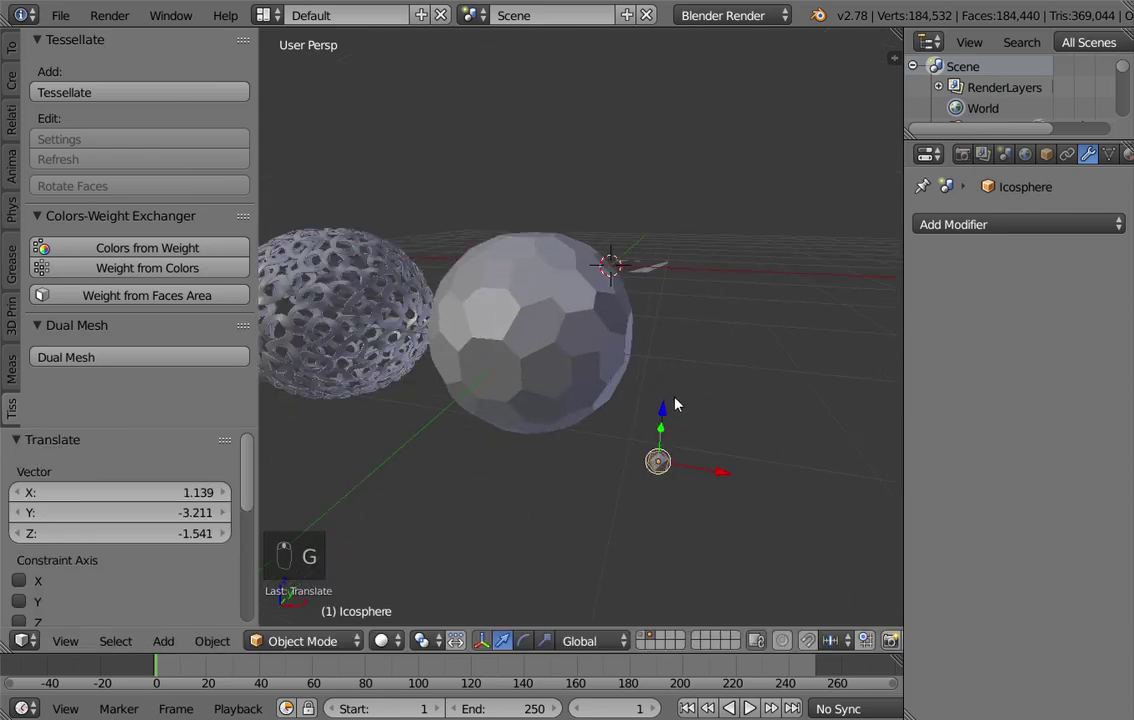
pyautogui.press('g')
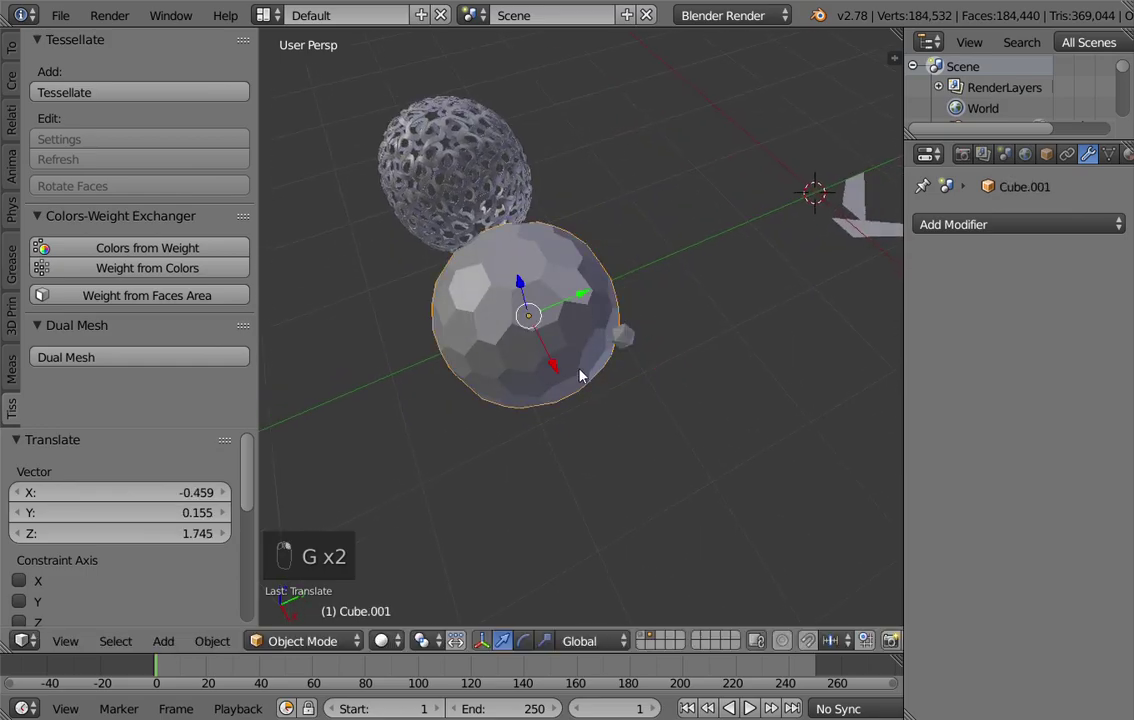
# In Edit Mode select all the base sphere's vertices and assign them to a new vertex group
pyautogui.press('Tab')
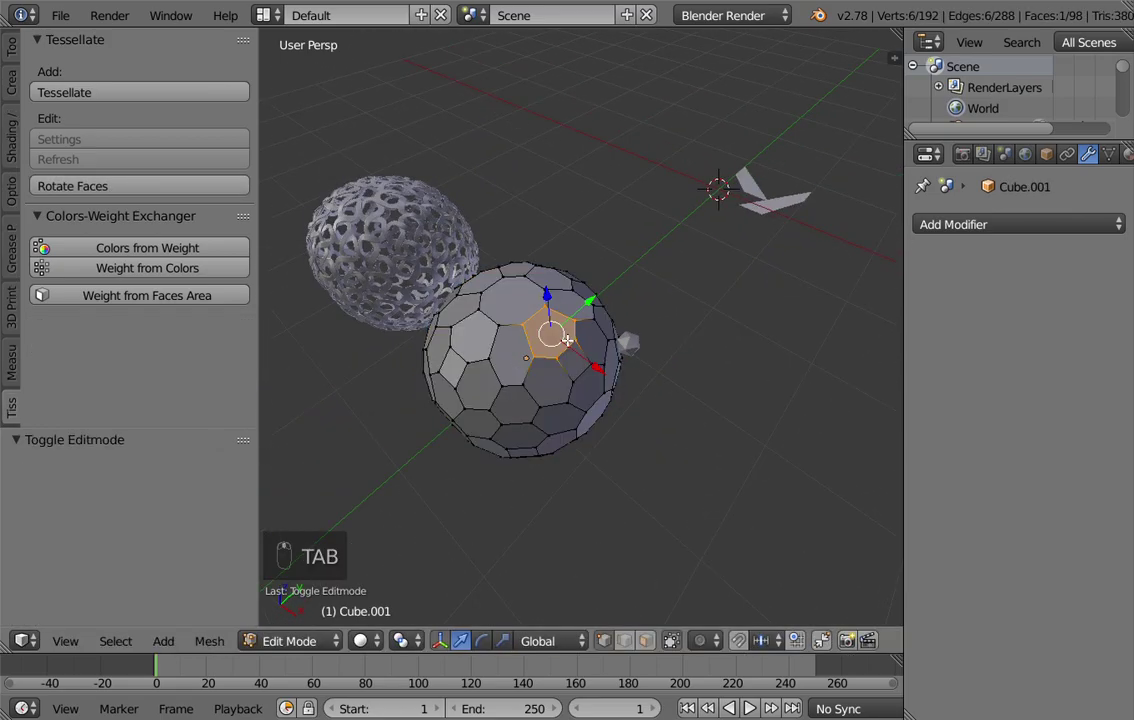
pyautogui.press('a')
pyautogui.press('a')
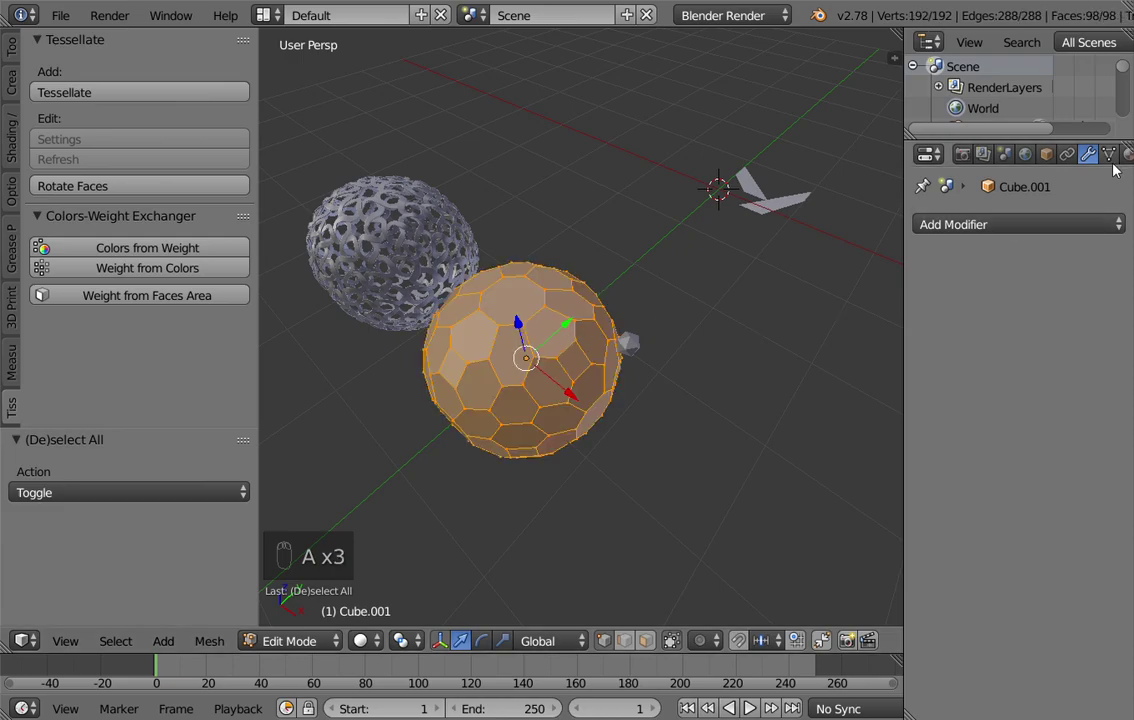
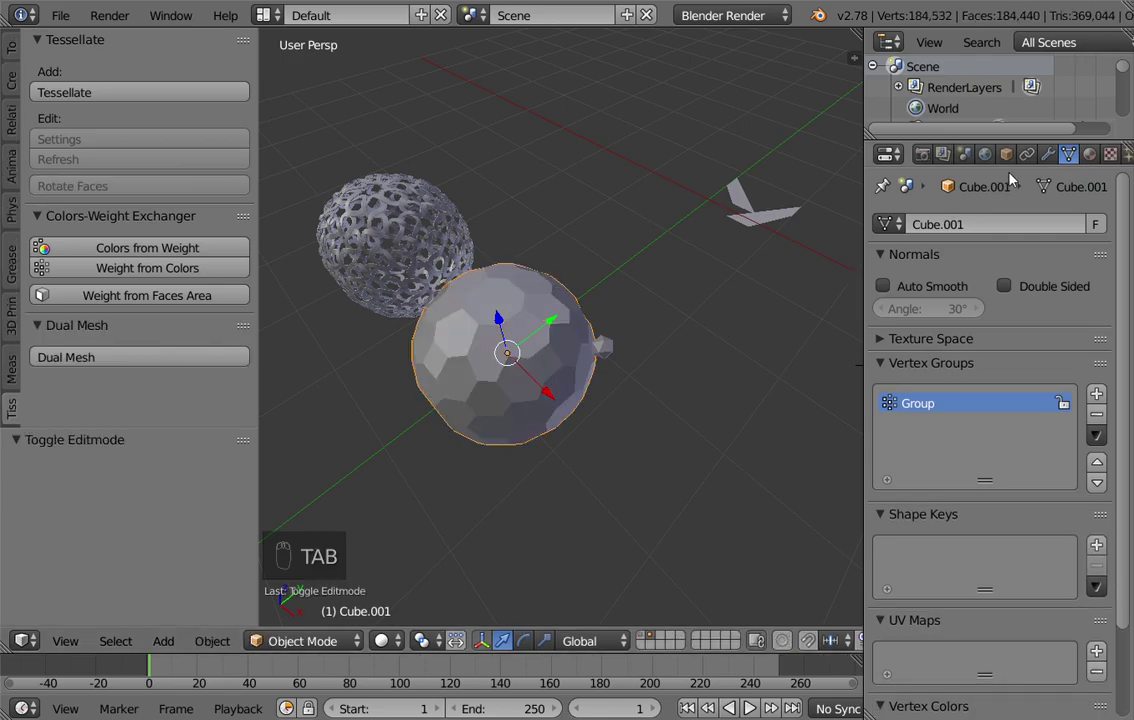
# Add a Vertex Weight Proximity modifier targeting the Icosphere by Geometry > Vertex distance and view the weights
pyautogui.moveTo(1053, 157); pyautogui.dragTo(575, 463)
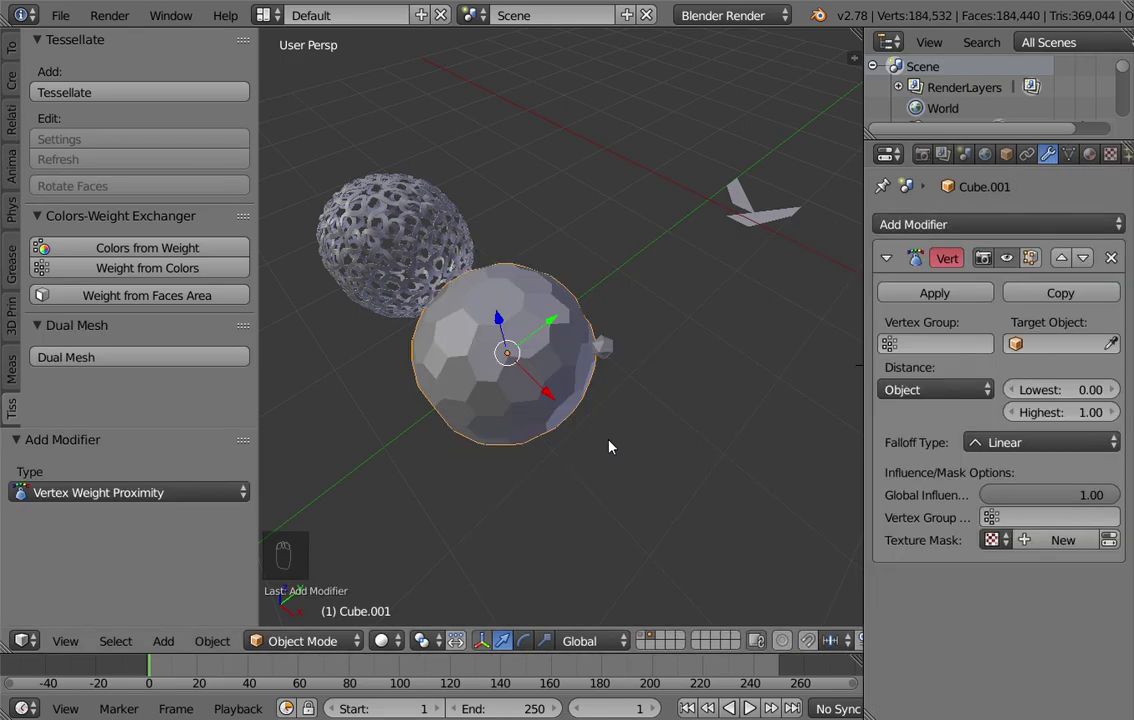
pyautogui.moveTo(1116, 350); pyautogui.dragTo(617, 348)
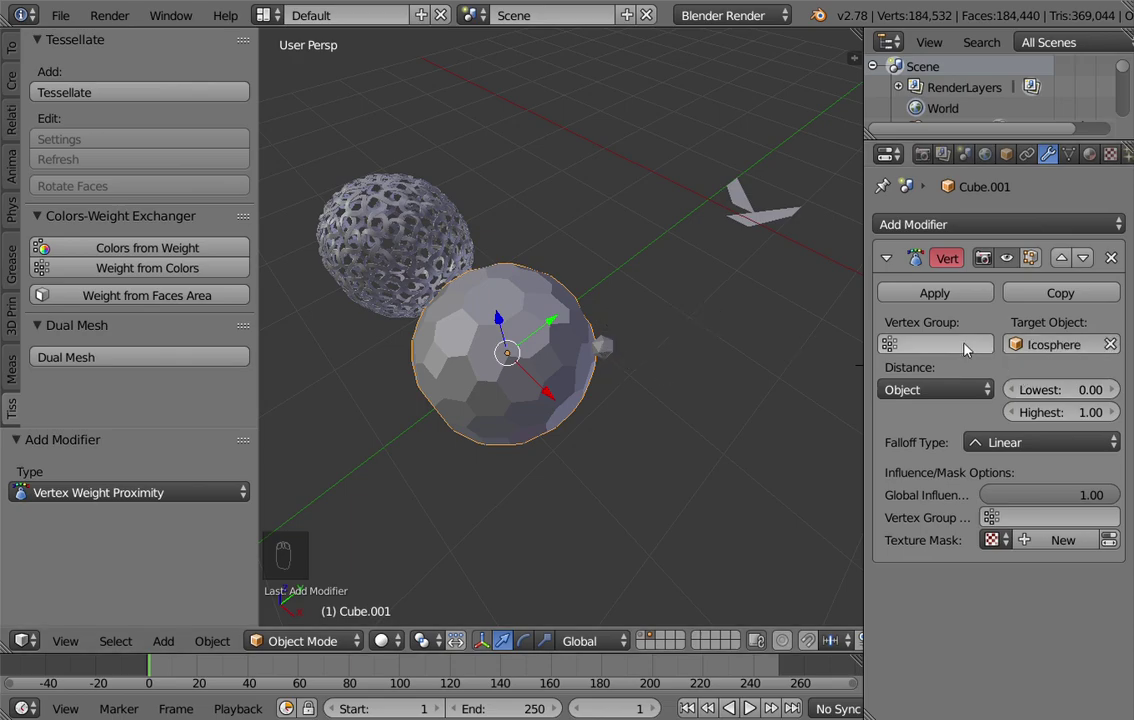
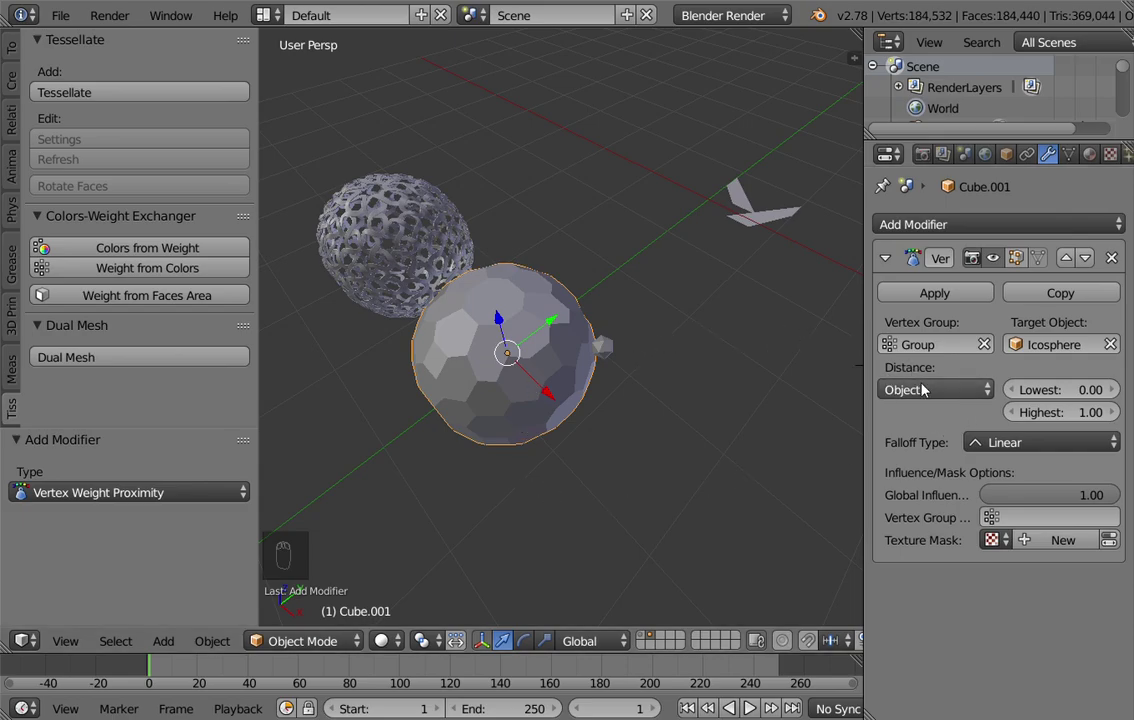
pyautogui.moveTo(925, 396); pyautogui.dragTo(936, 397)
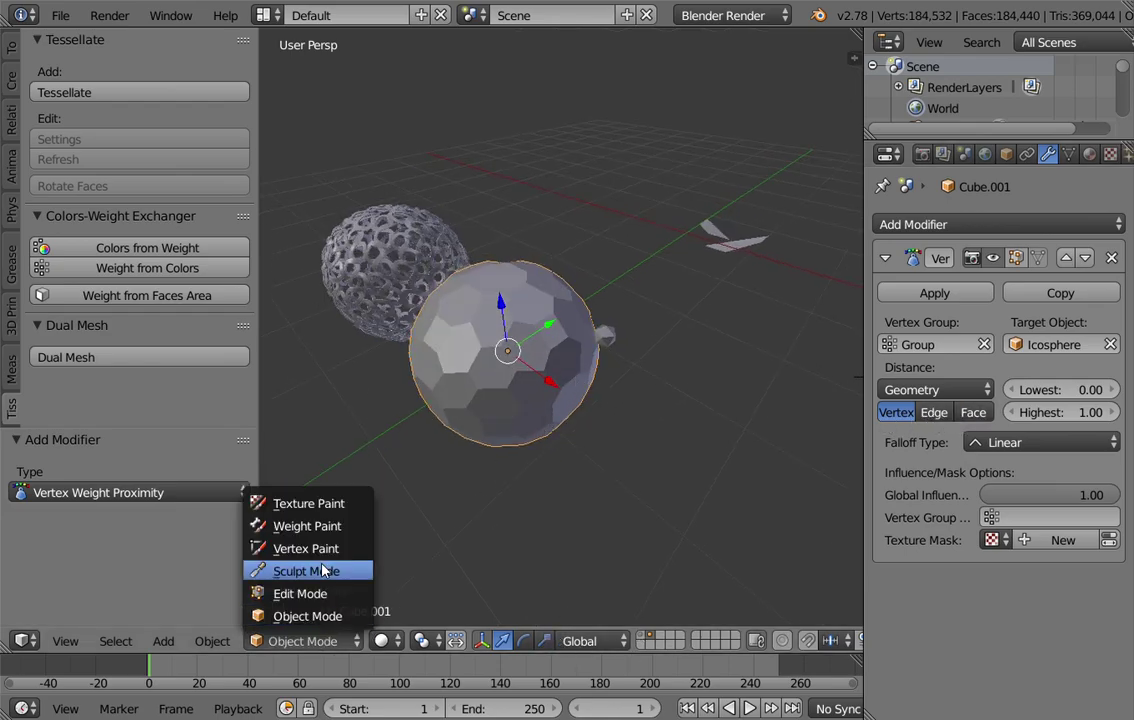
pyautogui.moveTo(625, 388); pyautogui.dragTo(507, 385)
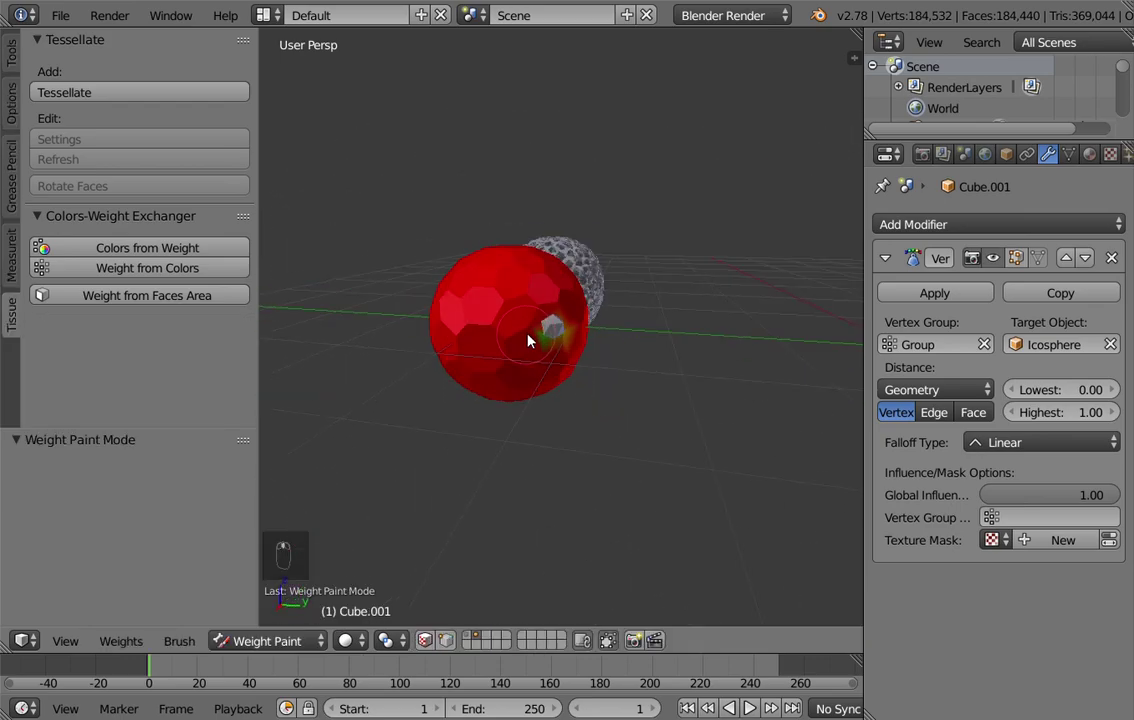
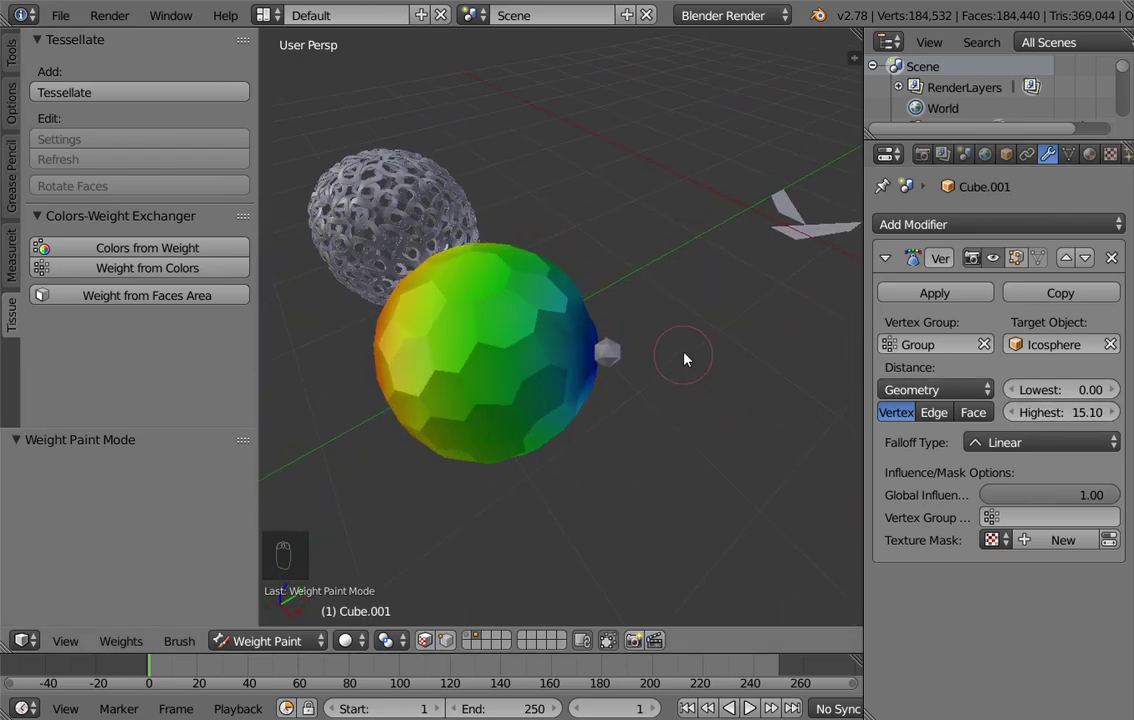
# Select the Icosphere attractor and enter Edit Mode on its mesh
pyautogui.rightClick(614, 345)
pyautogui.press('Tab')
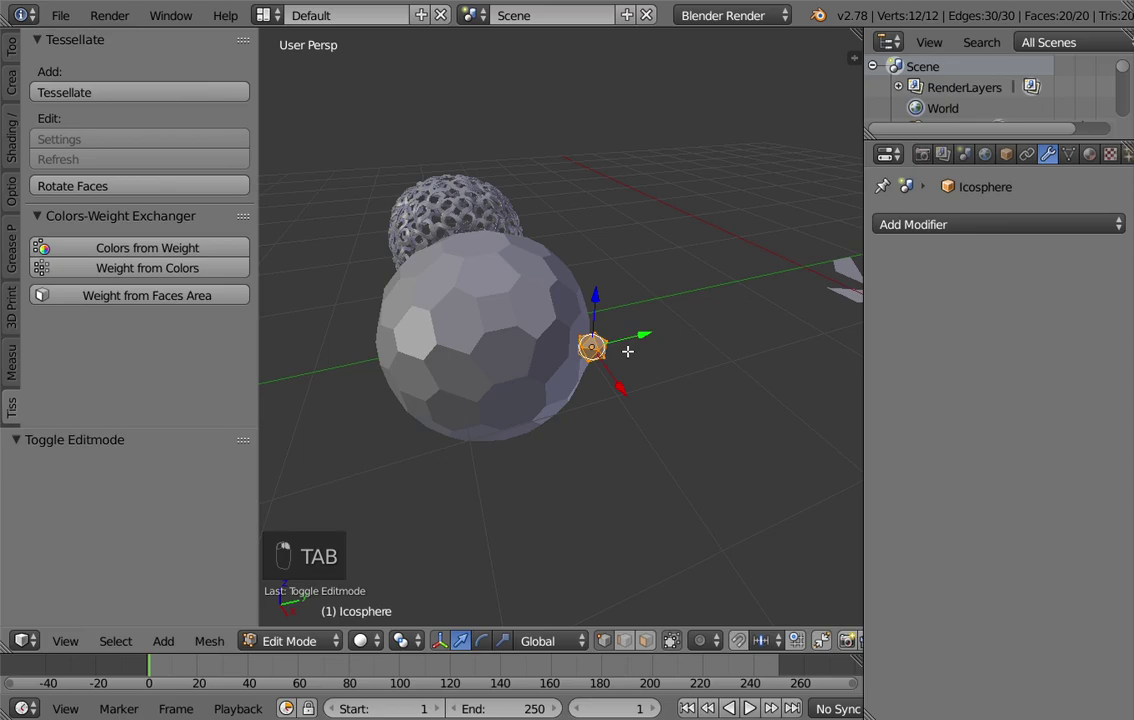
# Scale the attractor mesh up 9.3, delete only edges and faces, and slide it along Y
pyautogui.press('s')
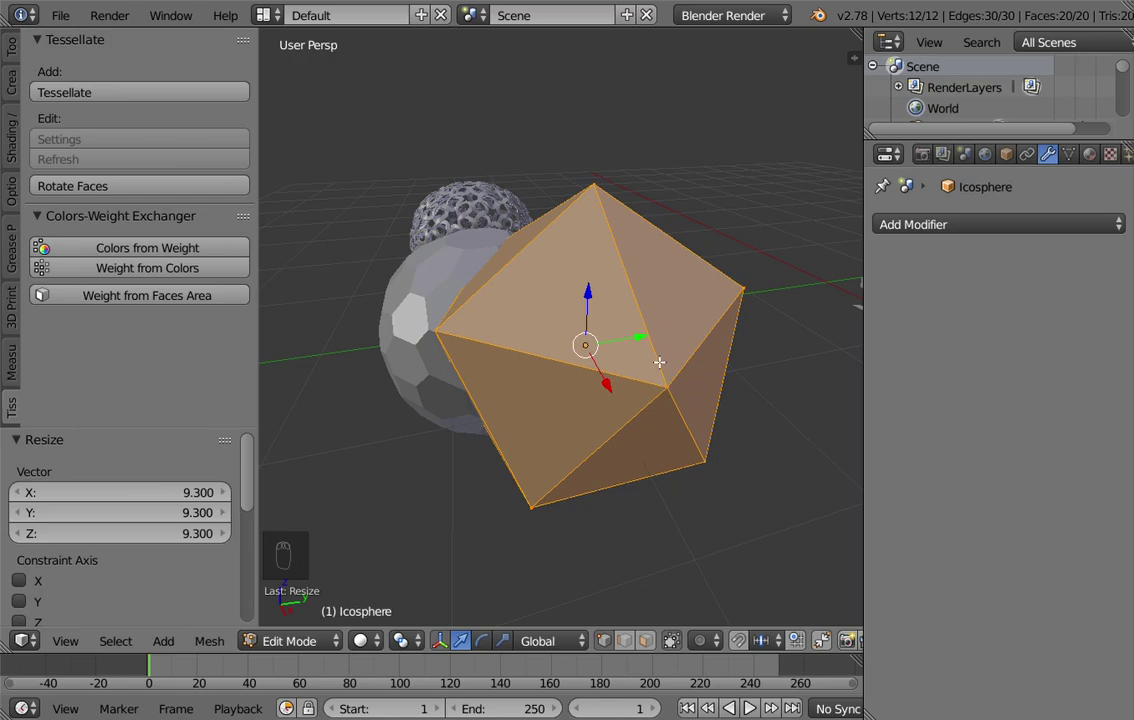
pyautogui.press('x')
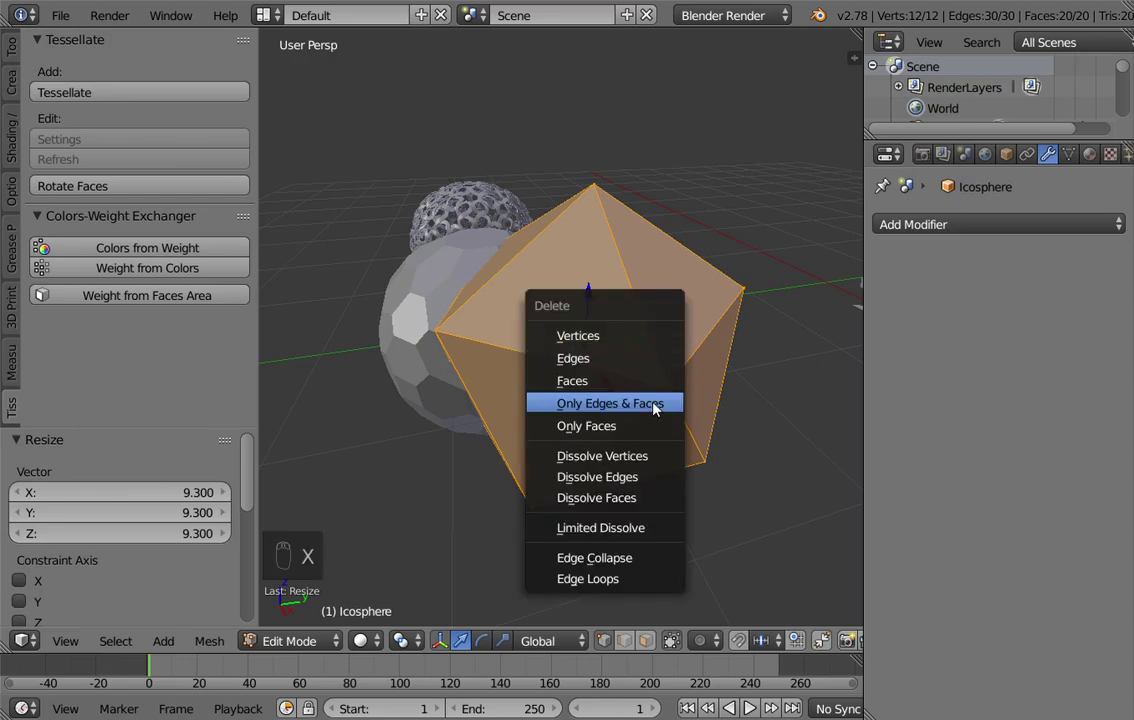
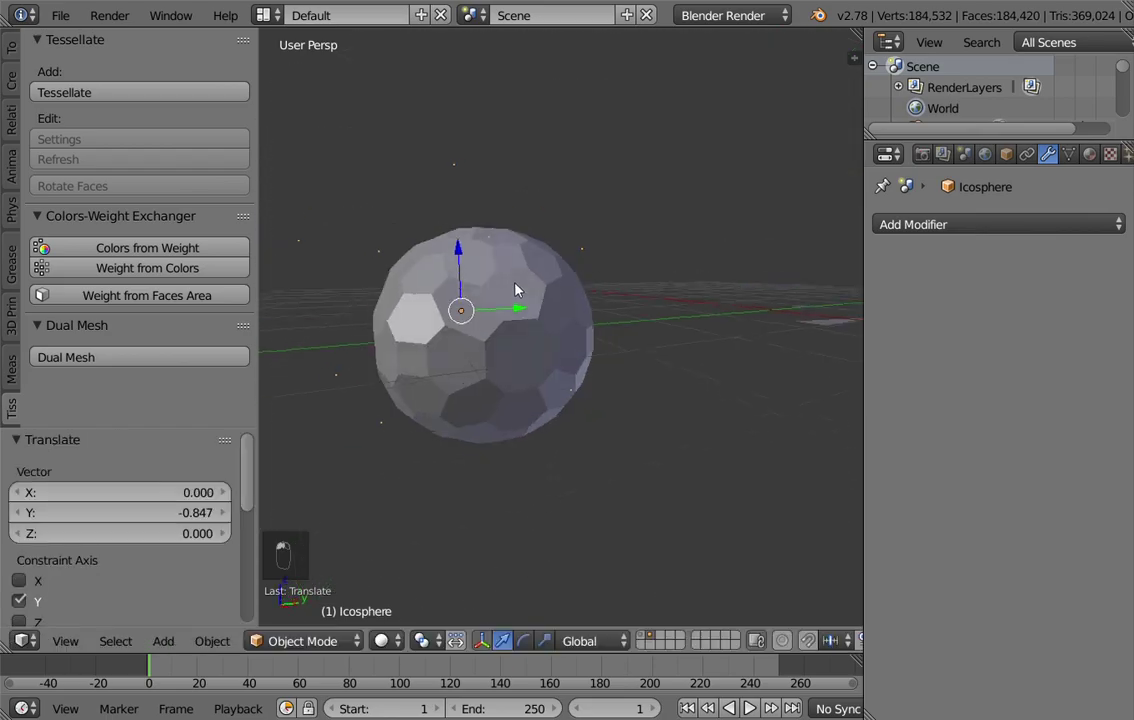
pyautogui.middleClick(462, 250)
pyautogui.moveTo(531, 331); pyautogui.dragTo(518, 333)
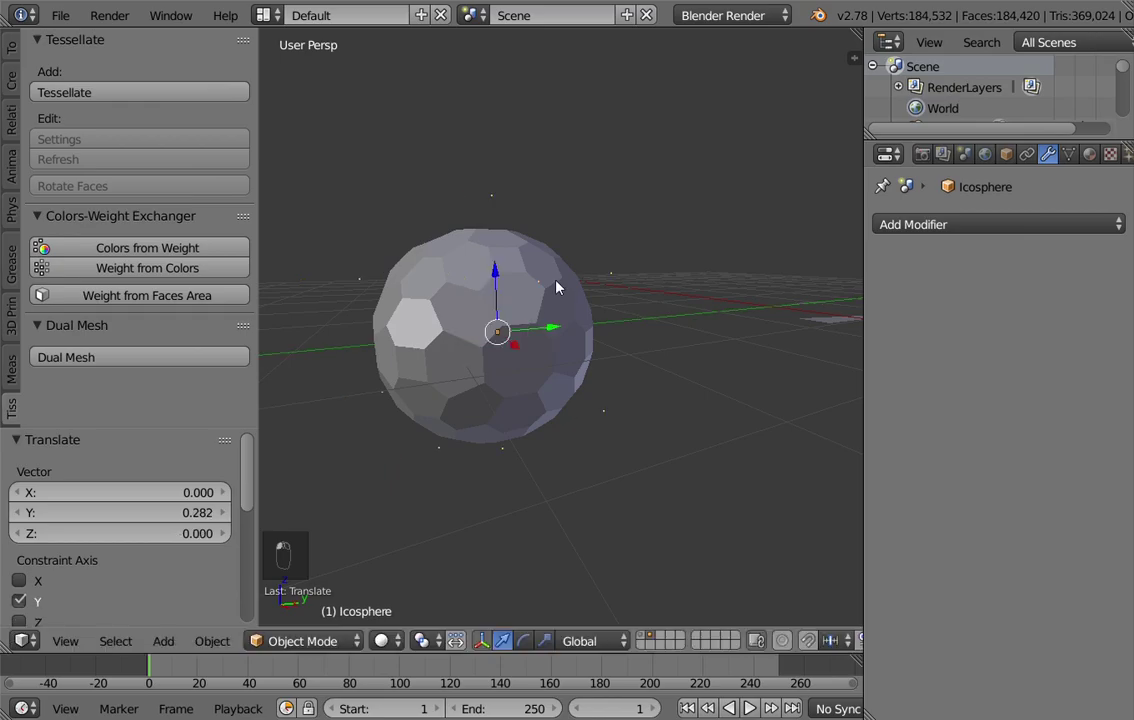
pyautogui.moveTo(604, 297); pyautogui.dragTo(1061, 433)
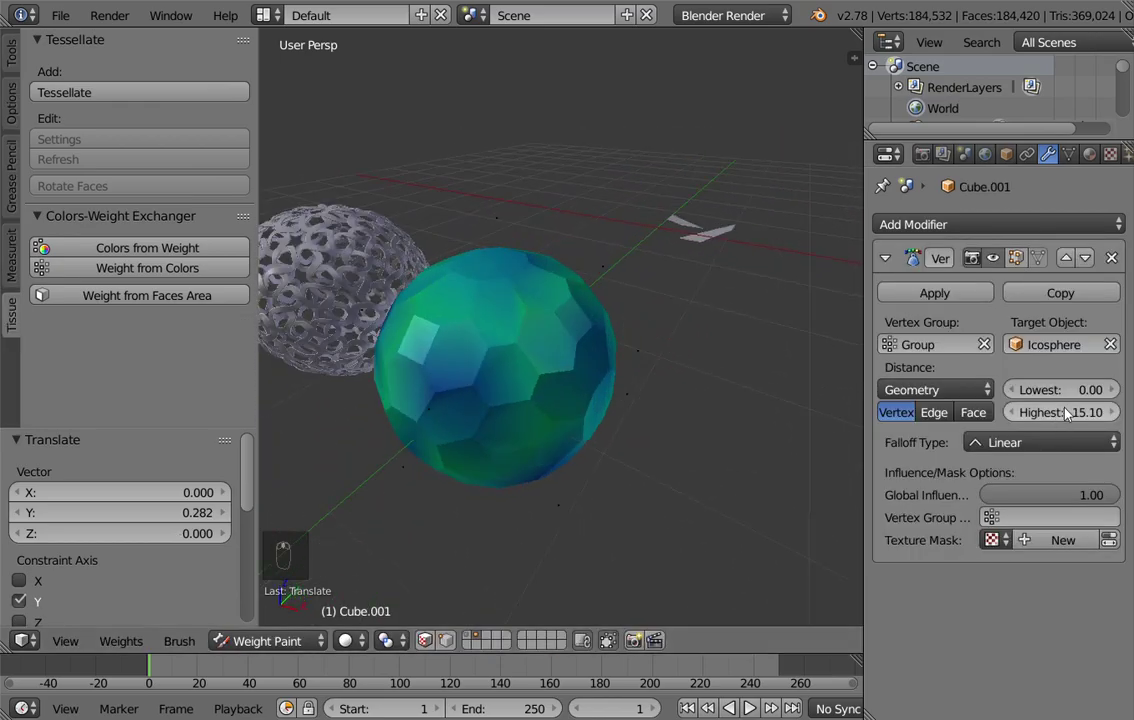
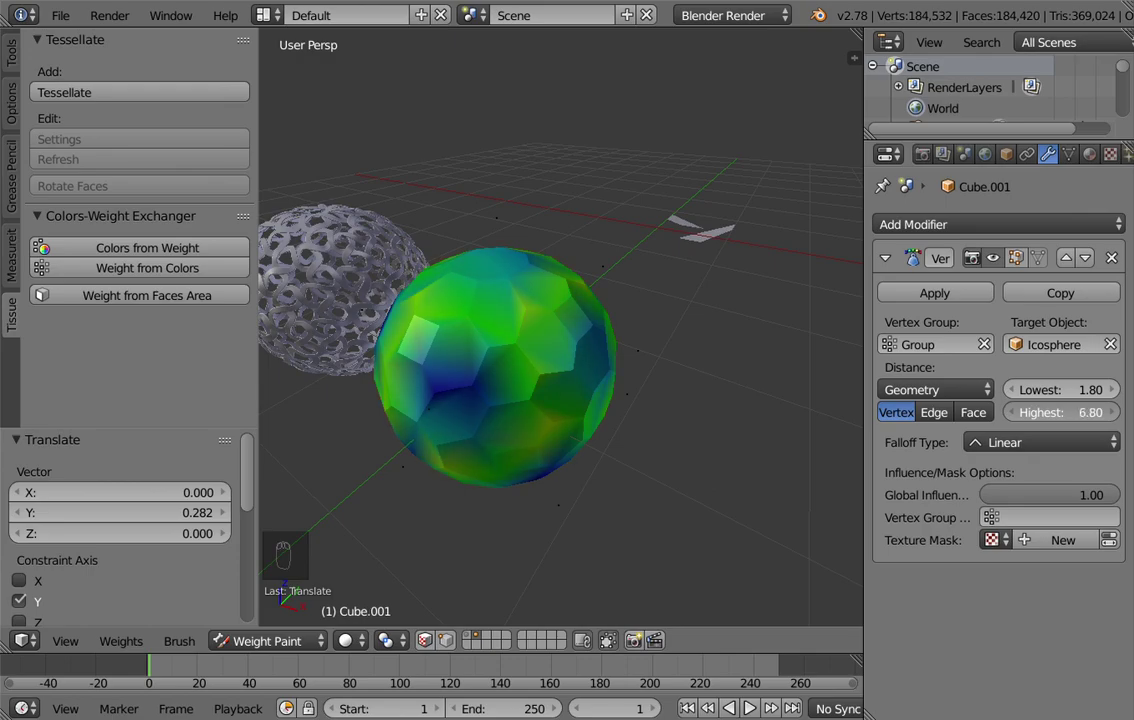
# Set proximity Lowest 1.80 and Highest 6.80, then shrink and reposition the attractor
pyautogui.moveTo(522, 364); pyautogui.dragTo(420, 296)
pyautogui.moveTo(461, 279); pyautogui.dragTo(449, 342)
pyautogui.press('ctrl+Tab')
pyautogui.press('s')
pyautogui.press('g')
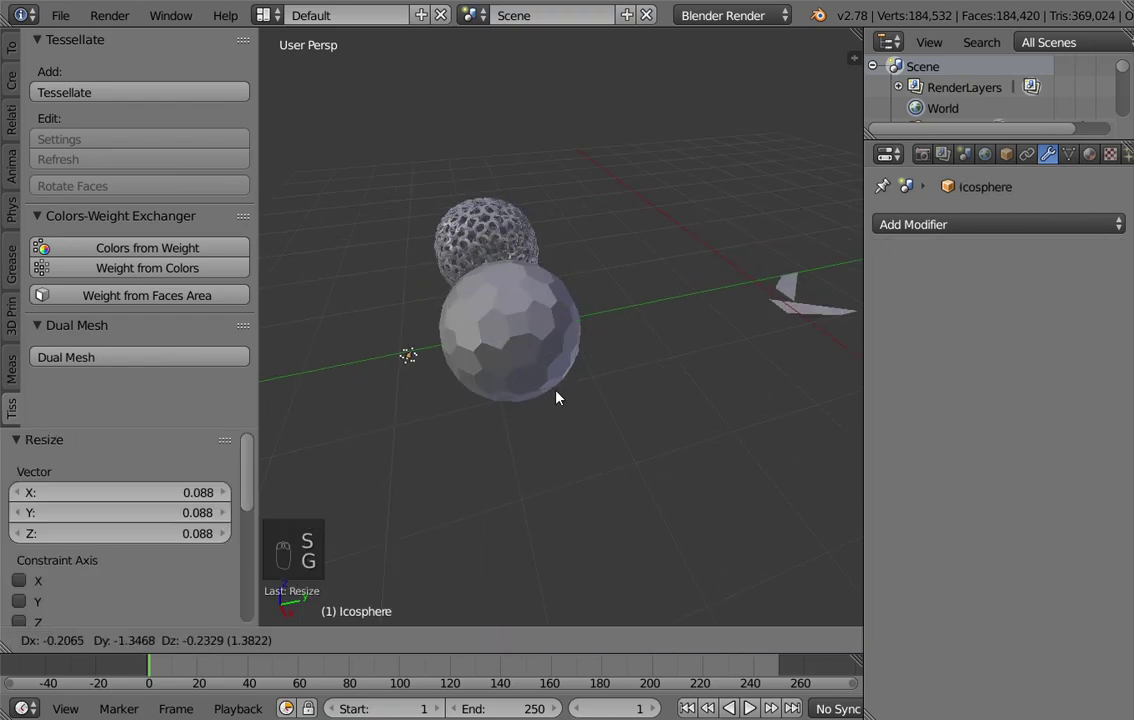
# Nudge the attractor, return to the base sphere's weight view and reset the lowest distance
pyautogui.press('g')
pyautogui.moveTo(520, 323); pyautogui.dragTo(670, 326)
pyautogui.press('ctrl+Tab')
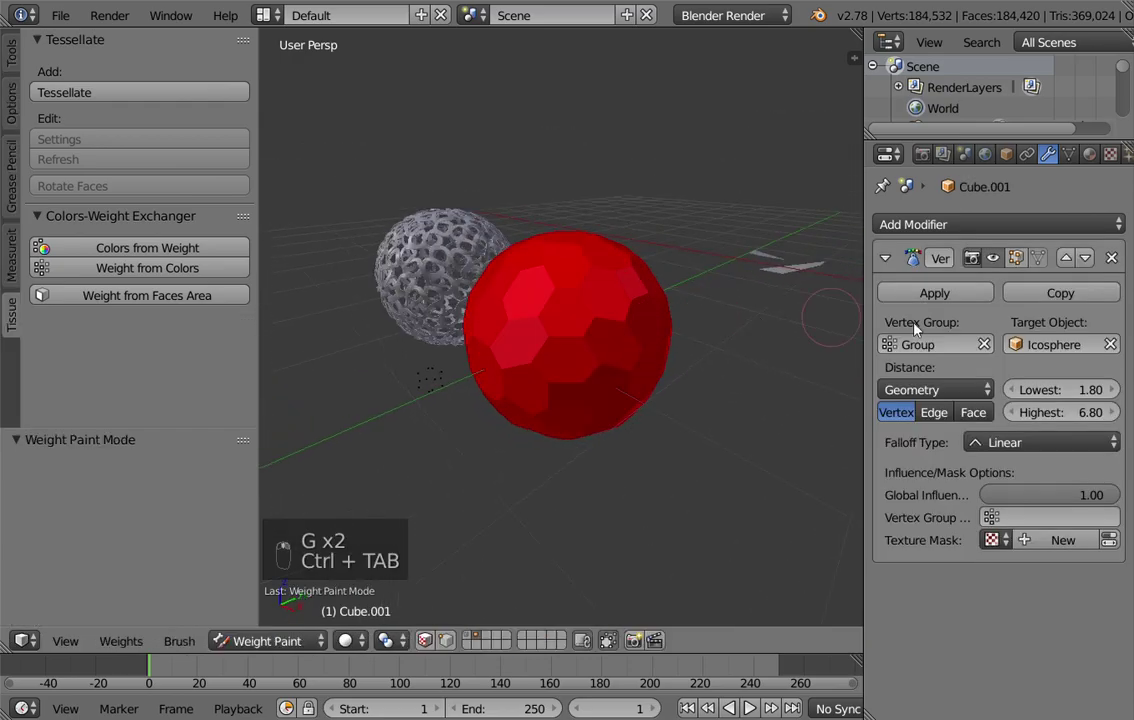
pyautogui.click(1095, 390)
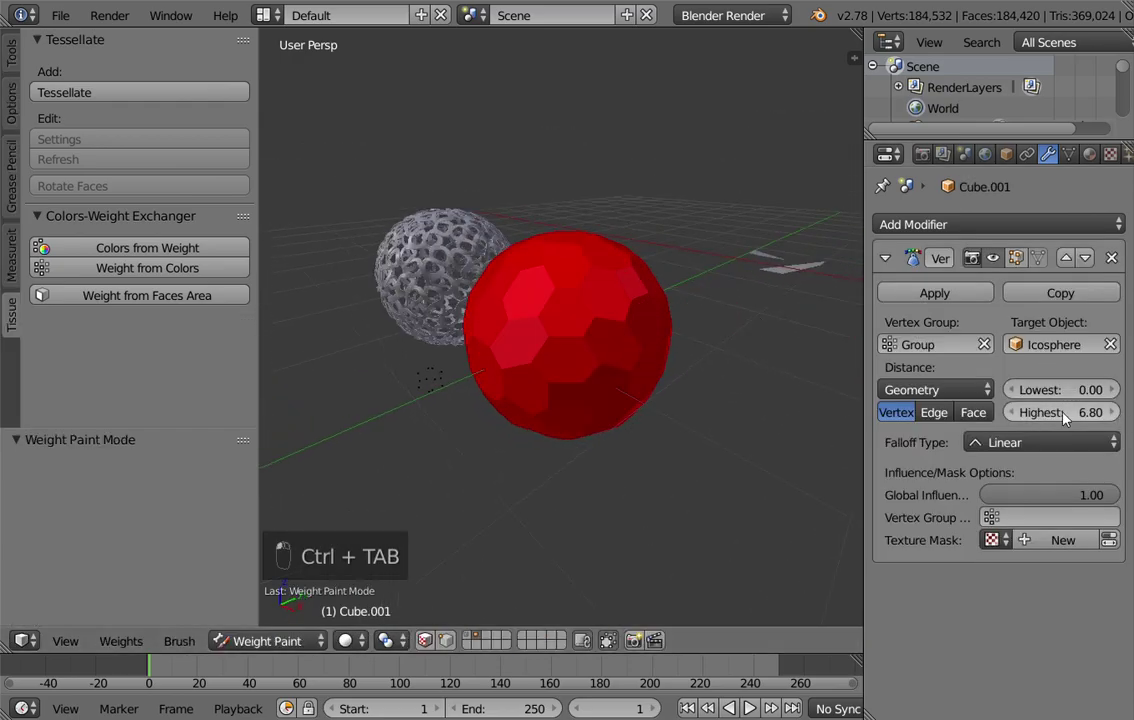
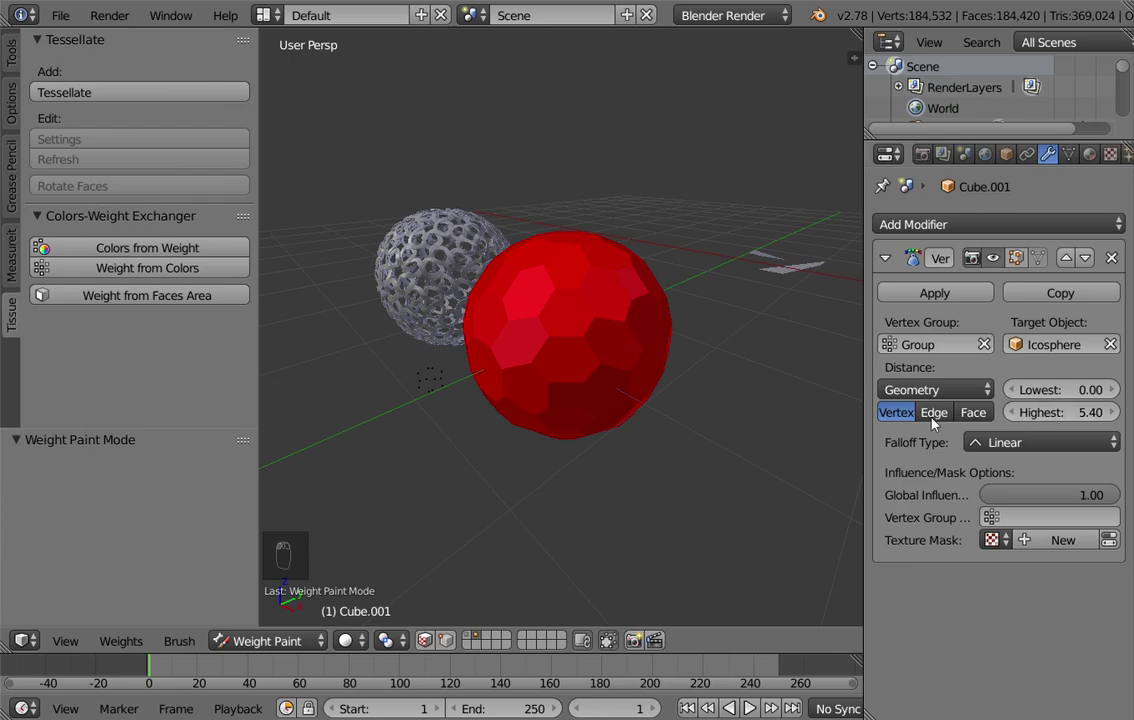
pyautogui.moveTo(525, 403); pyautogui.dragTo(556, 389)
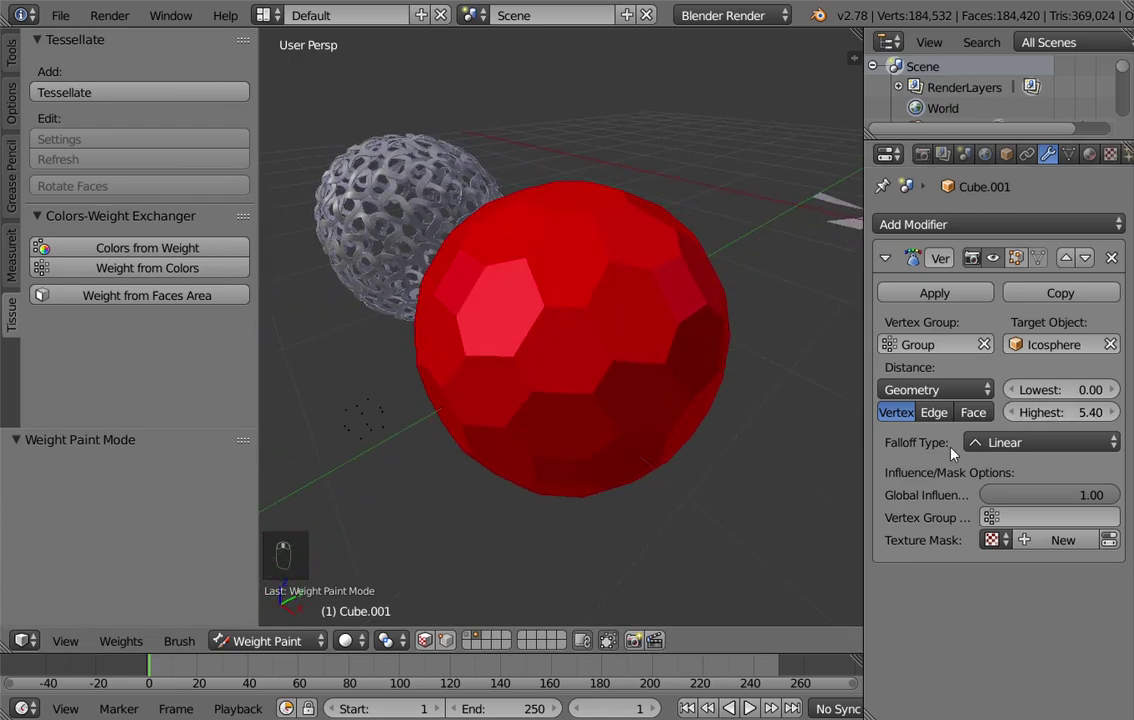
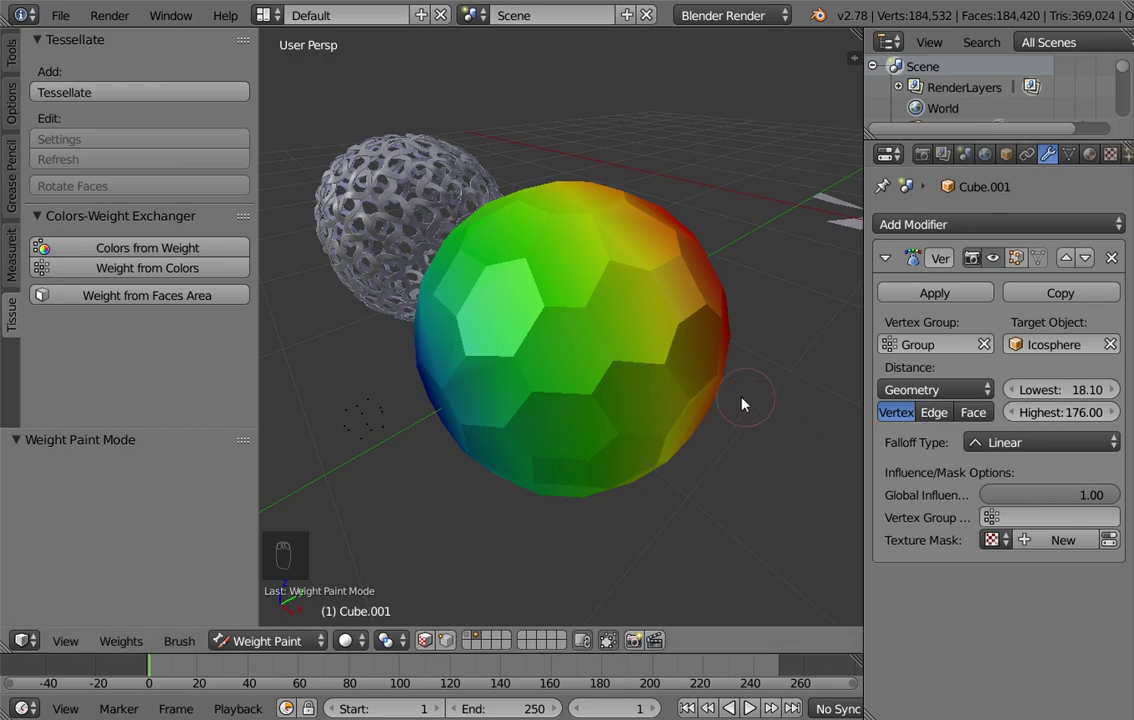
# Raise the proximity distance range so a broad blue-to-red gradient spreads across the sphere
pyautogui.moveTo(678, 403); pyautogui.dragTo(625, 403)
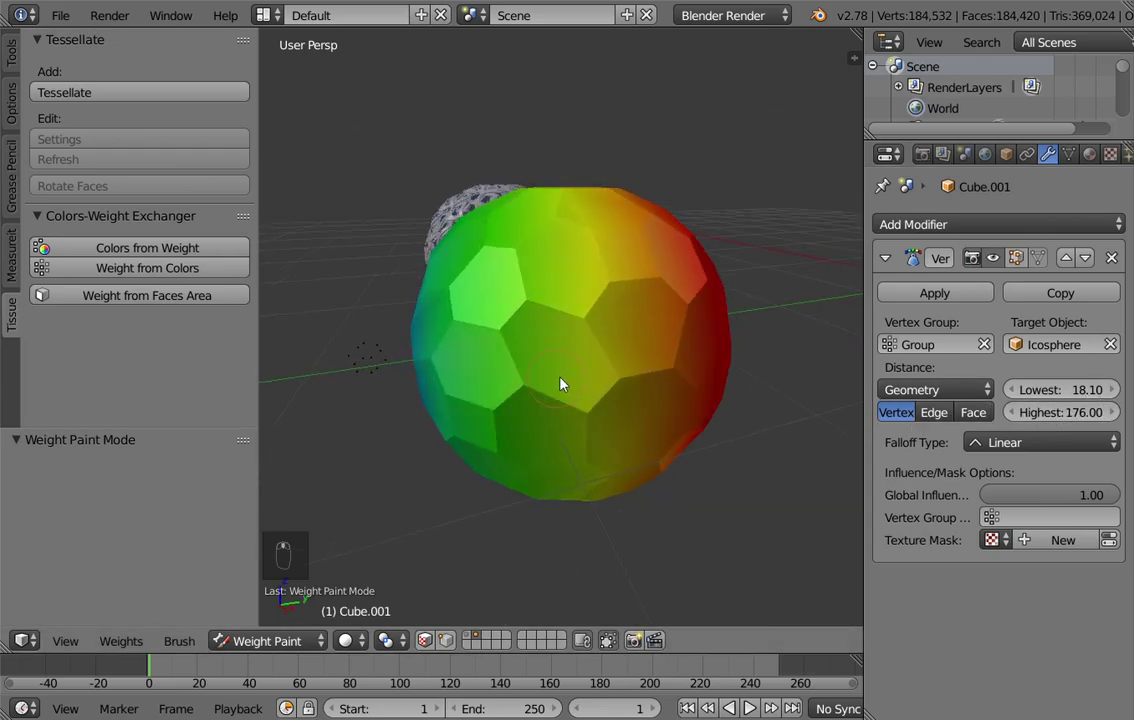
pyautogui.moveTo(352, 412); pyautogui.dragTo(375, 408)
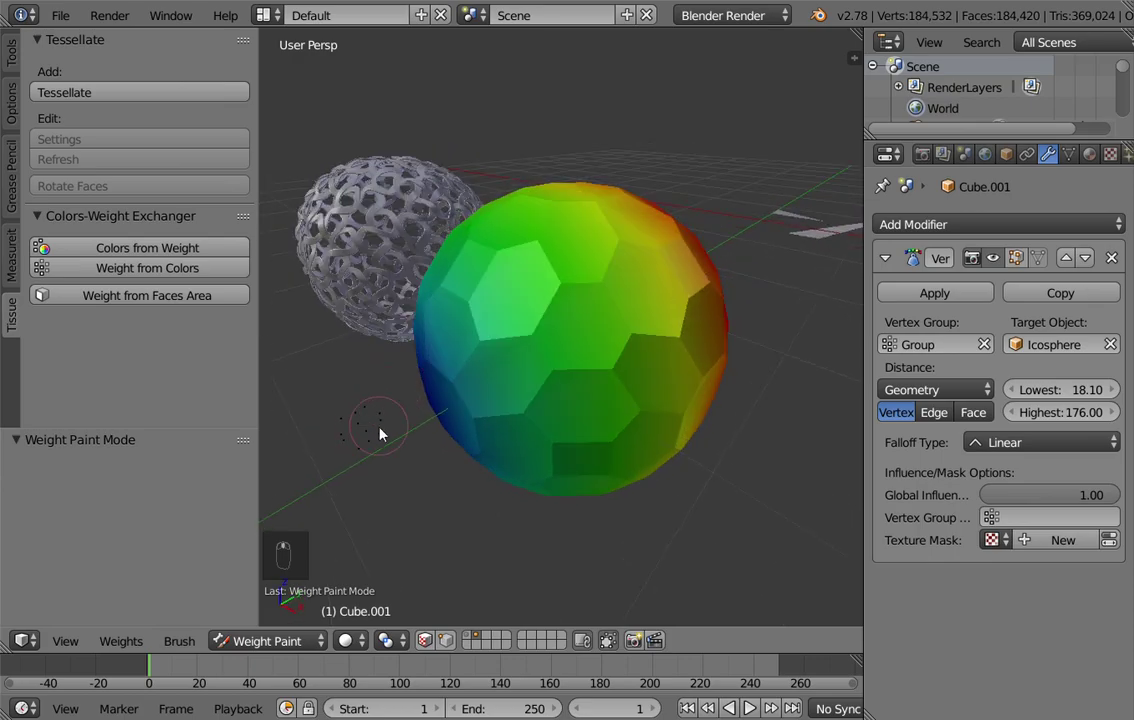
pyautogui.moveTo(363, 433); pyautogui.dragTo(1054, 415)
pyautogui.moveTo(1054, 415); pyautogui.dragTo(489, 448)
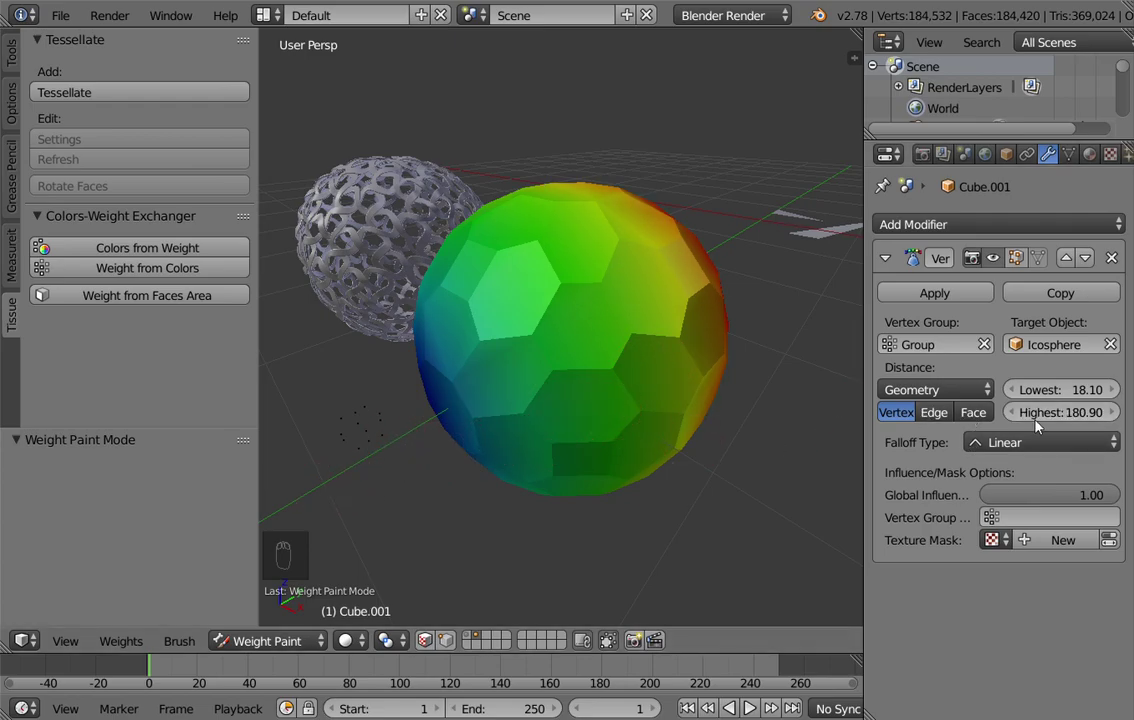
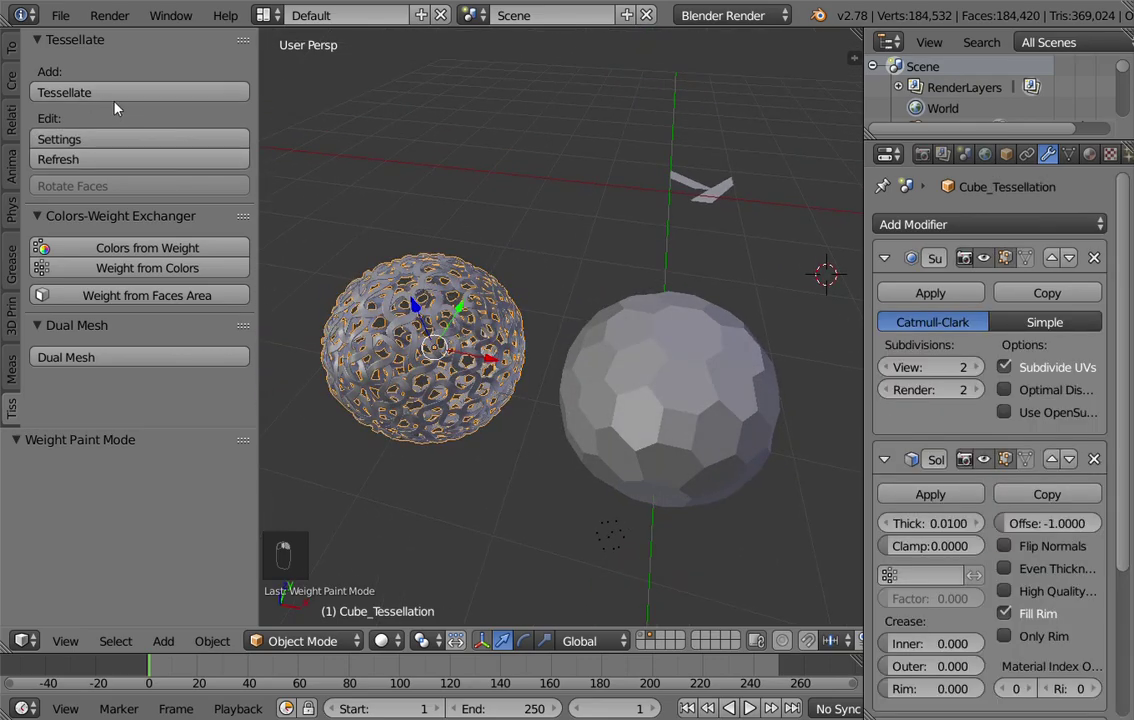
# Select Cube_Tessellation and orbit to frame the woven ribbon sphere
pyautogui.moveTo(113, 146); pyautogui.dragTo(118, 259)
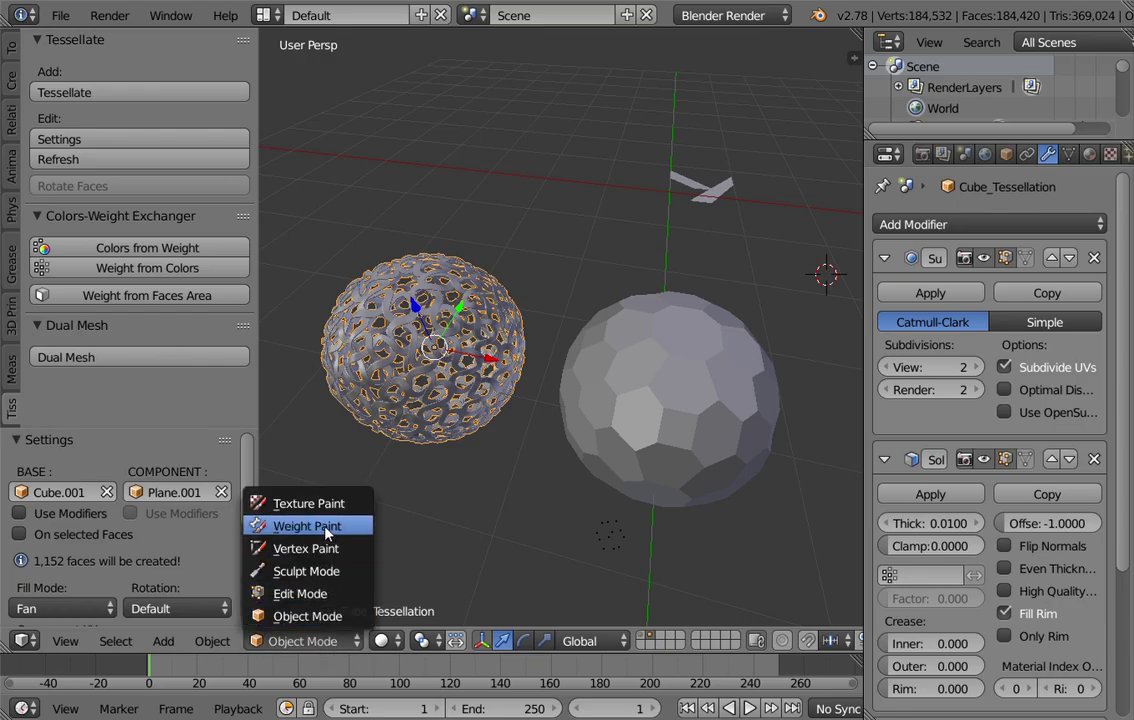
pyautogui.moveTo(421, 371); pyautogui.dragTo(692, 299)
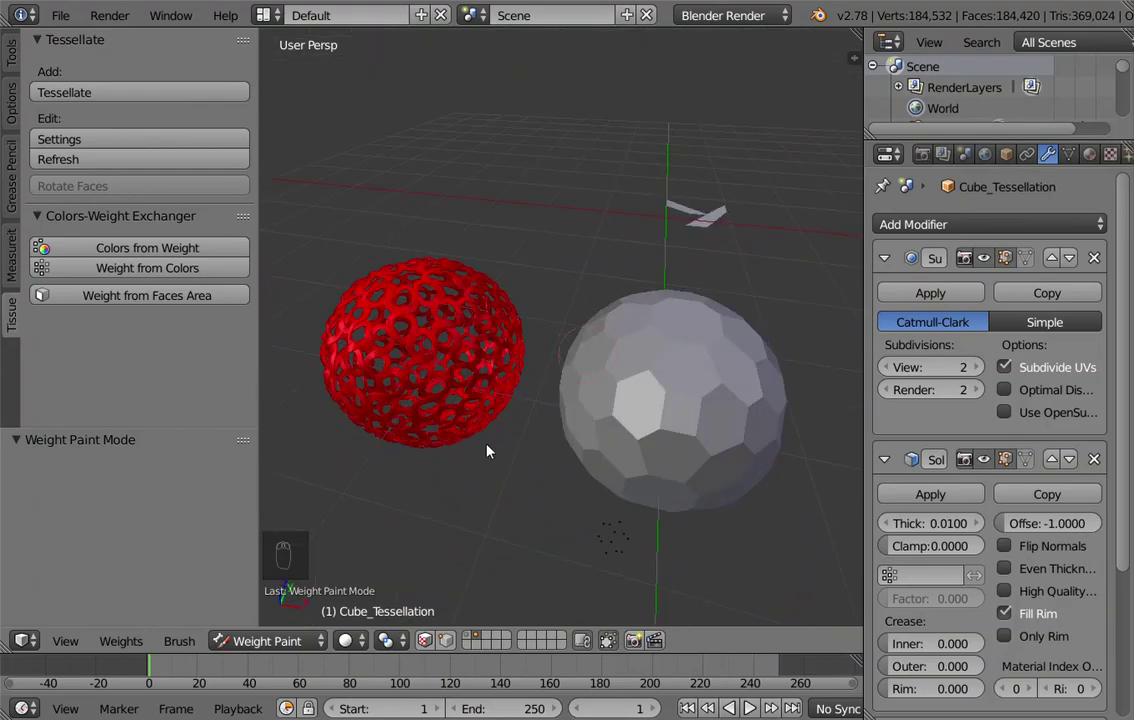
pyautogui.moveTo(701, 369); pyautogui.dragTo(687, 365)
pyautogui.moveTo(678, 364); pyautogui.dragTo(380, 320)
# In Tissue Tessellate Settings enable Use Modifiers so the ribbons inherit the proximity weights
pyautogui.moveTo(380, 320); pyautogui.dragTo(107, 140)
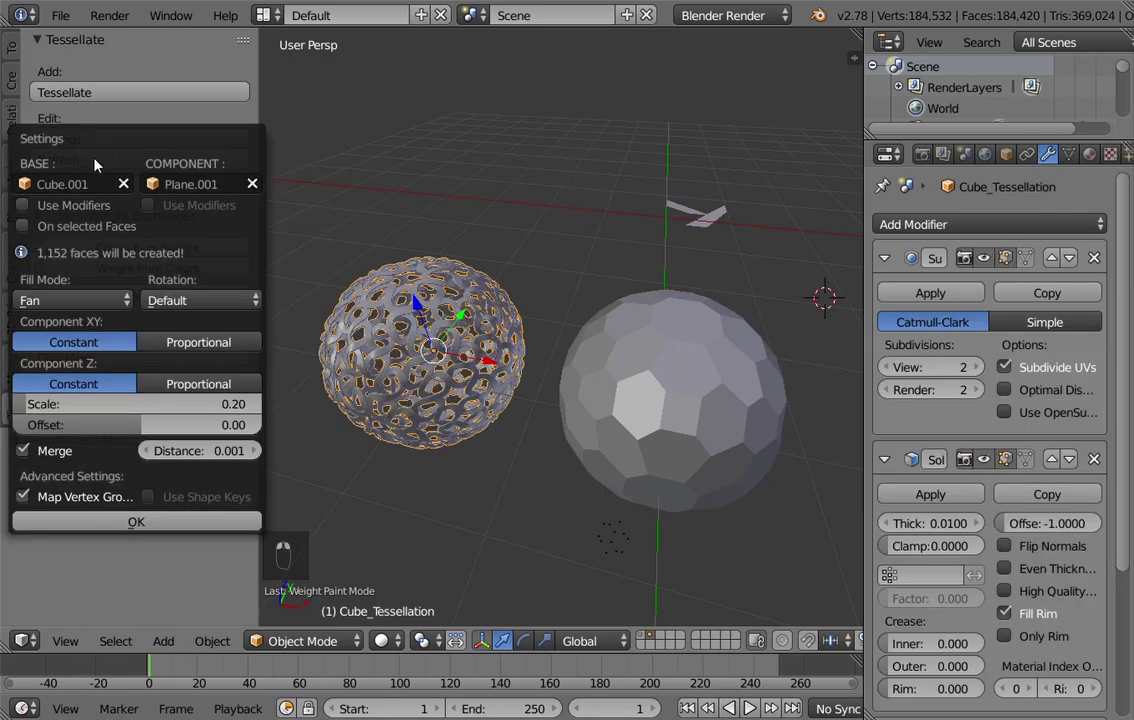
pyautogui.moveTo(33, 206); pyautogui.dragTo(52, 185)
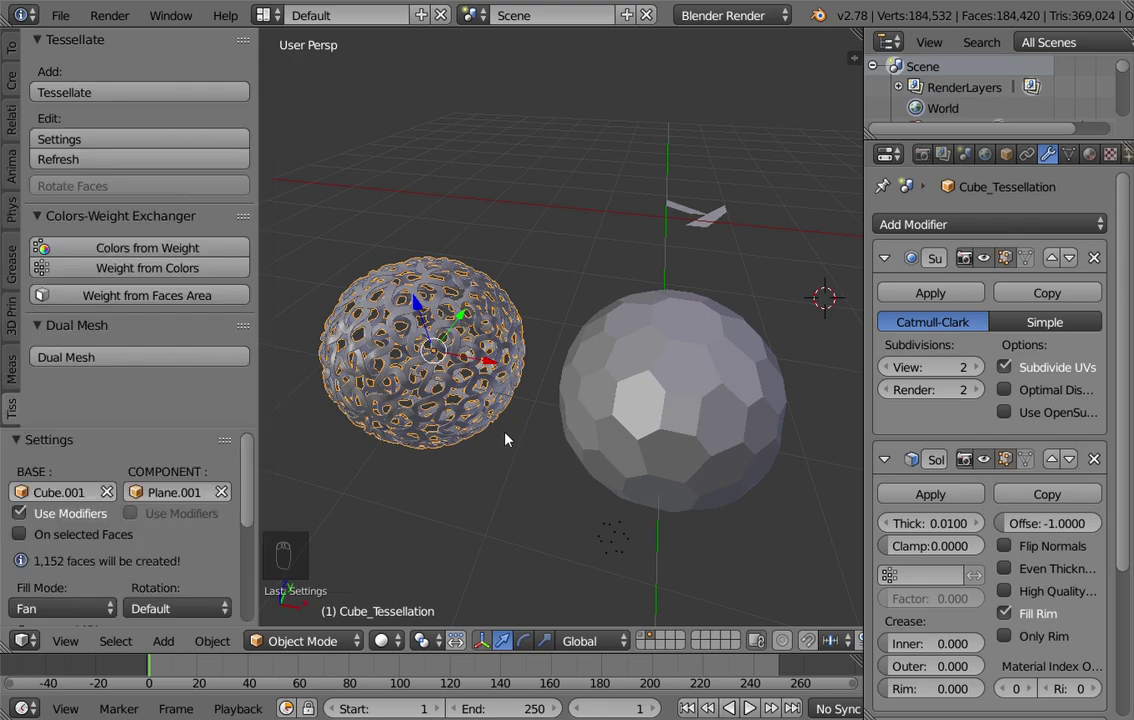
pyautogui.middleClick(471, 353)
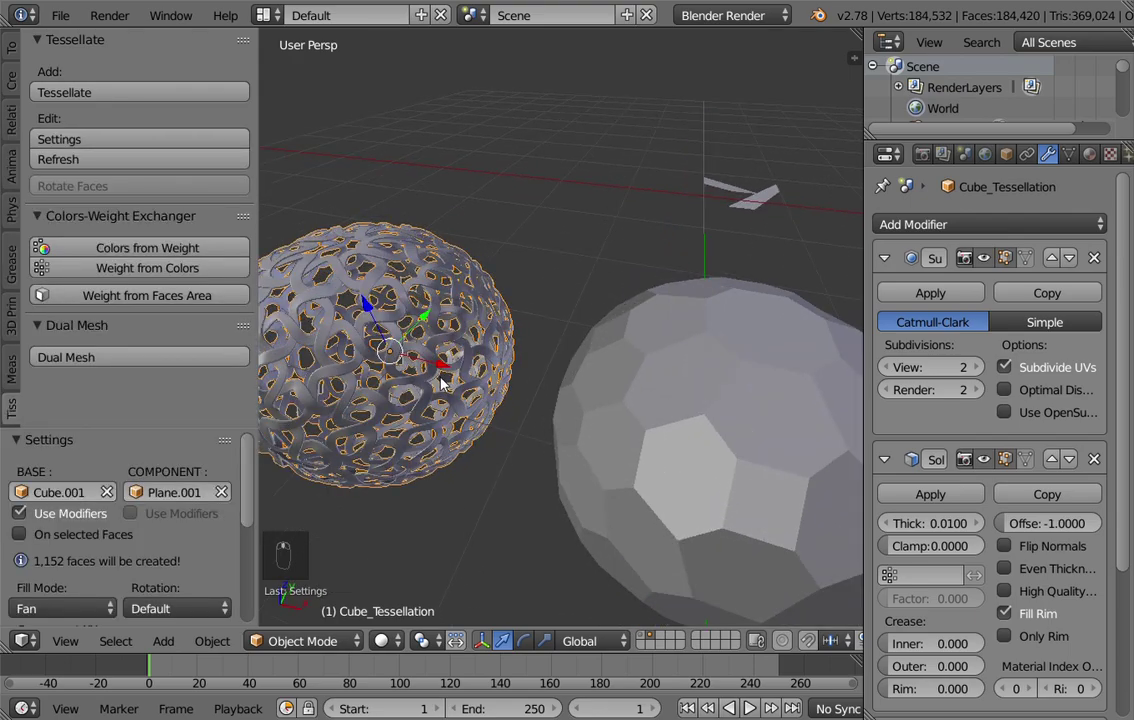
pyautogui.press('ctrl+Tab')
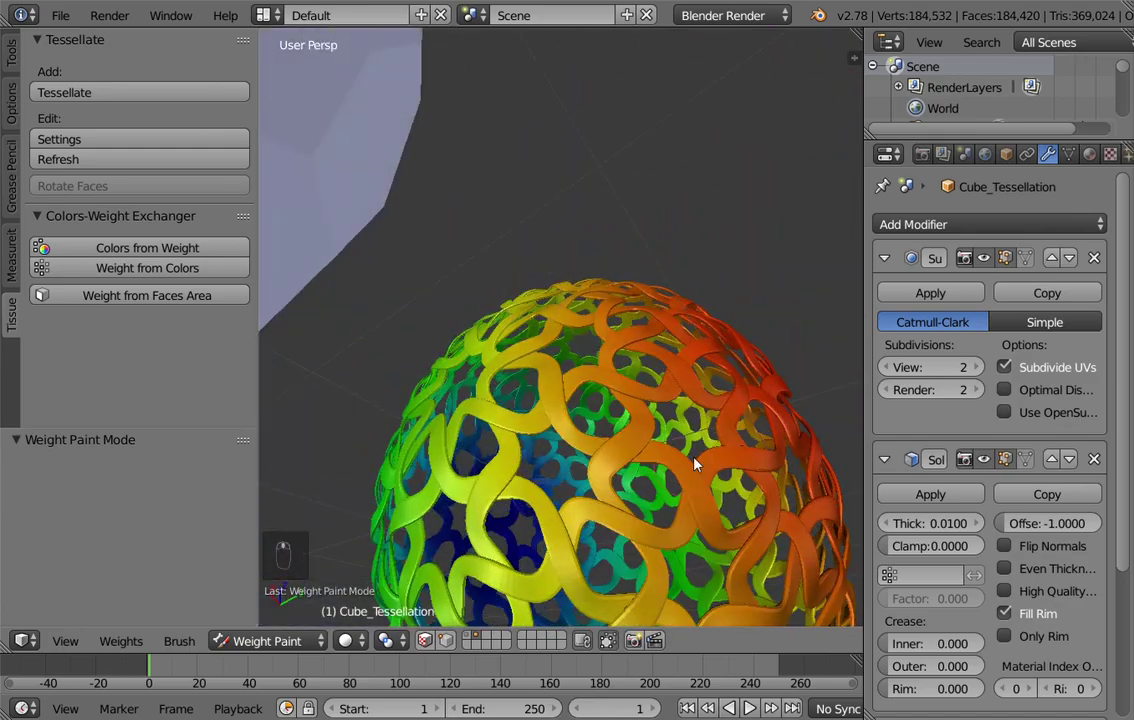
pyautogui.middleClick(685, 454)
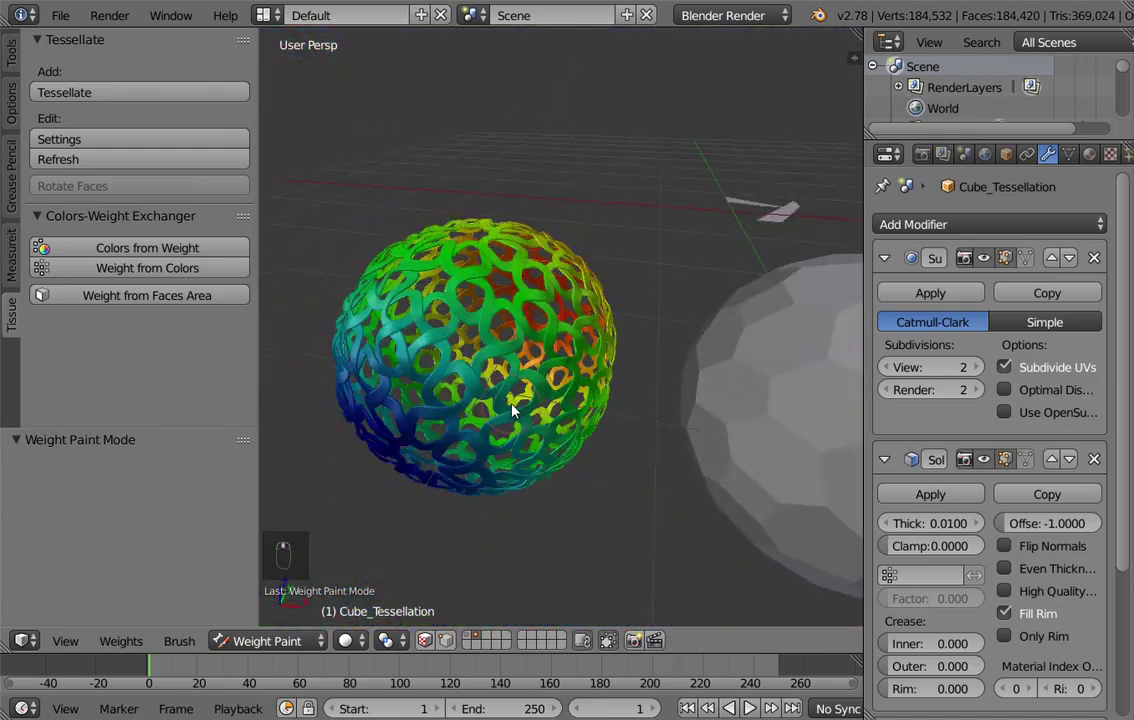
pyautogui.press('ctrl+Tab')
pyautogui.press('ctrl+Tab')
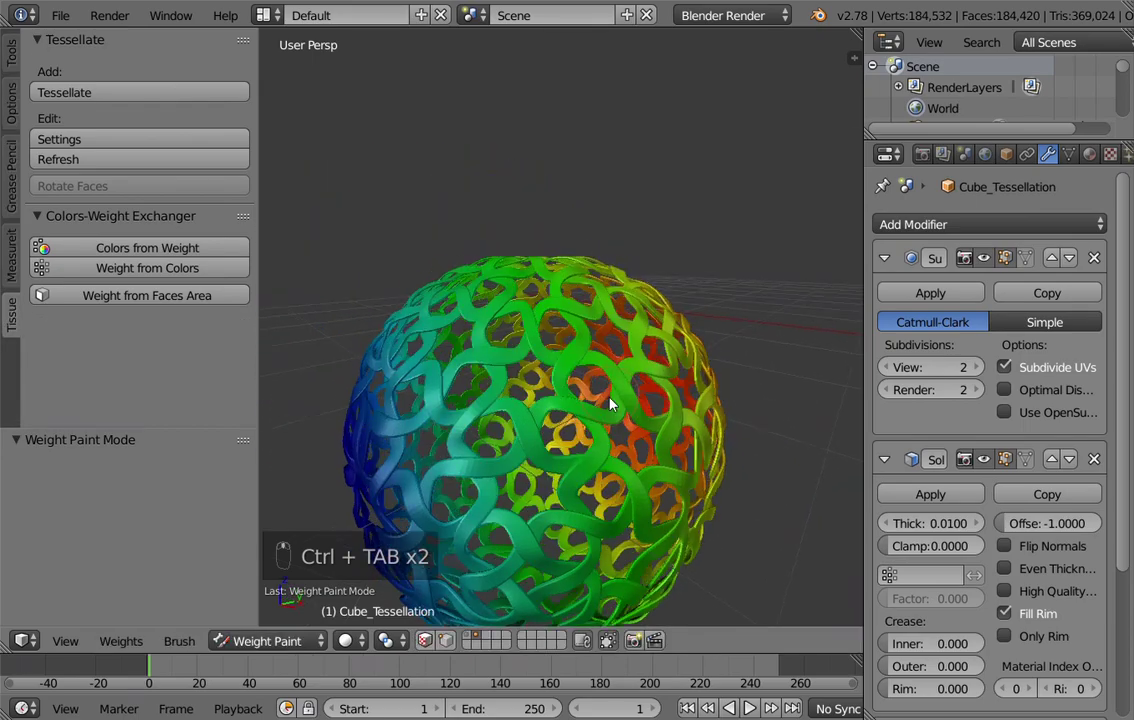
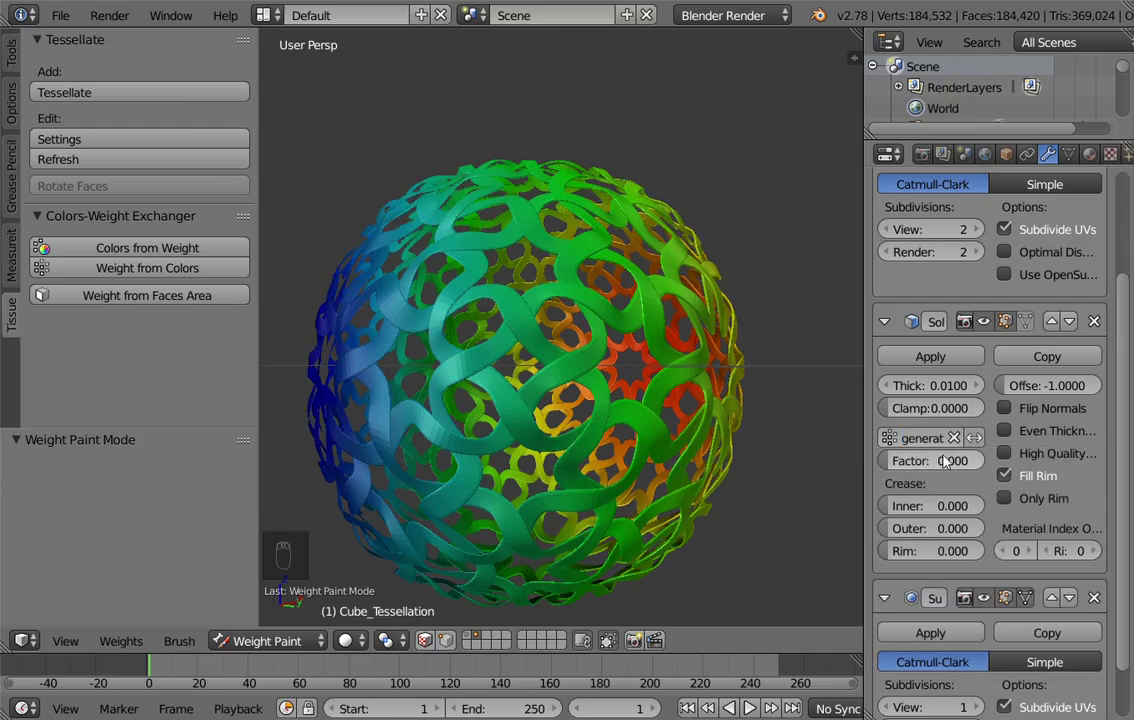
pyautogui.moveTo(699, 378); pyautogui.dragTo(620, 356)
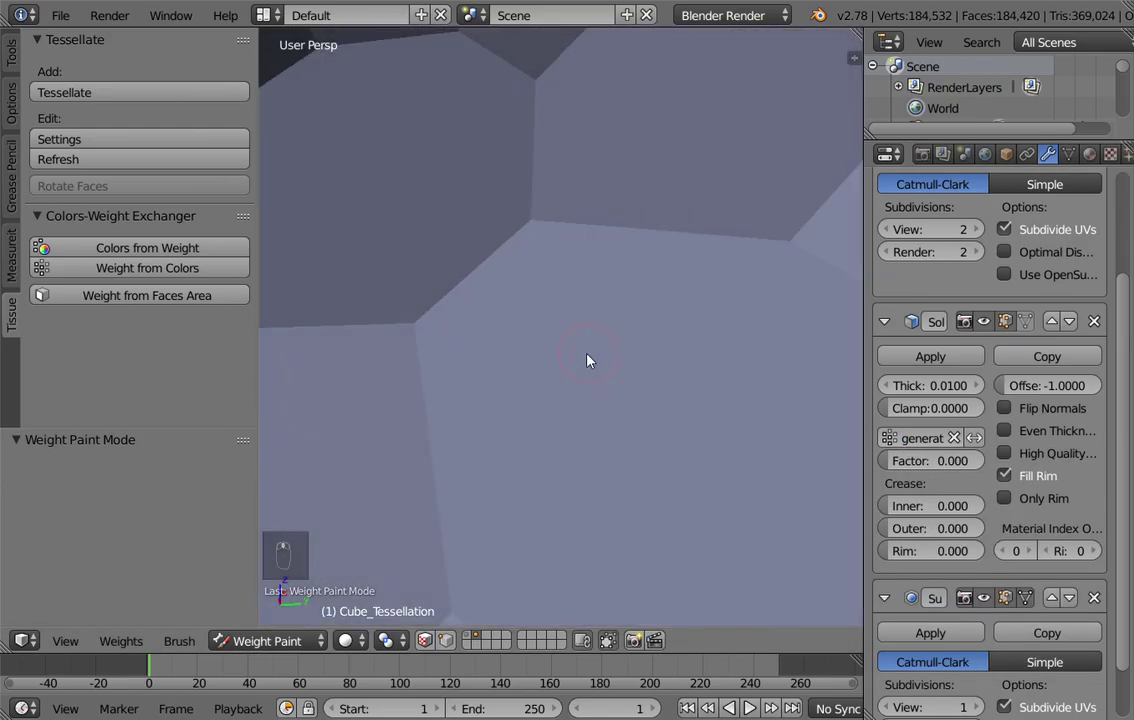
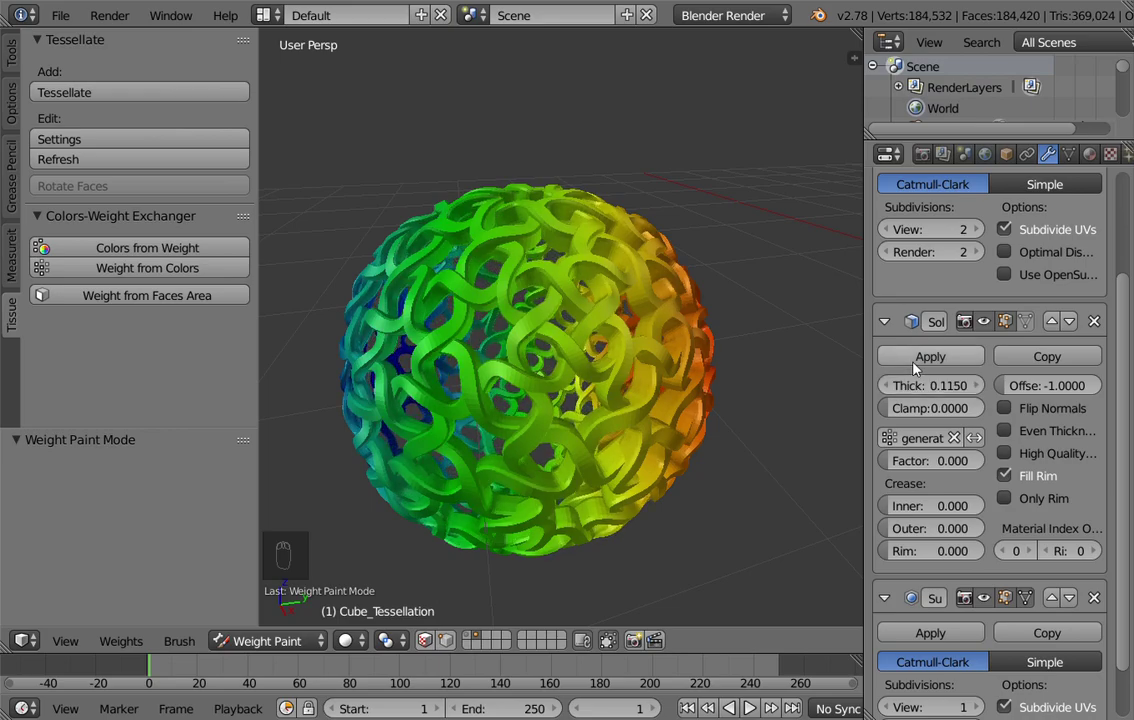
pyautogui.scroll(3)
pyautogui.moveTo(363, 408); pyautogui.dragTo(380, 410)
pyautogui.middleClick(392, 410)
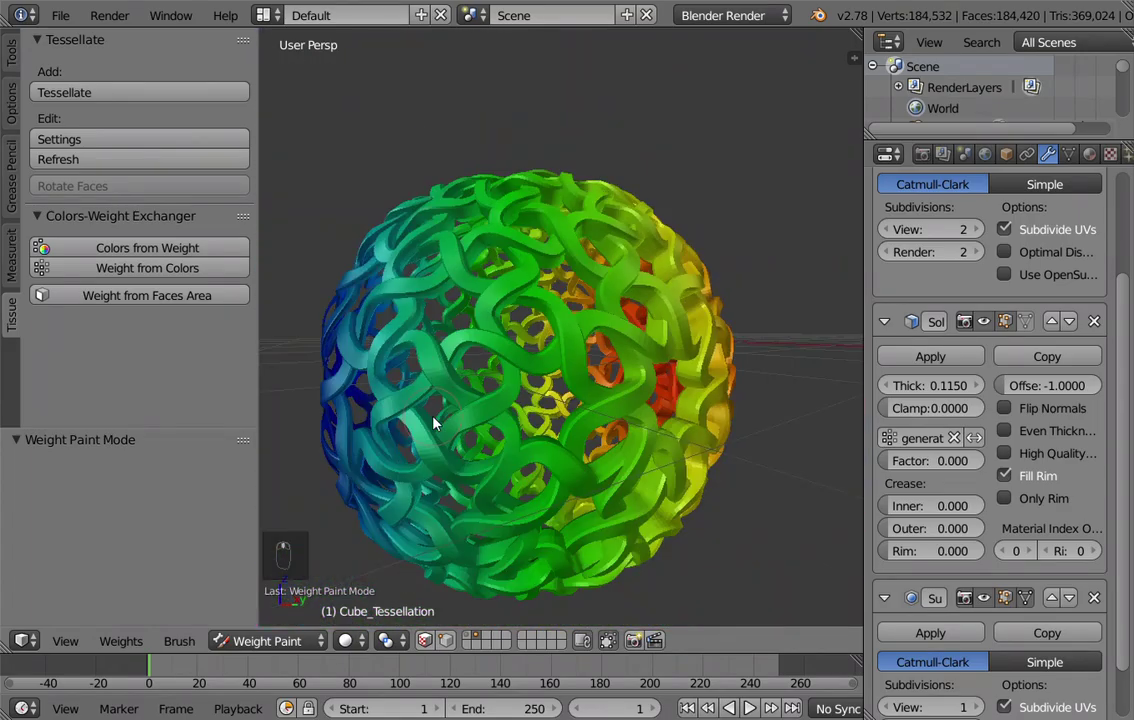
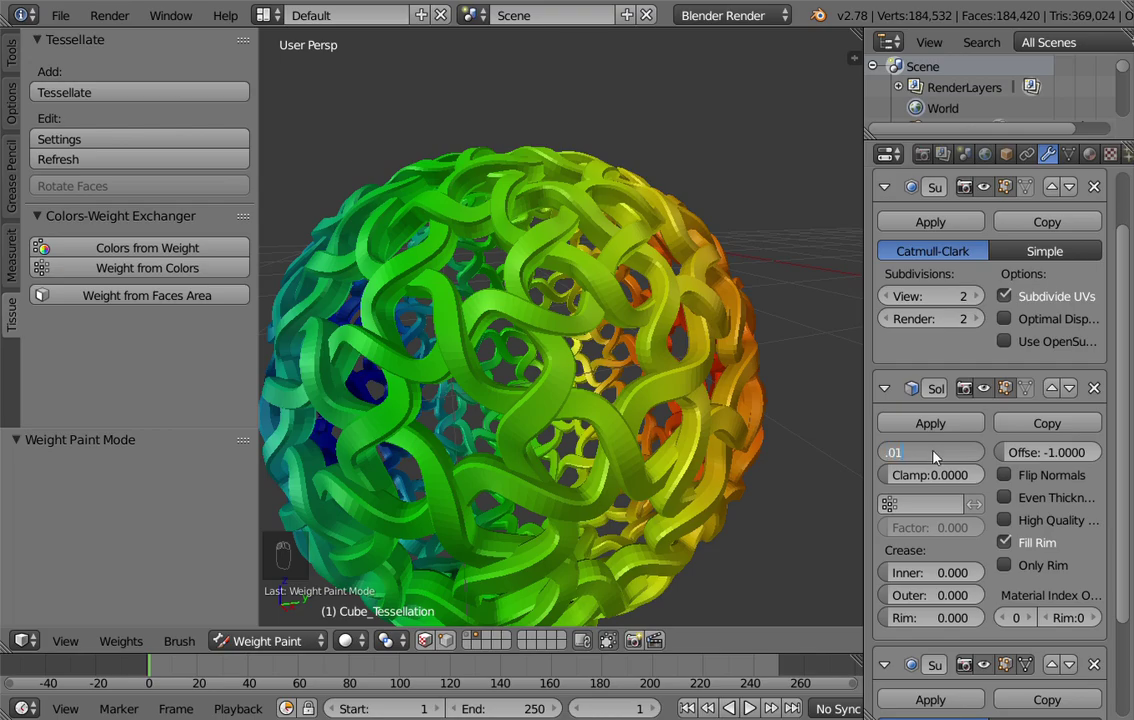
pyautogui.moveTo(640, 301); pyautogui.dragTo(650, 289)
pyautogui.middleClick(653, 287)
pyautogui.middleClick(681, 270)
pyautogui.moveTo(697, 263); pyautogui.dragTo(670, 300)
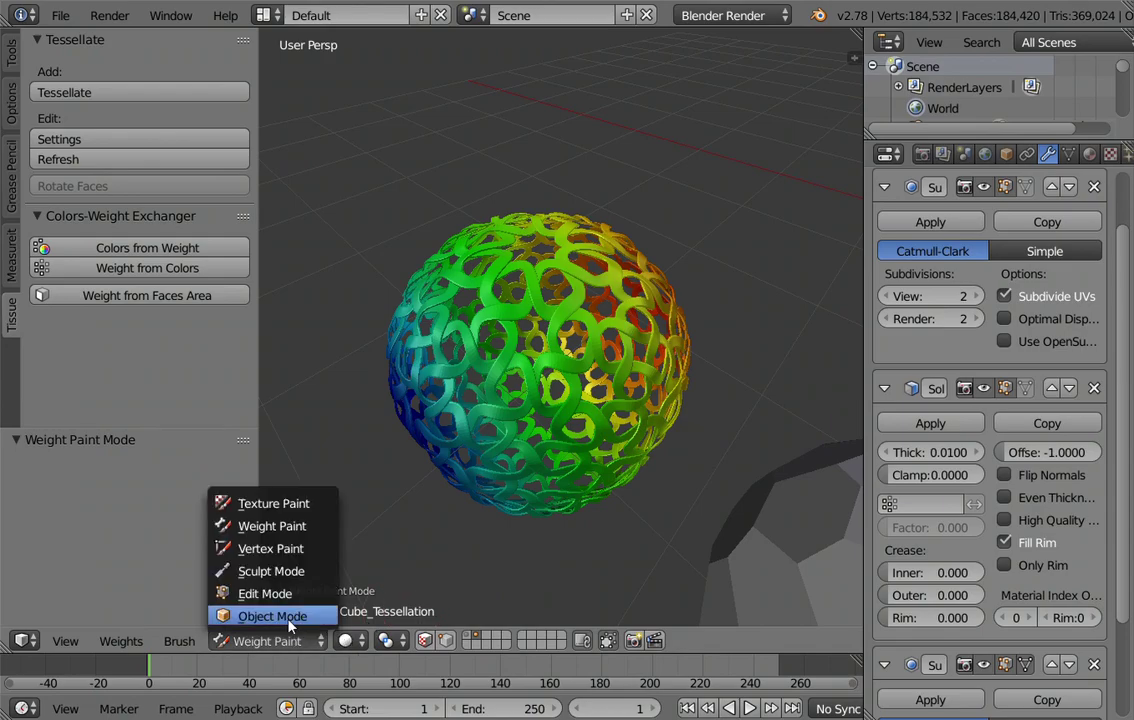
# Zoom out to frame both spheres and the V-shaped component, leaving weight paint mode
pyautogui.moveTo(540, 387); pyautogui.dragTo(691, 312)
pyautogui.moveTo(691, 312); pyautogui.dragTo(790, 259)
pyautogui.moveTo(790, 259); pyautogui.dragTo(492, 346)
pyautogui.press('ctrl+Tab')
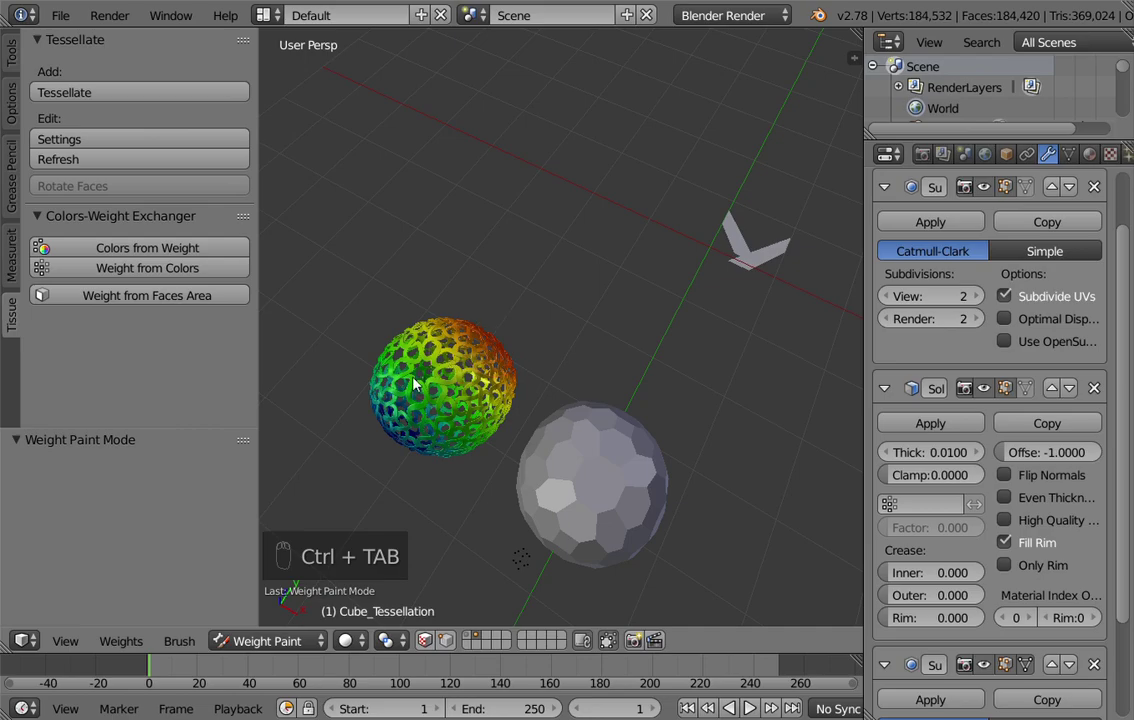
pyautogui.press('ctrl+Tab')
# Select the V-shaped piece Plane.002 and frame it from the top view
pyautogui.rightClick(773, 261)
pyautogui.press('KP_7')
pyautogui.press('KP_Decimal')
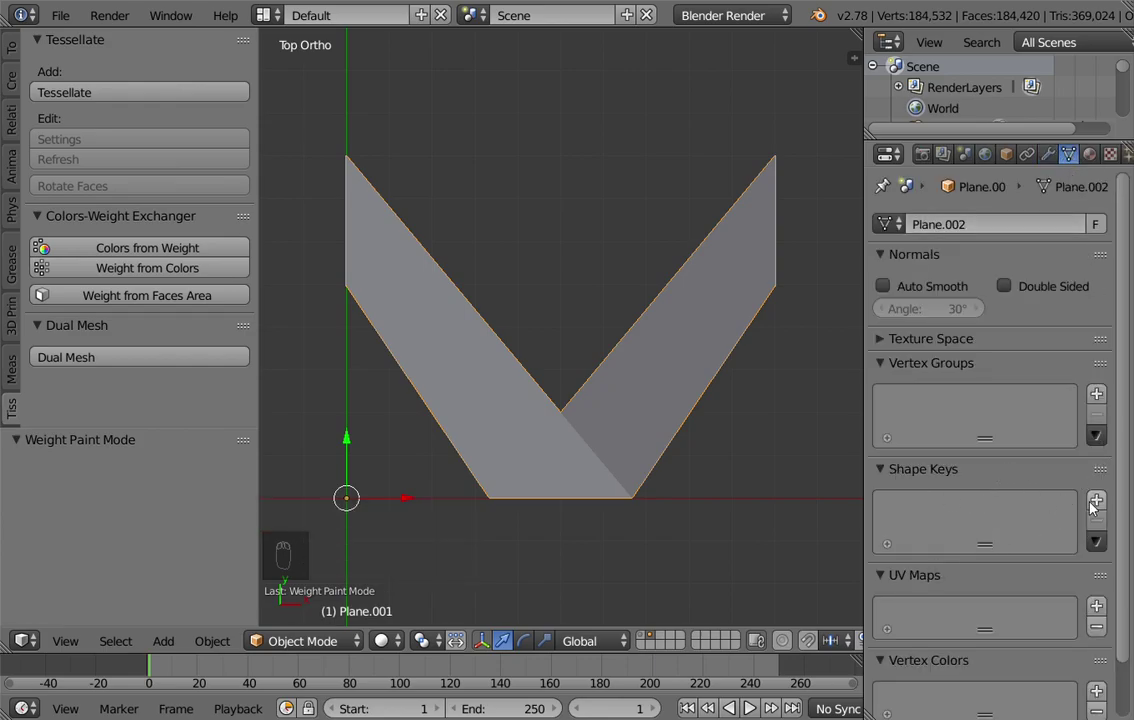
# Add a Basis shape key and a Key 1 shape key to Plane.002
pyautogui.moveTo(659, 425); pyautogui.dragTo(608, 359)
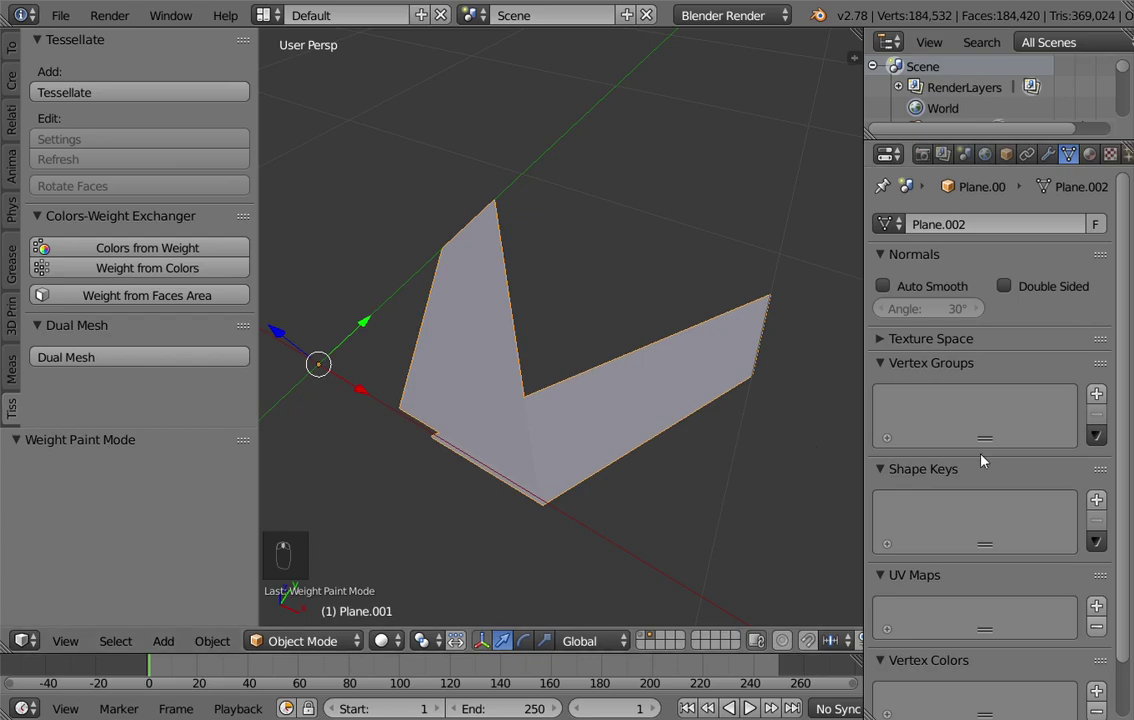
pyautogui.middleClick(1105, 505)
pyautogui.moveTo(1105, 505); pyautogui.dragTo(924, 520)
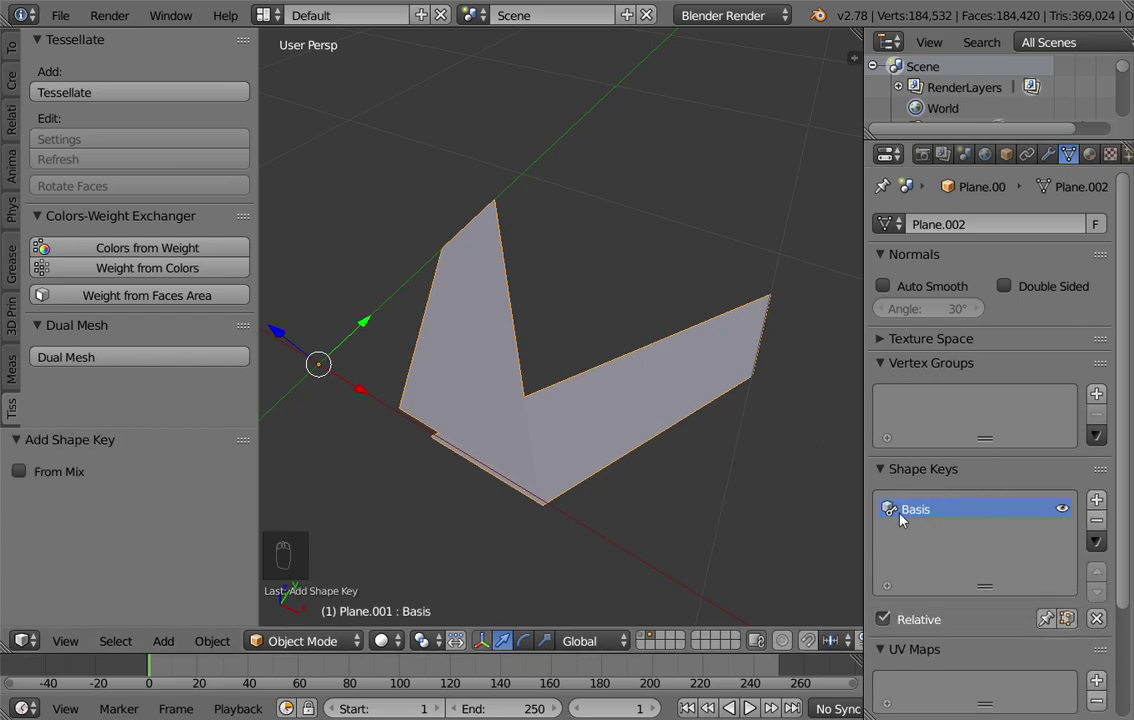
pyautogui.moveTo(528, 425); pyautogui.dragTo(496, 310)
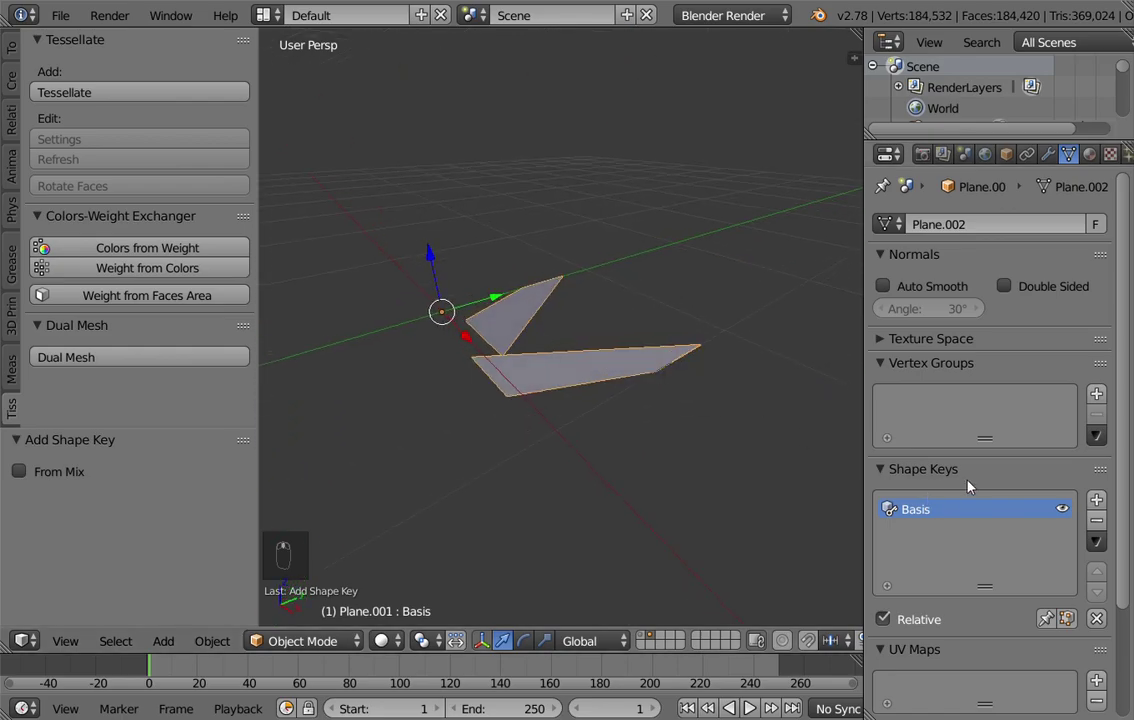
# View the component edge-on and enter Edit Mode on its mesh
pyautogui.moveTo(1100, 505); pyautogui.dragTo(588, 391)
pyautogui.moveTo(588, 391); pyautogui.dragTo(981, 520)
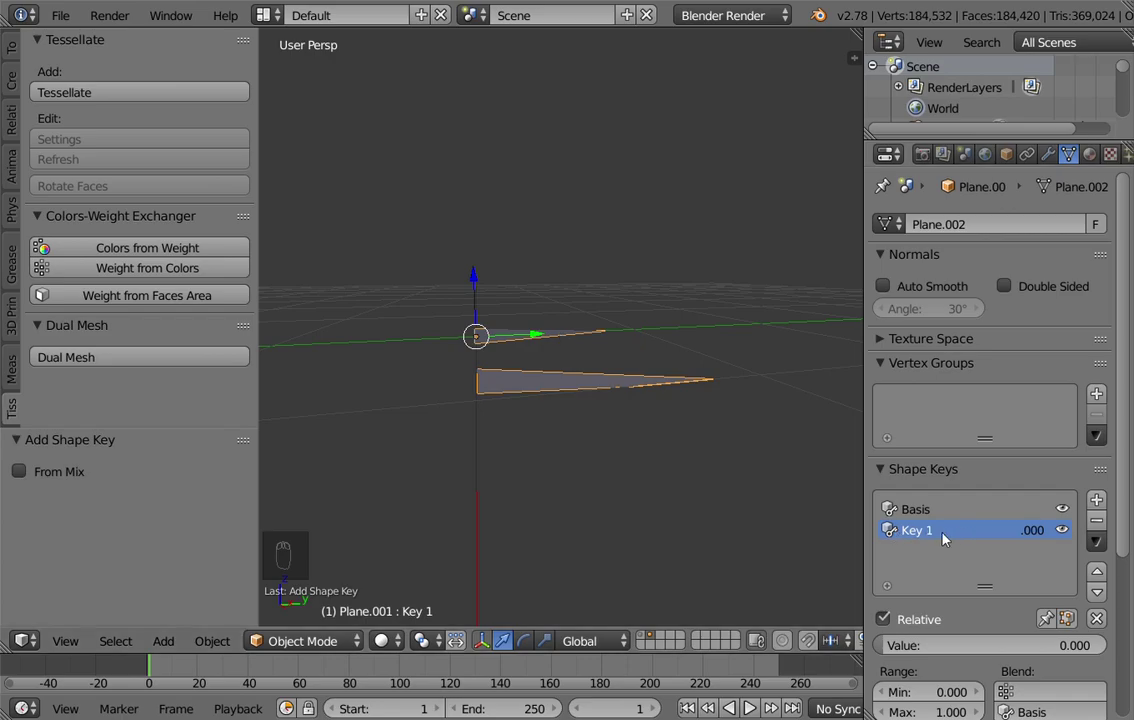
pyautogui.moveTo(615, 407); pyautogui.dragTo(566, 411)
pyautogui.press('Tab')
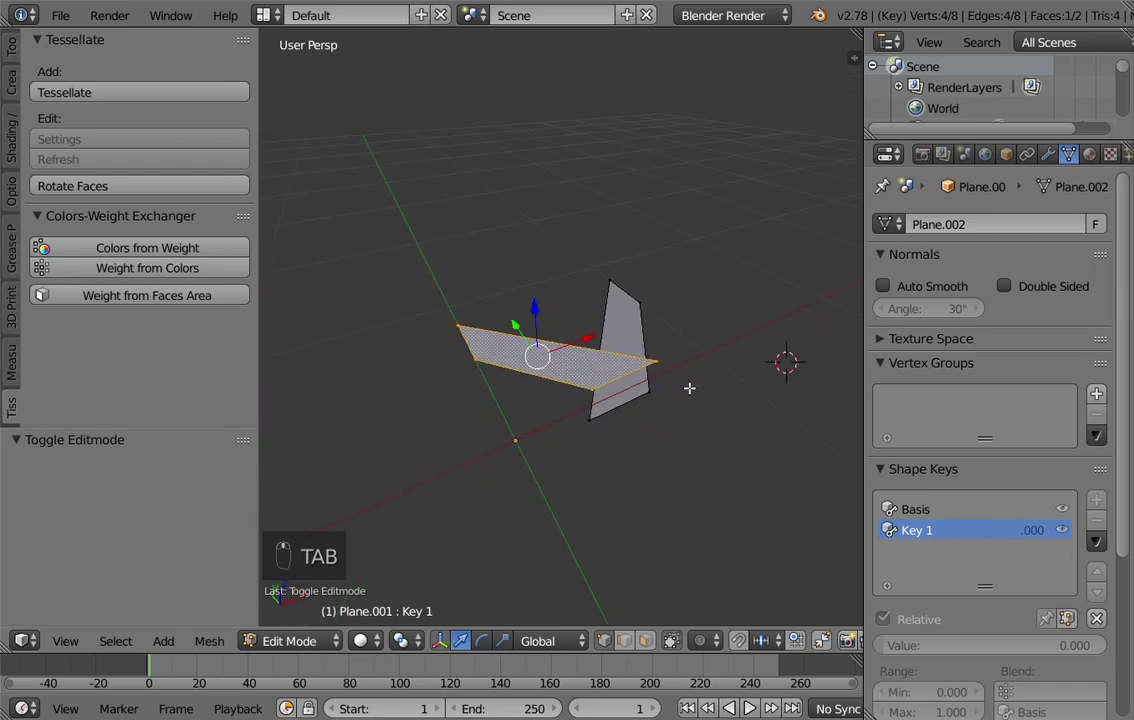
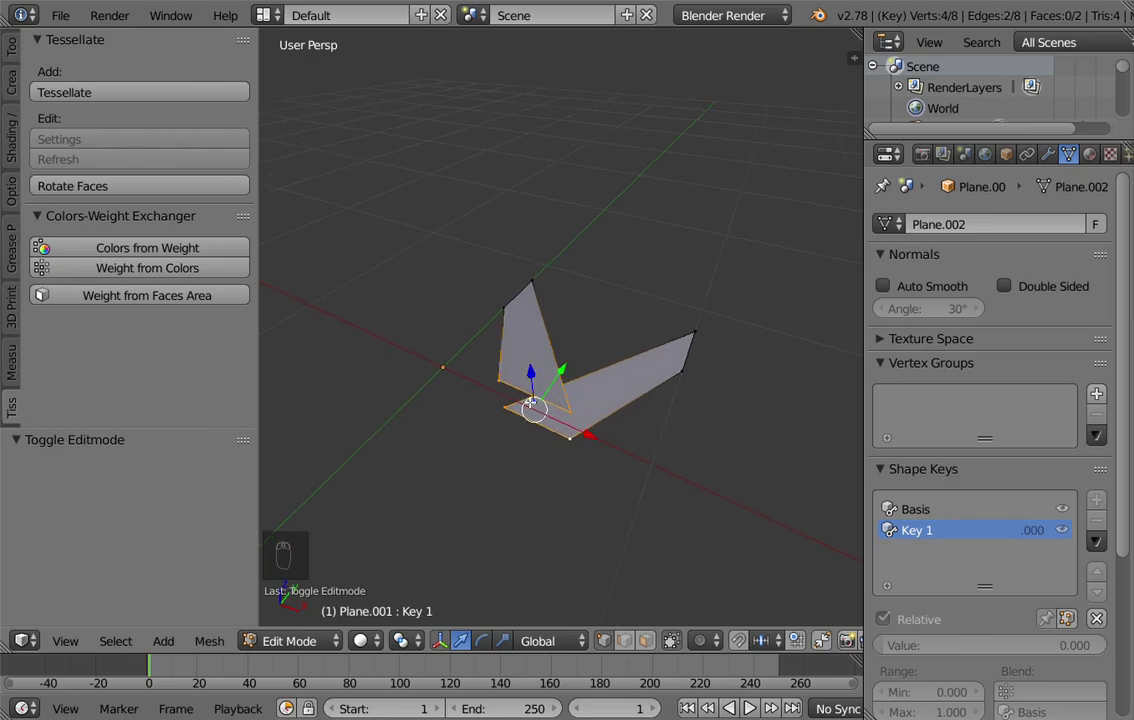
# Scale Key 1's corner vertices about 2.72 along X and slide them -0.385 along Y
pyautogui.press('s')
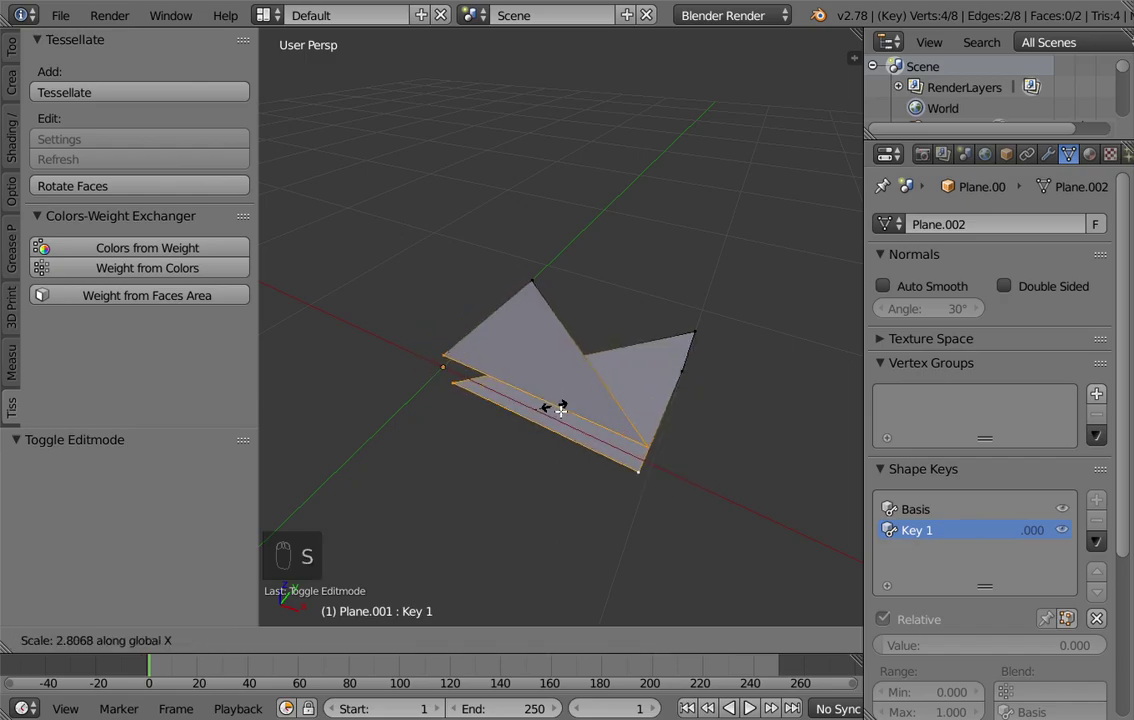
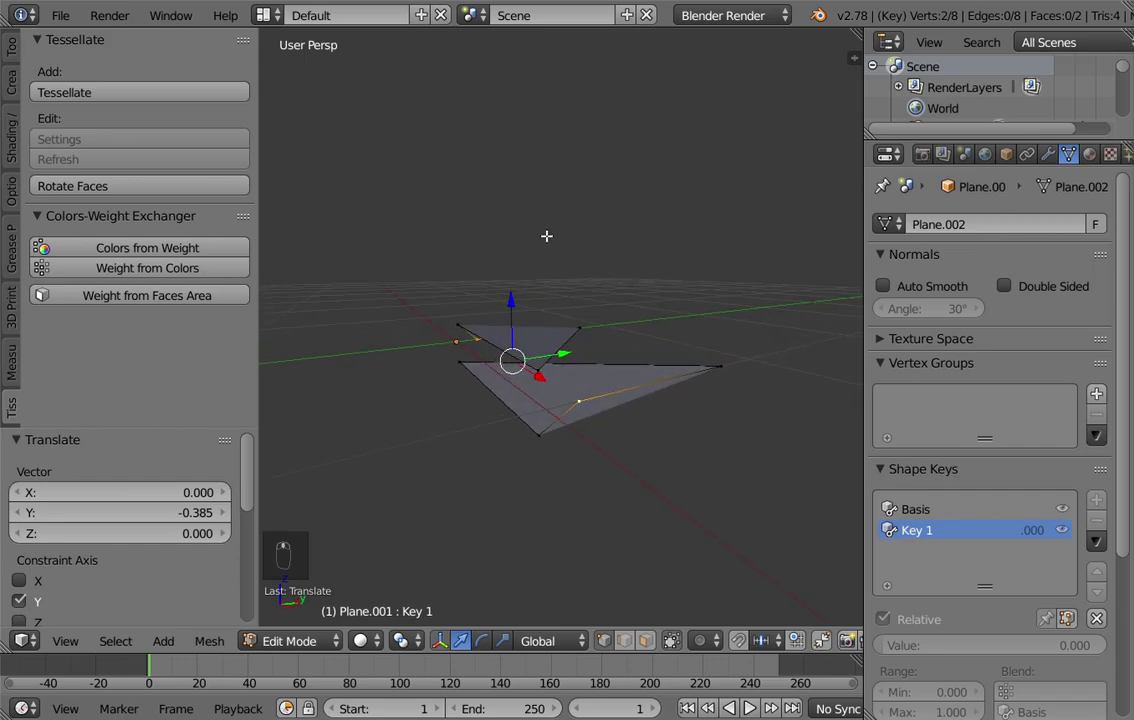
pyautogui.press('KP_7')
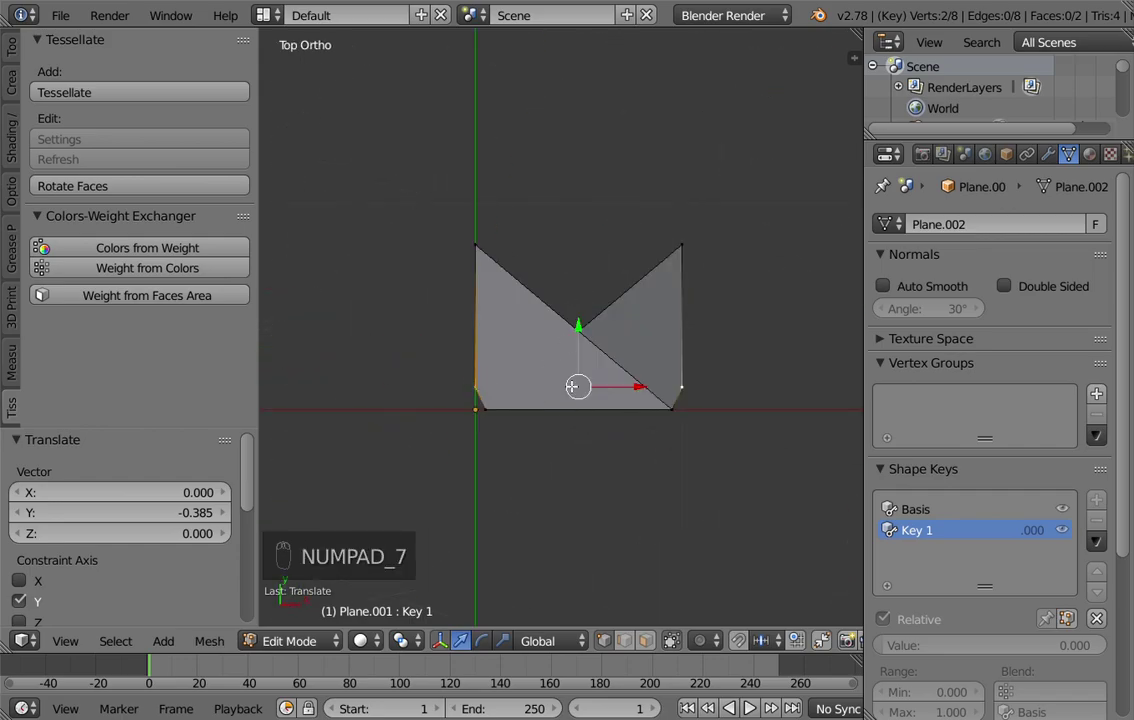
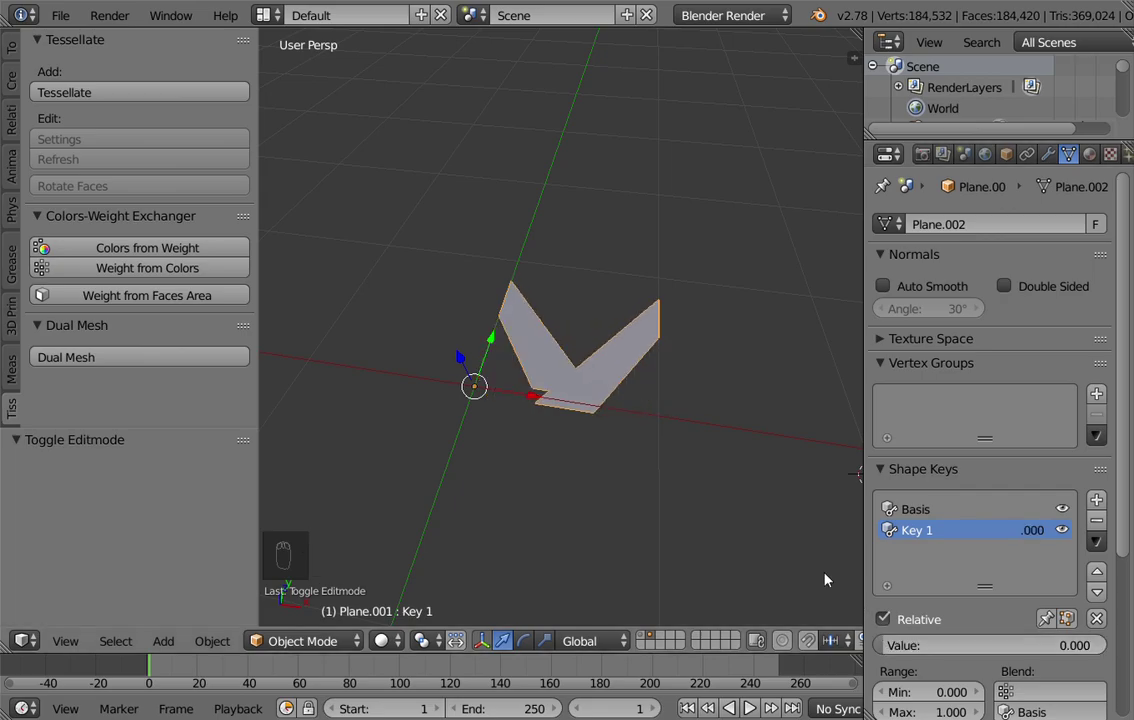
# Refresh Cube_Tessellation with the edited component and orbit to inspect the ribbons
pyautogui.middleClick(657, 440)
pyautogui.moveTo(578, 450); pyautogui.dragTo(497, 454)
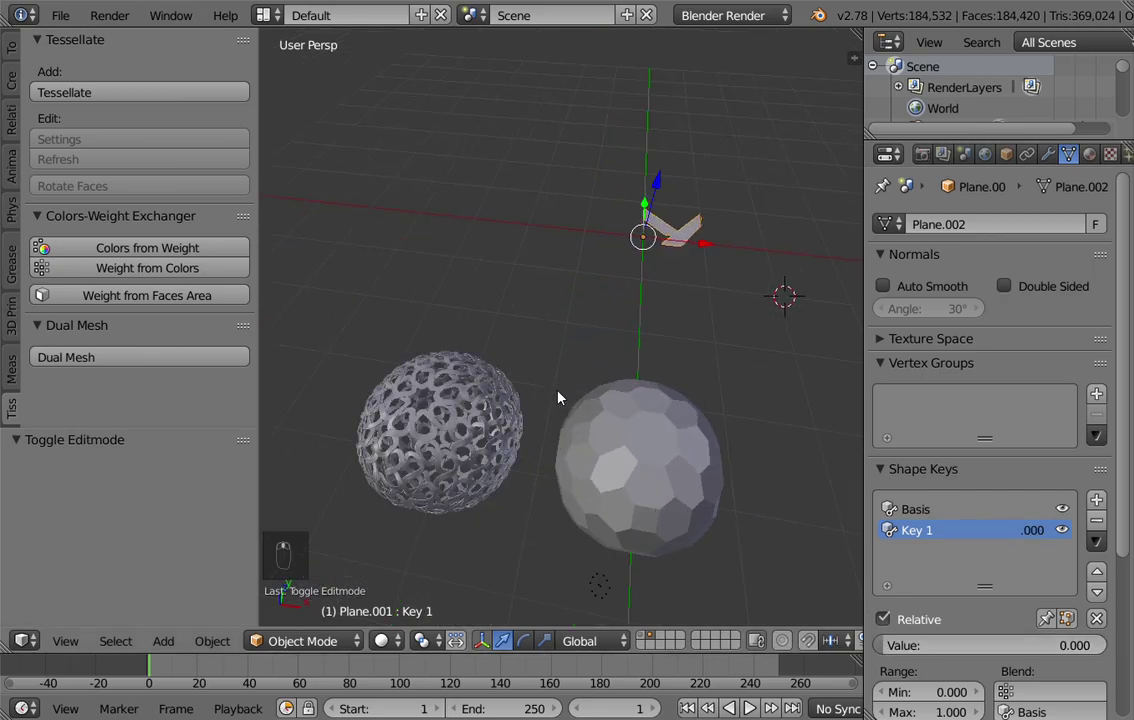
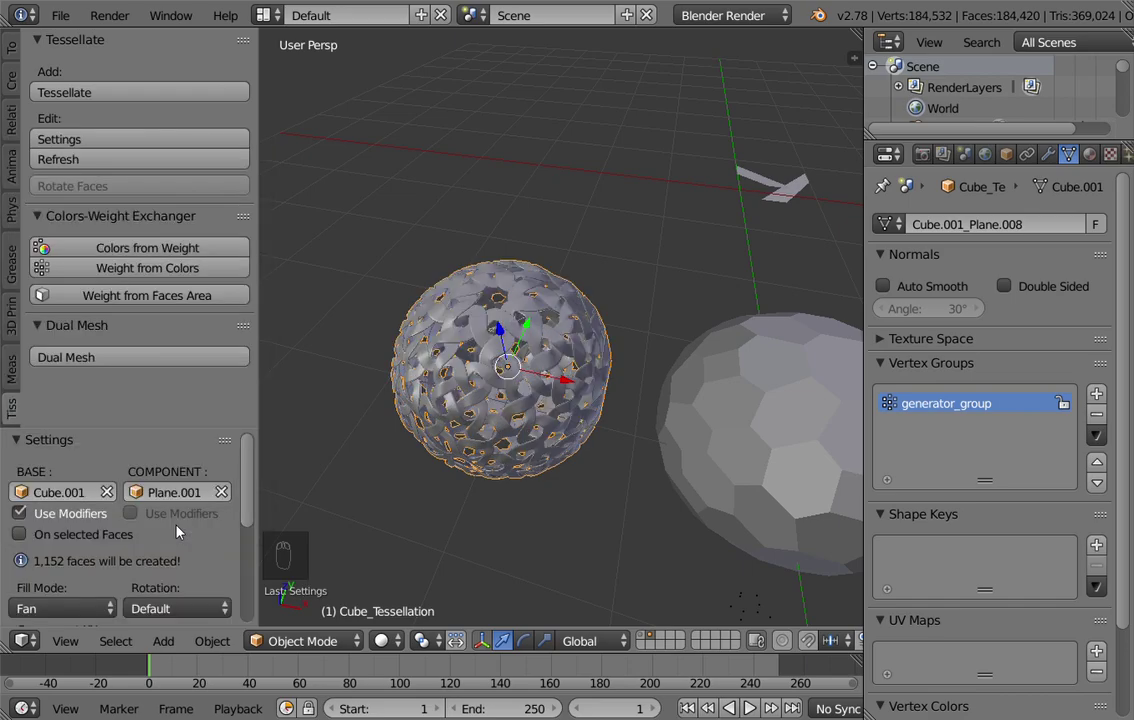
pyautogui.moveTo(585, 312); pyautogui.dragTo(452, 391)
pyautogui.moveTo(440, 366); pyautogui.dragTo(452, 280)
pyautogui.middleClick(456, 278)
pyautogui.moveTo(459, 220); pyautogui.dragTo(537, 255)
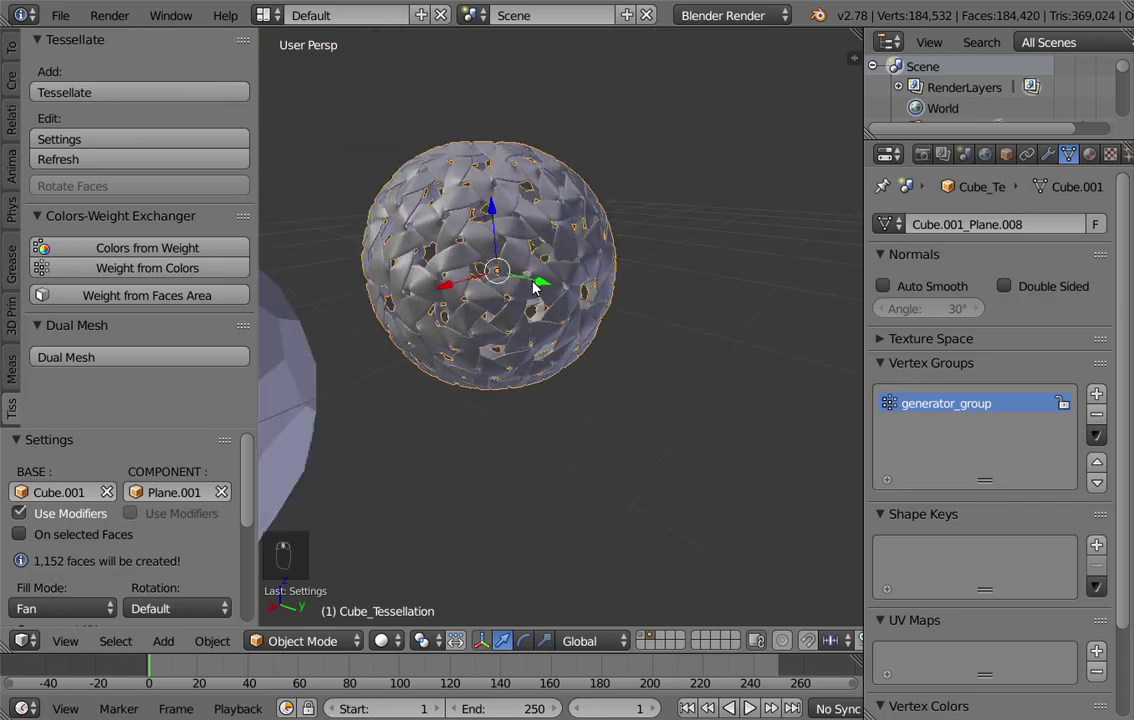
pyautogui.middleClick(627, 315)
pyautogui.middleClick(616, 288)
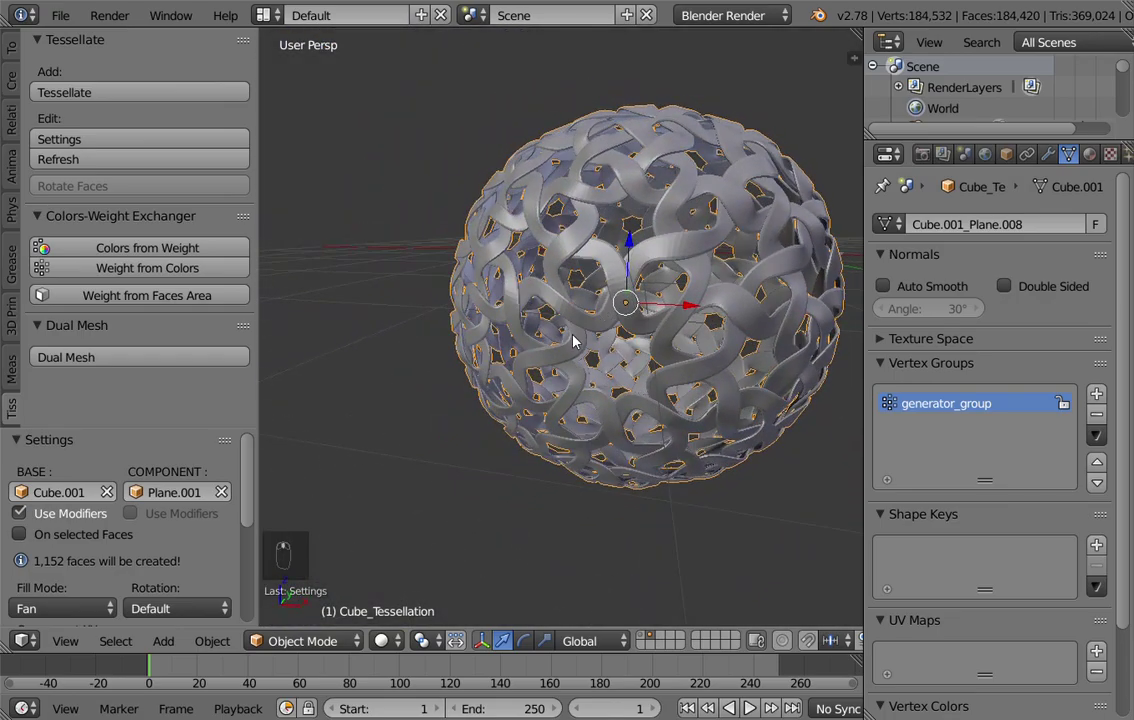
pyautogui.moveTo(399, 319); pyautogui.dragTo(422, 152)
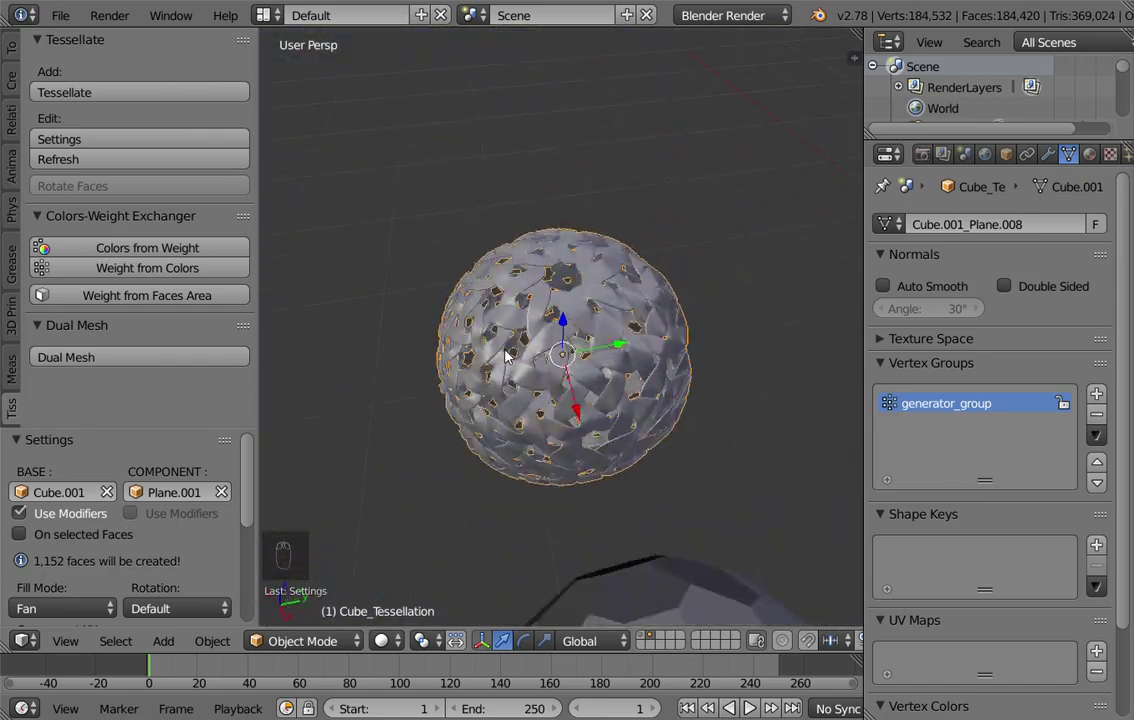
pyautogui.moveTo(542, 301); pyautogui.dragTo(535, 307)
# Switch to Weight Paint mode to show the blue-to-red weight gradient on the ribbons
pyautogui.press('ctrl+Tab')
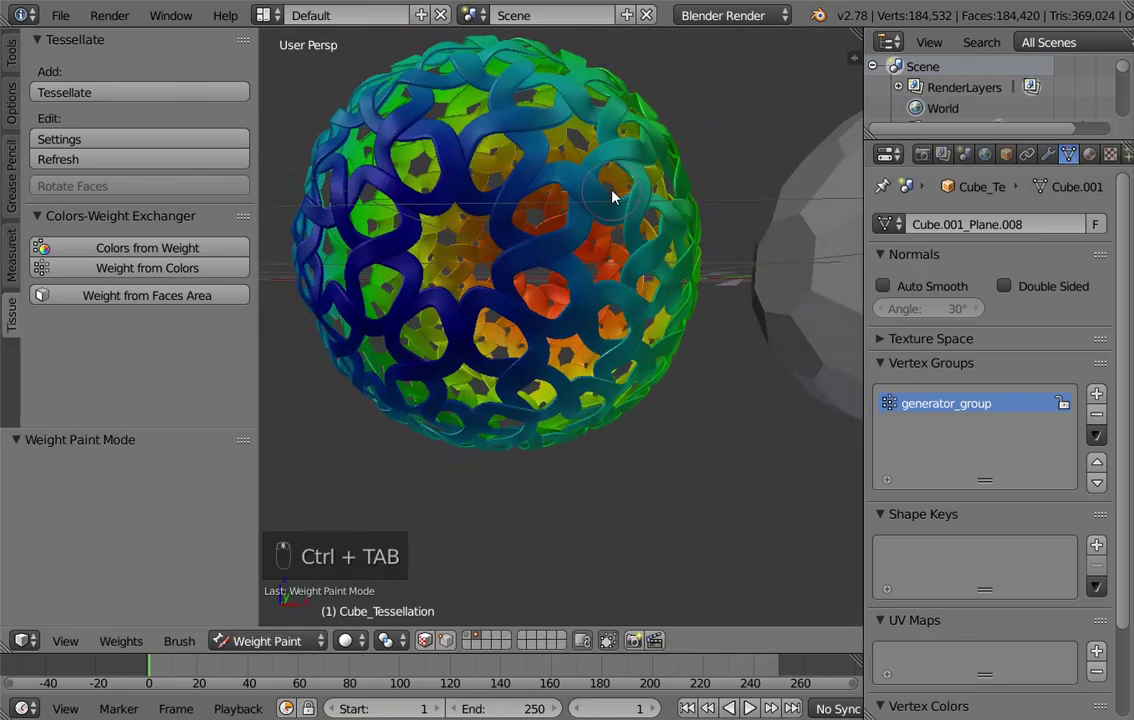